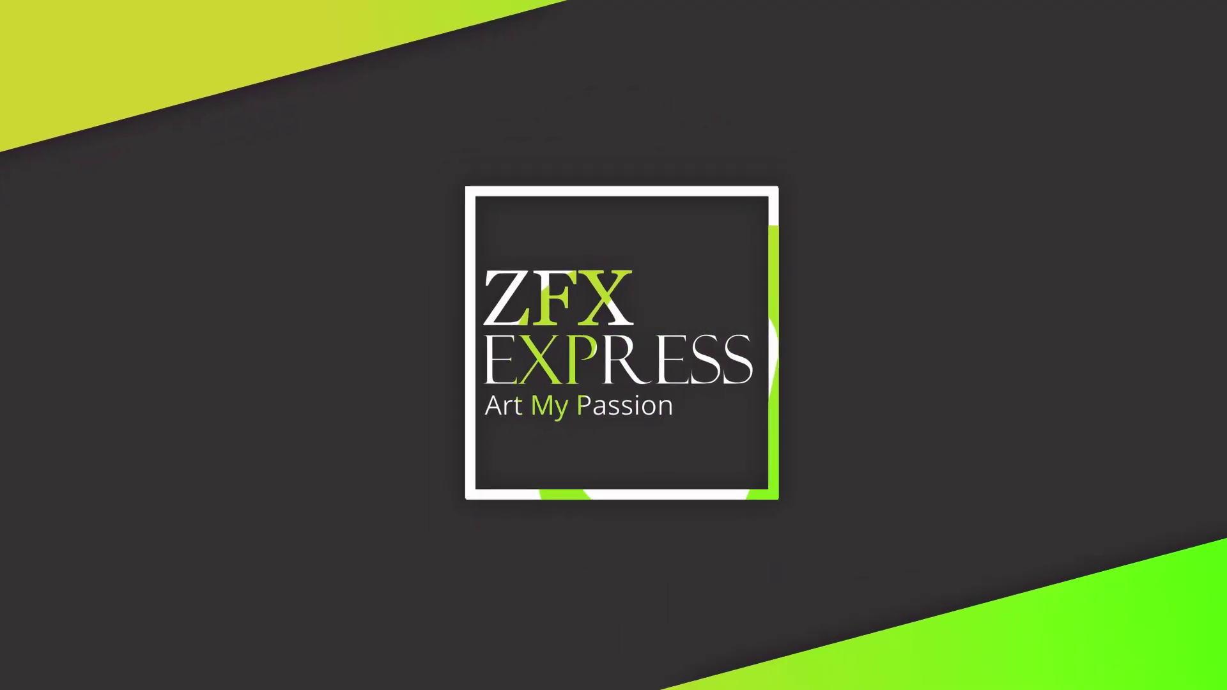
- Bring up the Maya scene with the curved low-poly panel piece
click(385, 220)
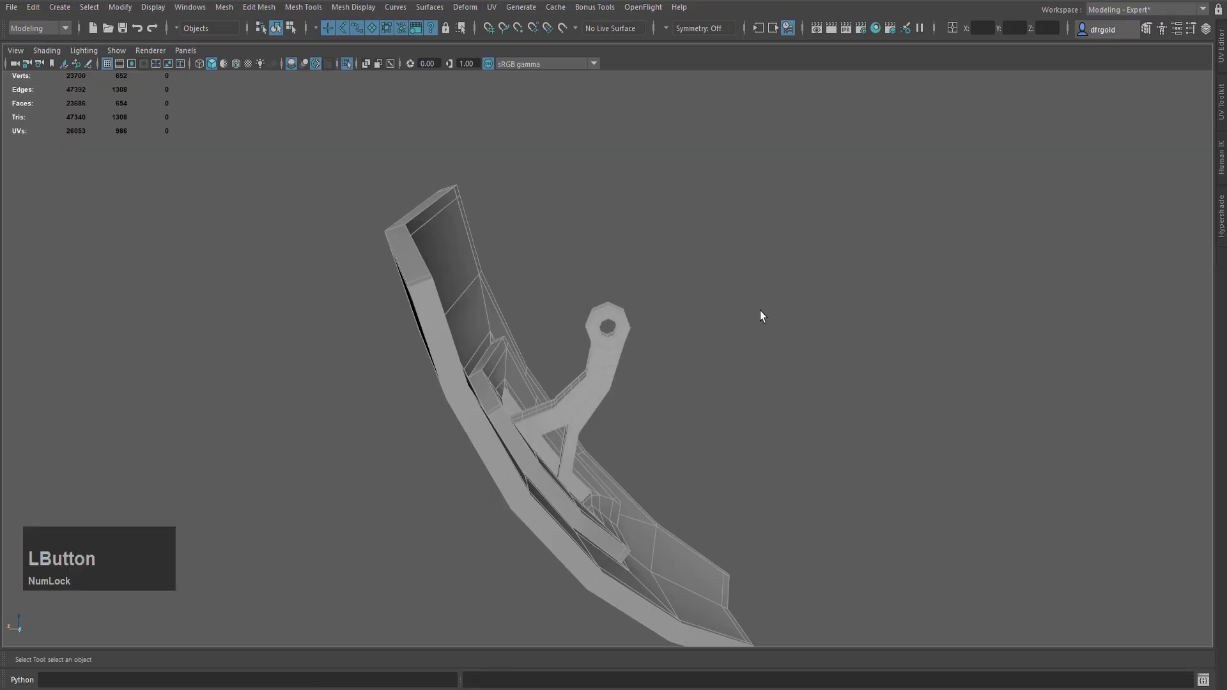
- Insert supporting edge loops across the curved panel near its top rim with Multi-Cut
right_click(761, 290)
key(Home)
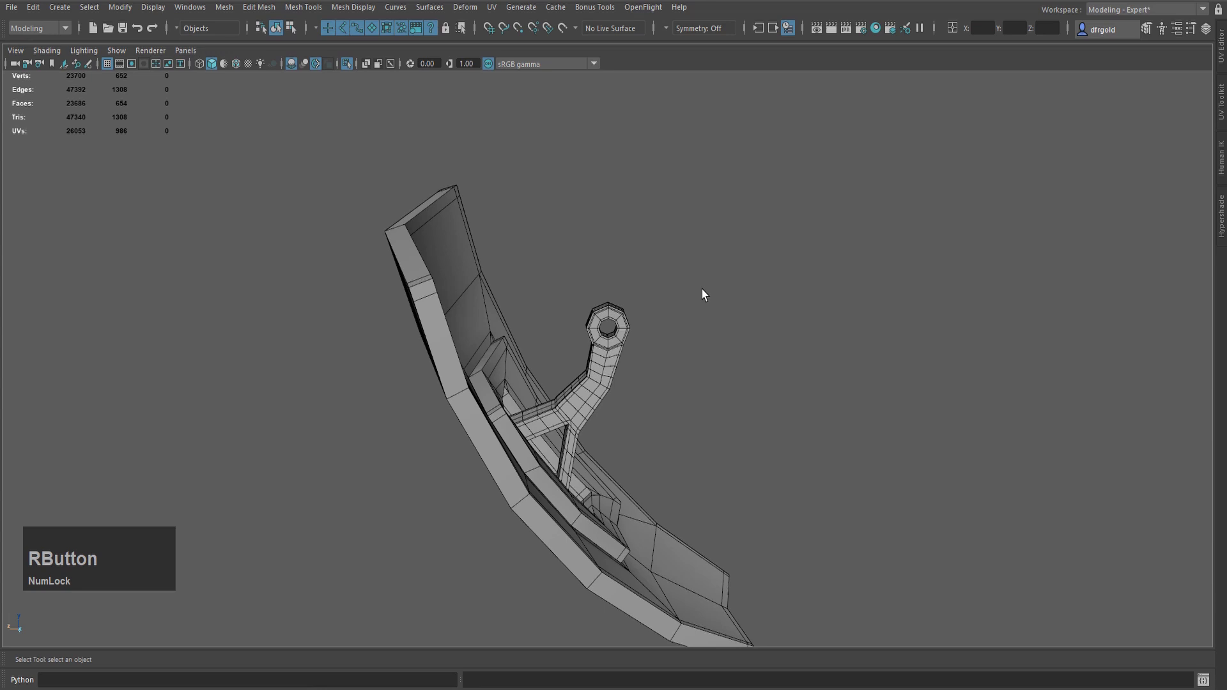
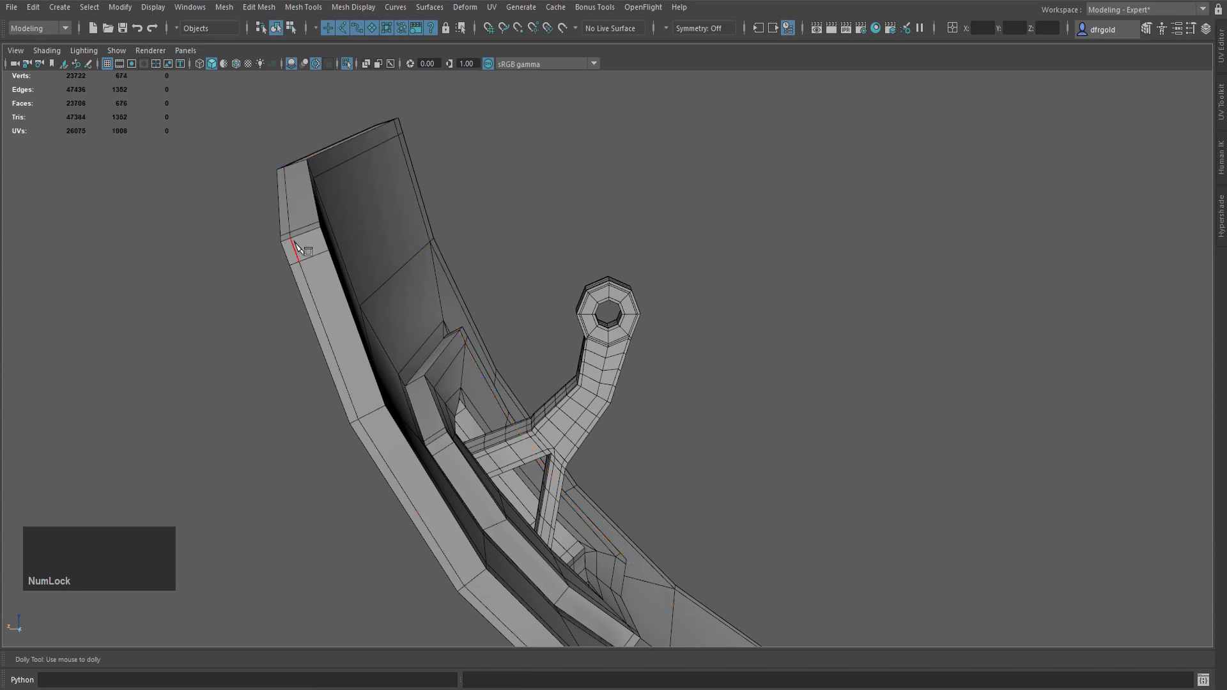
click(310, 232)
key(Home)
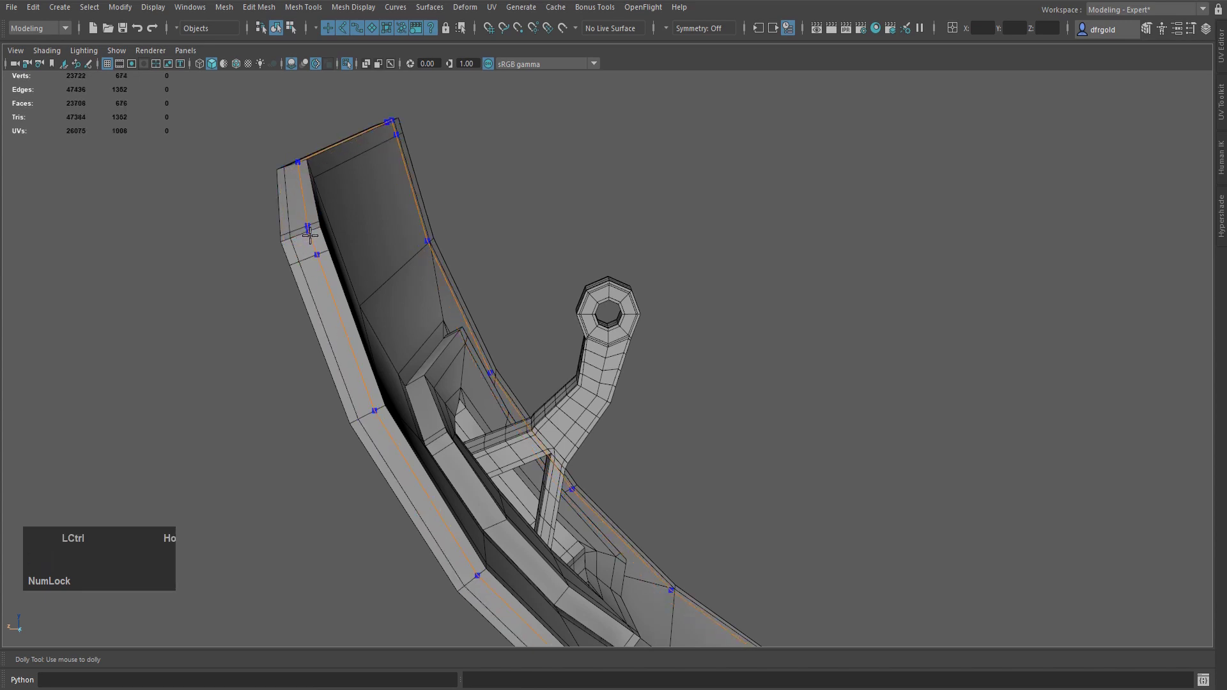
key(Home)
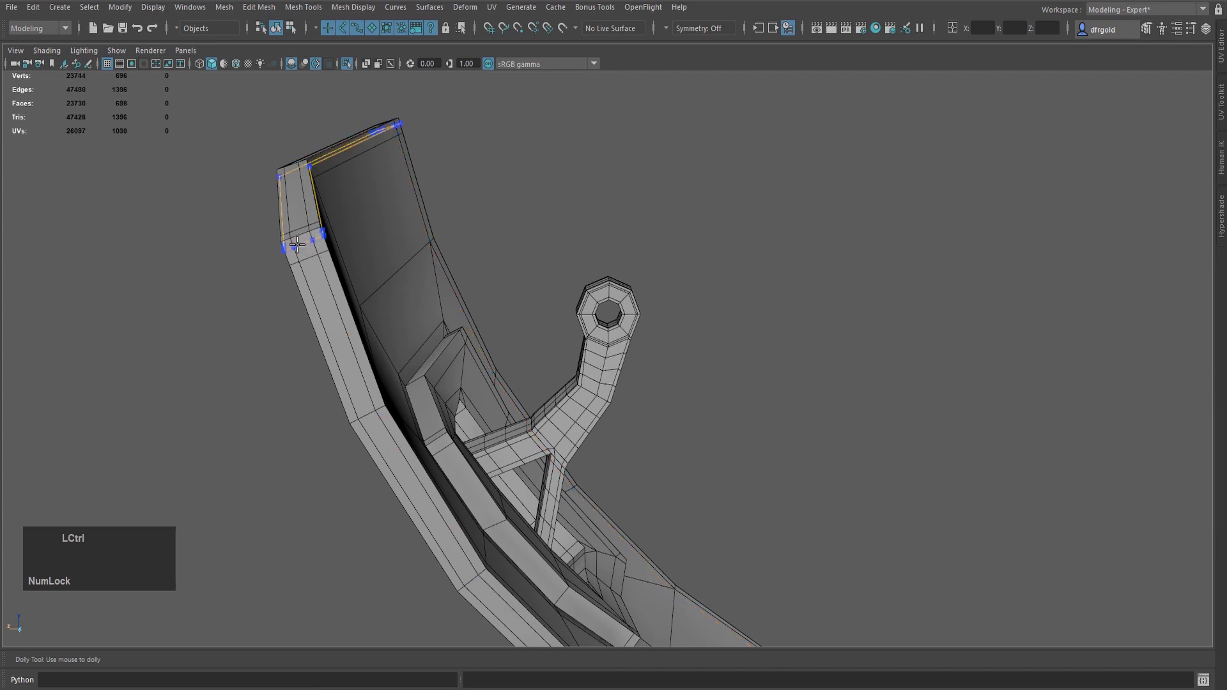
- Check the panel in smooth mesh preview to see how the new loops hold the rim
middle_click(302, 232)
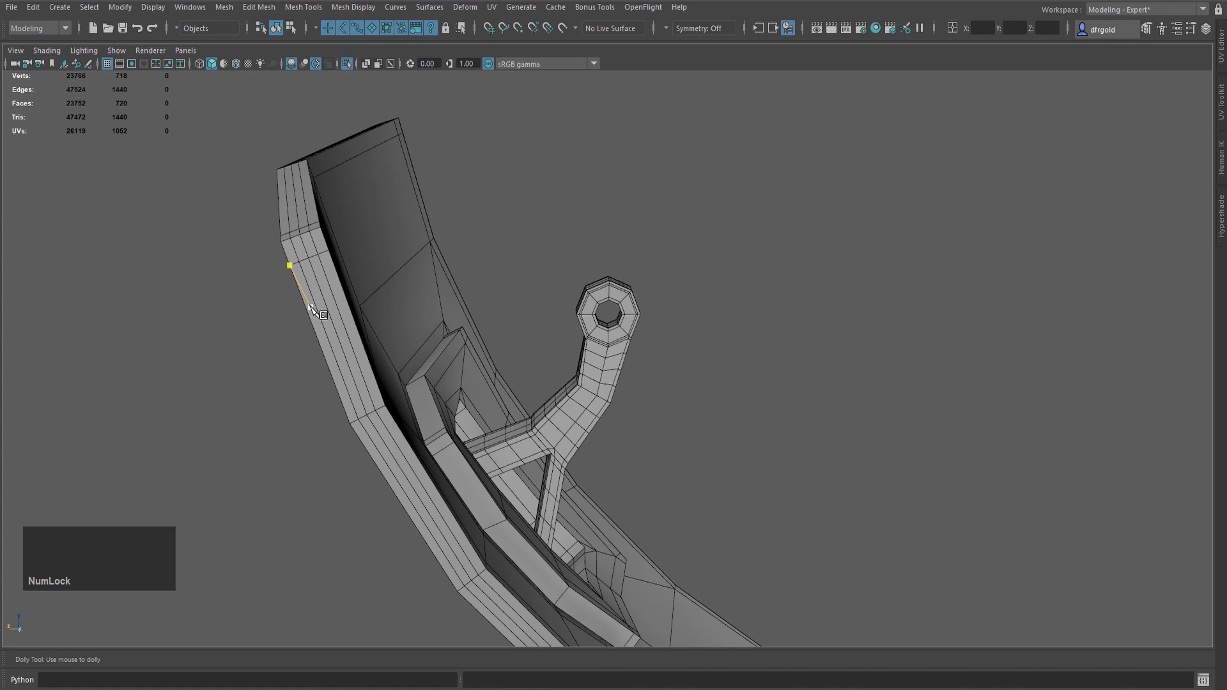
key(q)
scroll(down, 3)
right_click(355, 274)
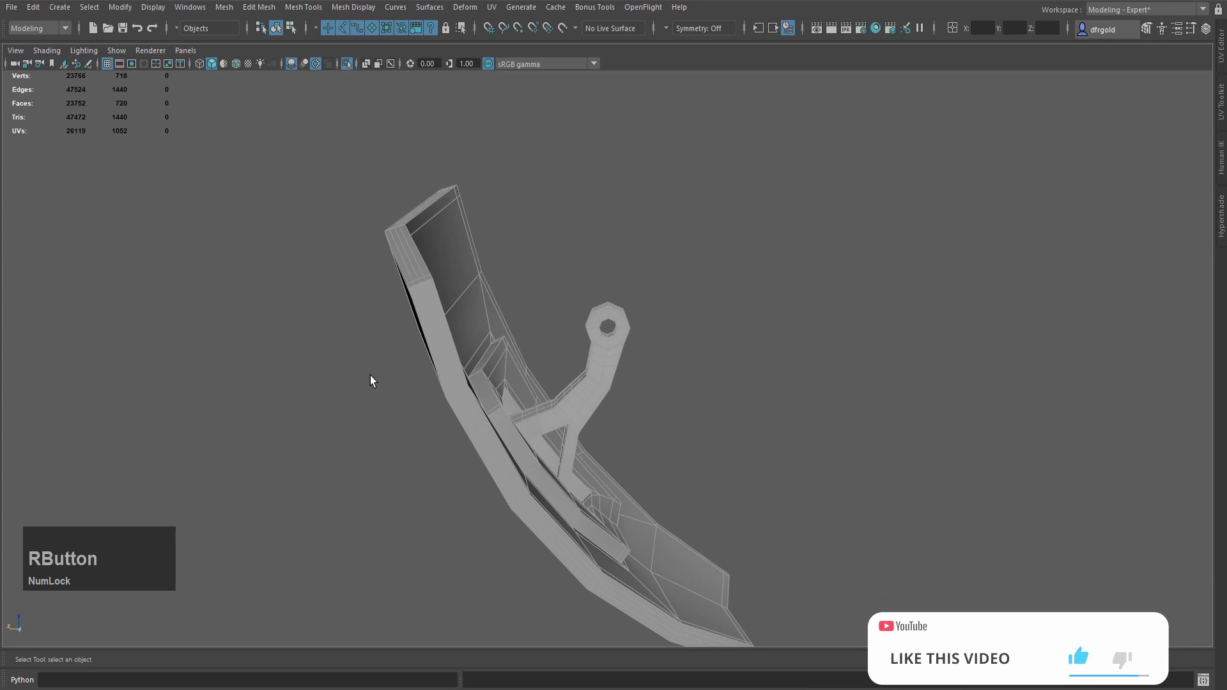
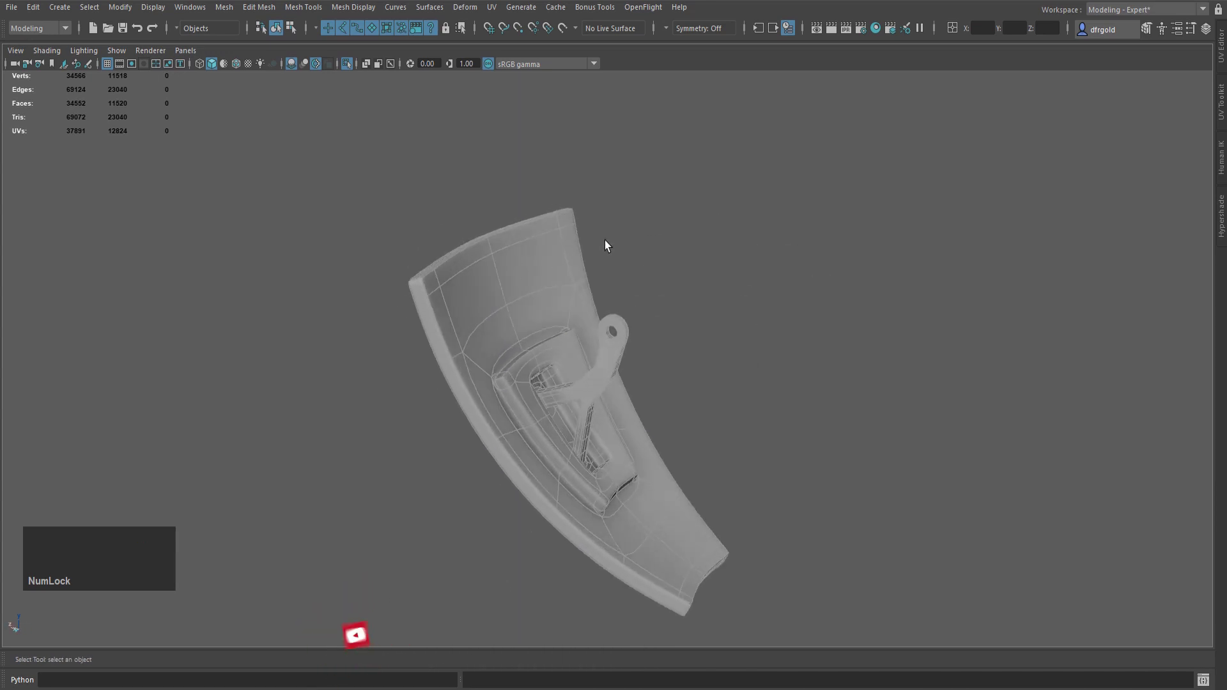
- Return the panel to low-poly display and reveal the whole wireframe sphere pod around it
key(1)
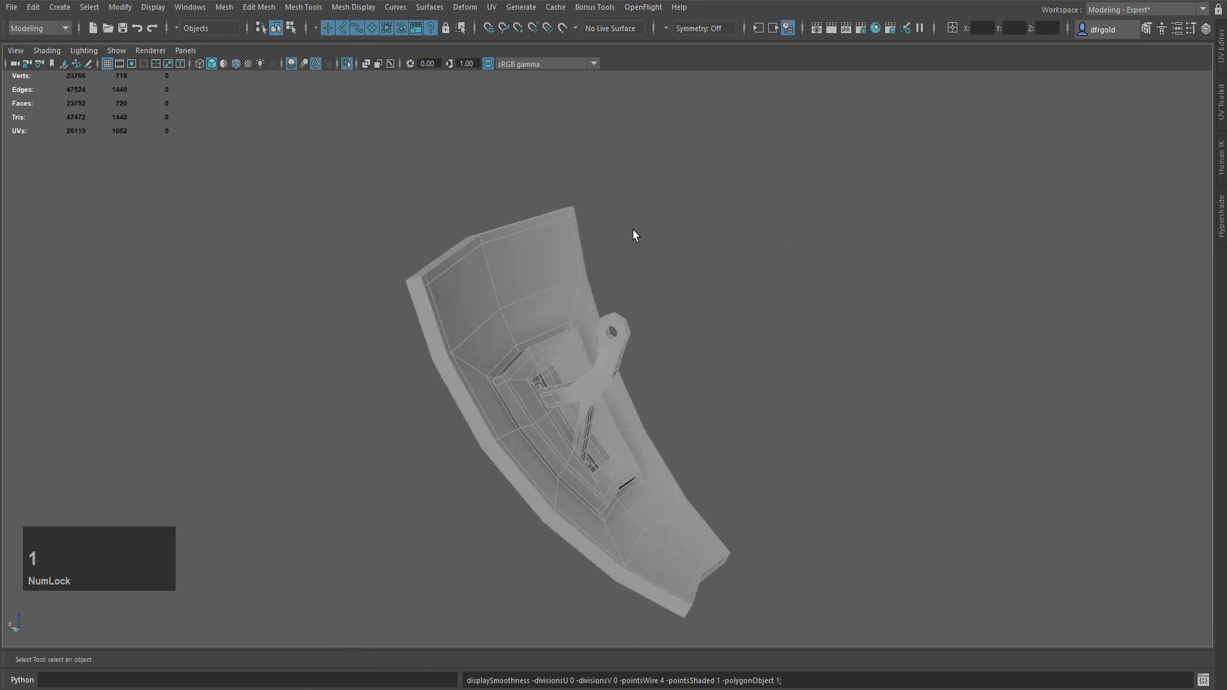
key(ctrl+1)
scroll(down, 3)
click(531, 306)
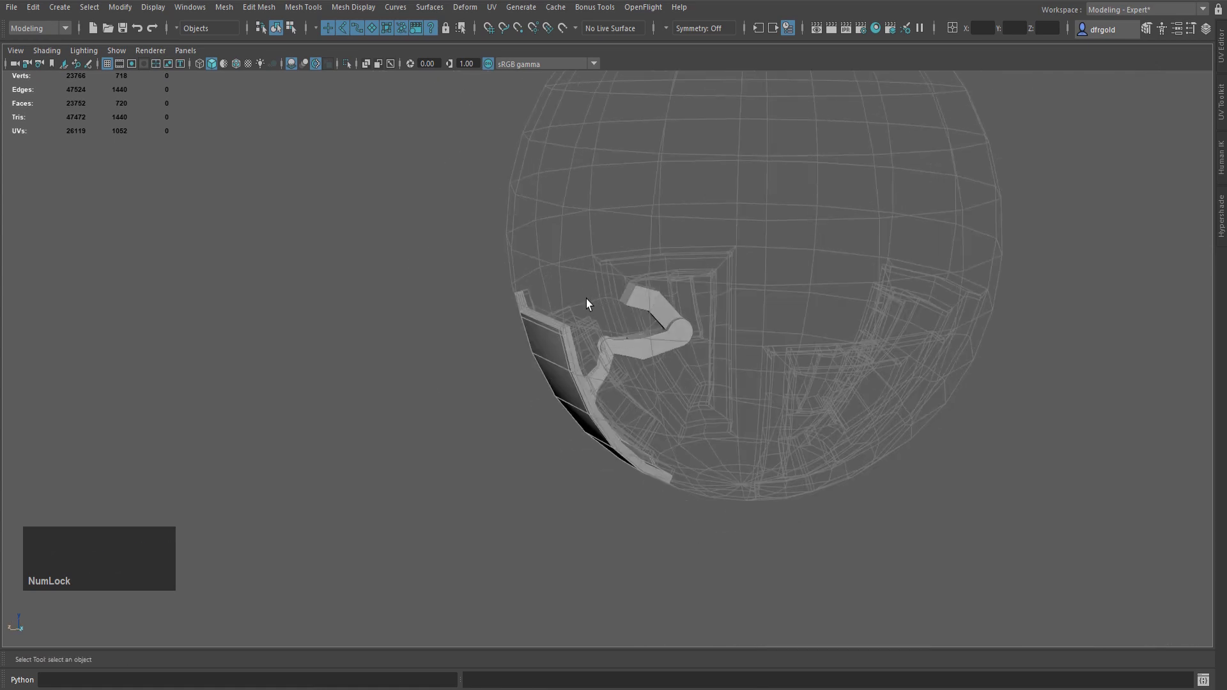
- Hide the bent arm piece inside the sphere and bring up the display layer list
click(791, 497)
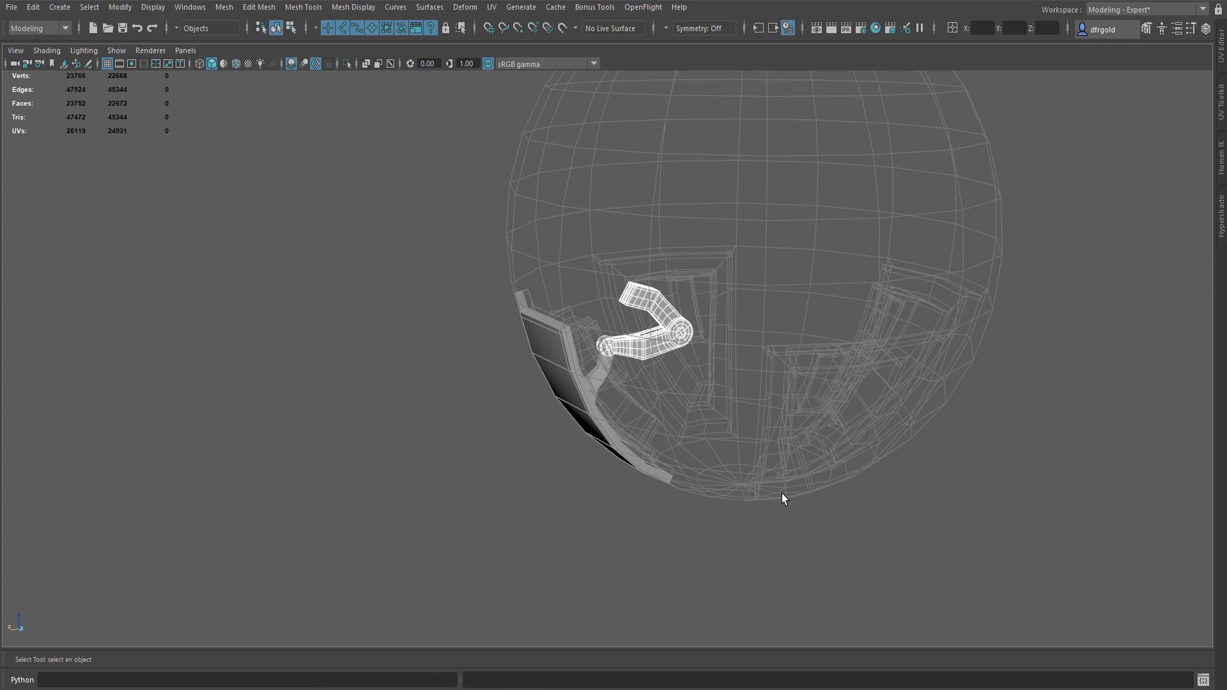
key(h)
scroll(down, 3)
click(640, 493)
- Untemplate the sphere body layer, select the sphere and view it straight from the front
key(alt+c)
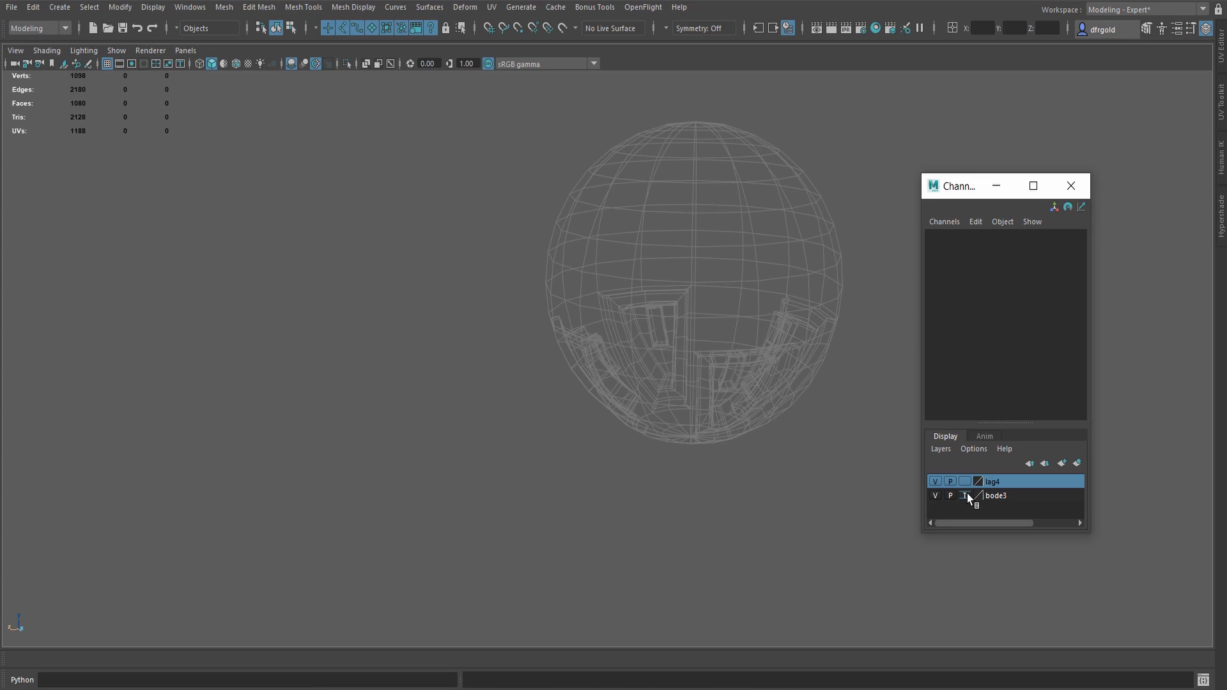
click(971, 496)
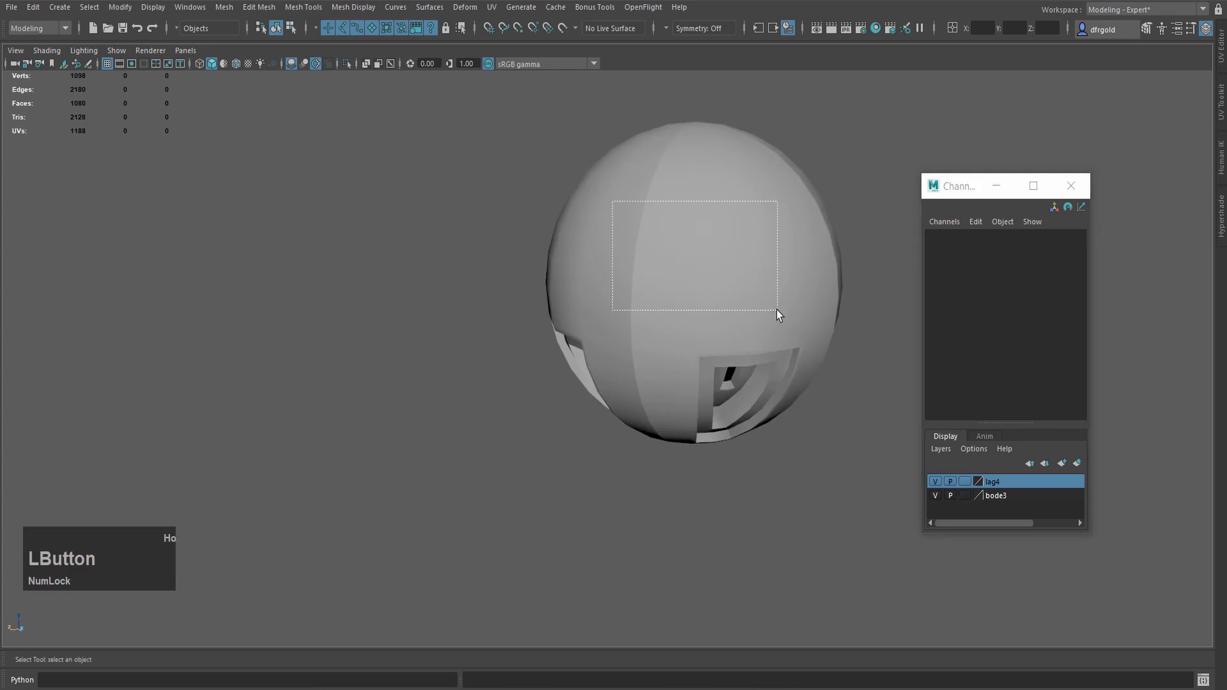
scroll(up, 3)
key(space)
click(905, 240)
key(space)
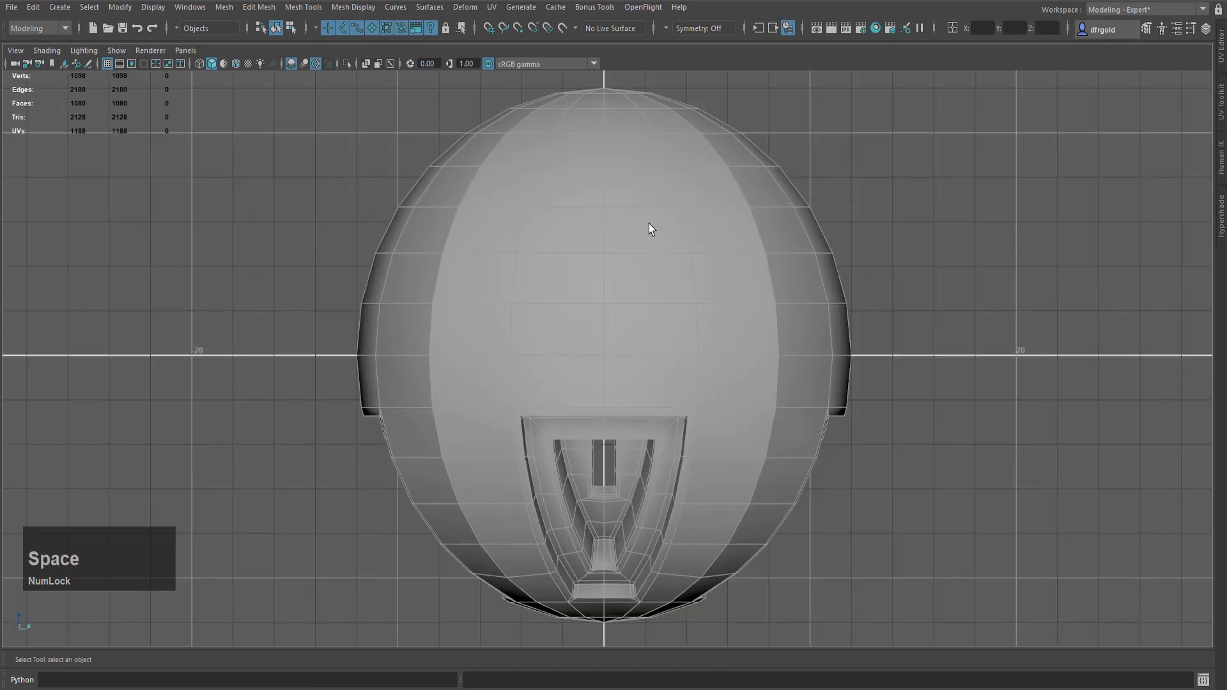
- Cut a horizontal edge ring across the sphere's upper band and select the new loop
key(3)
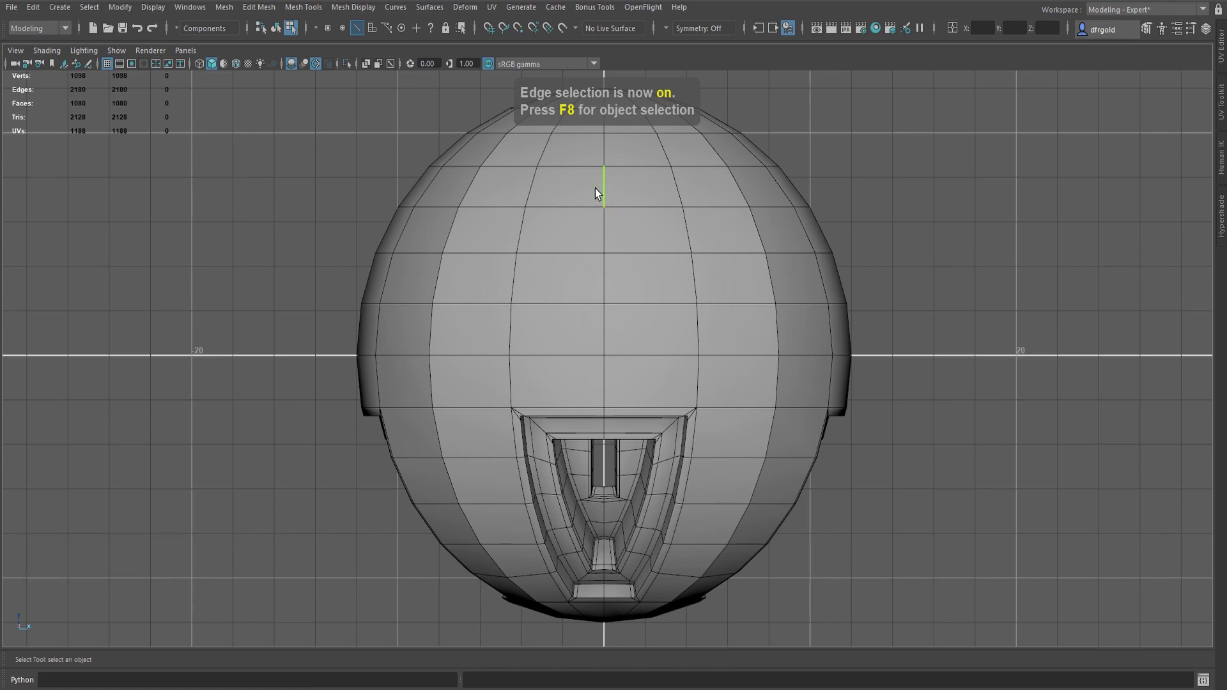
key(ctrl+Num_Lock)
key(ctrl+shift+x)
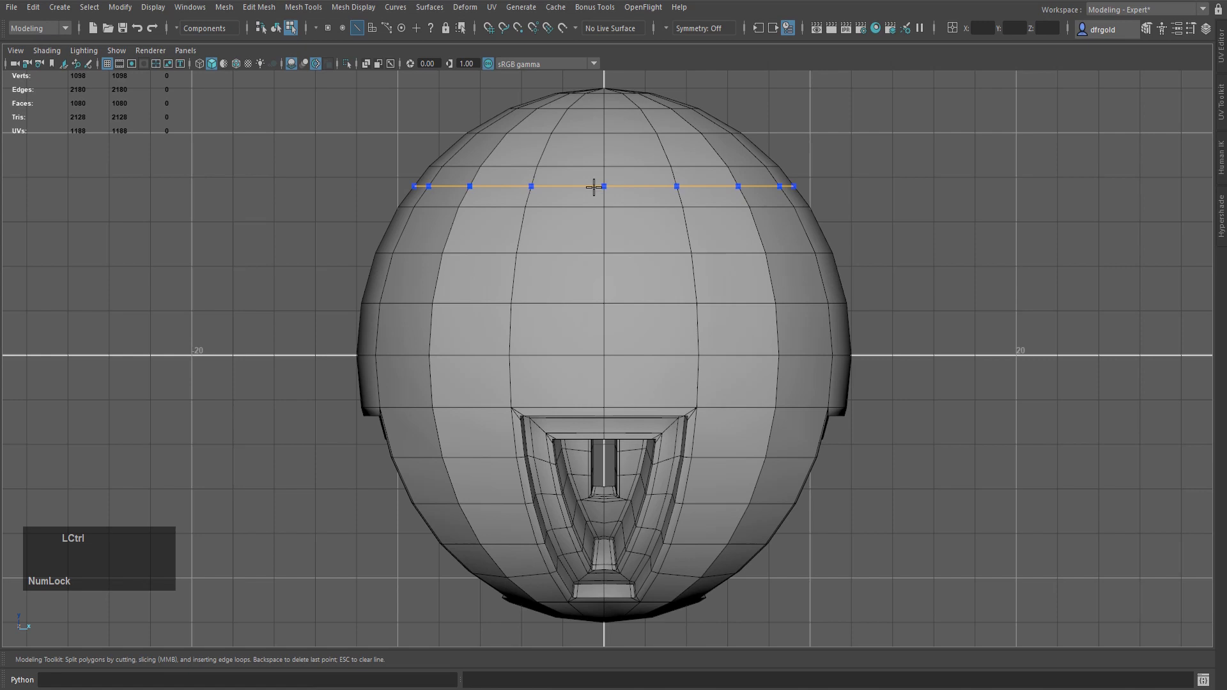
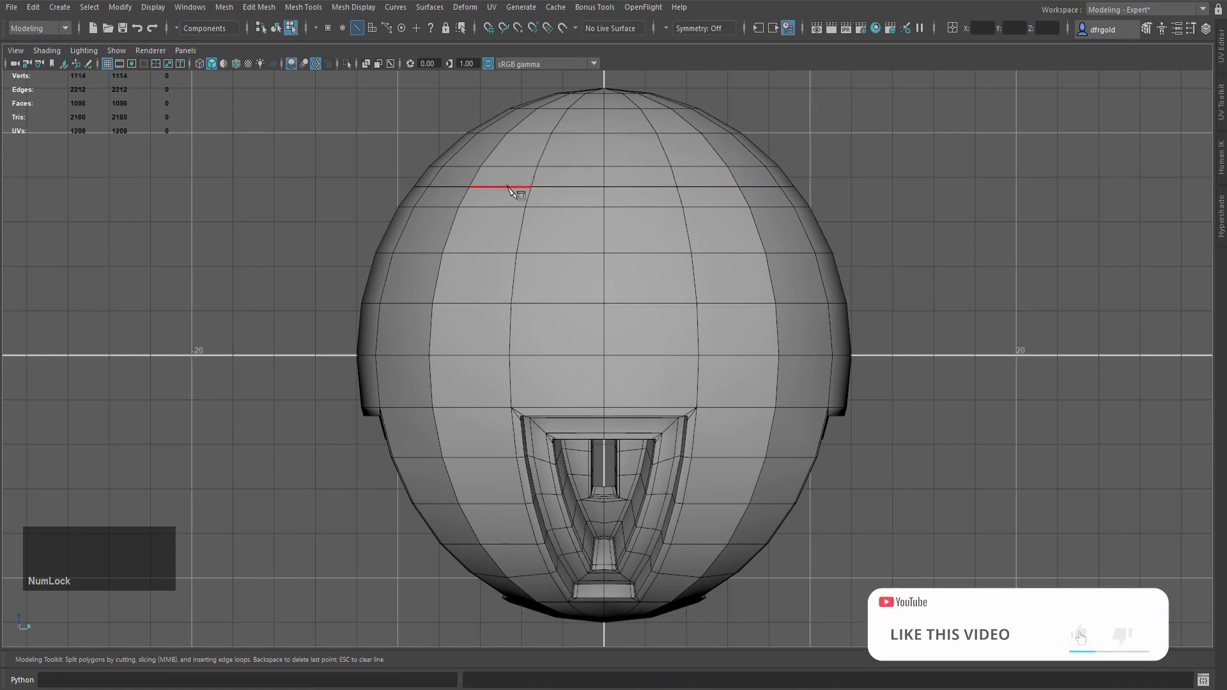
key(q)
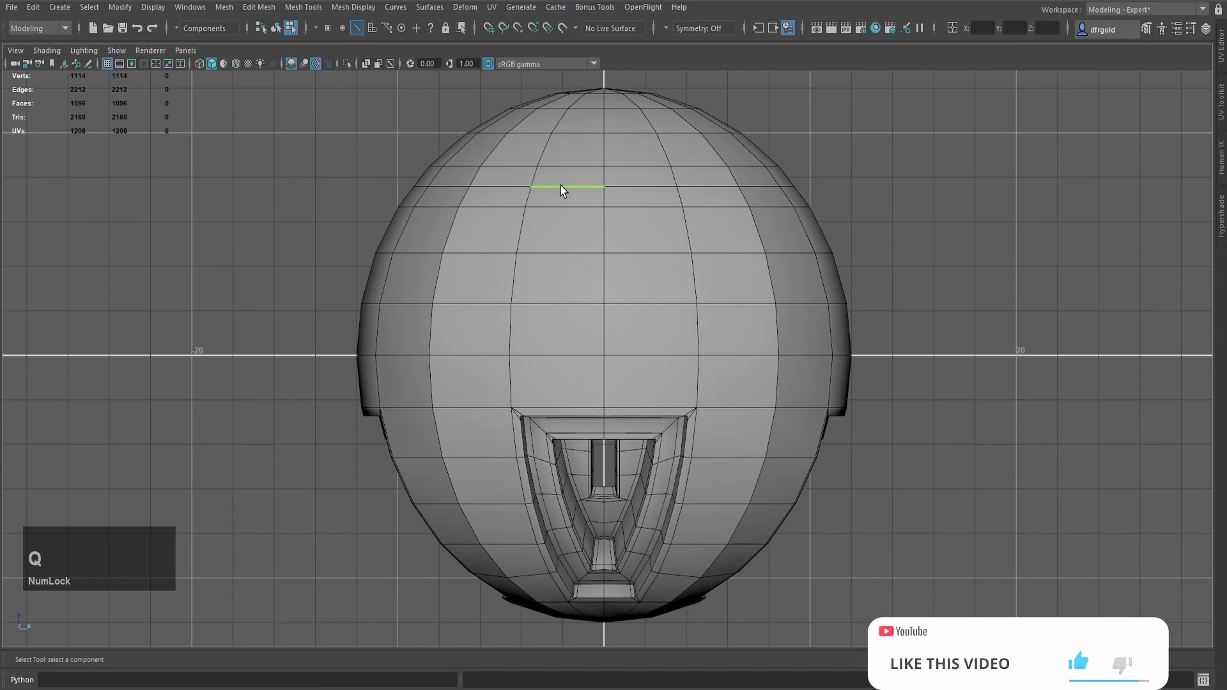
click(567, 187)
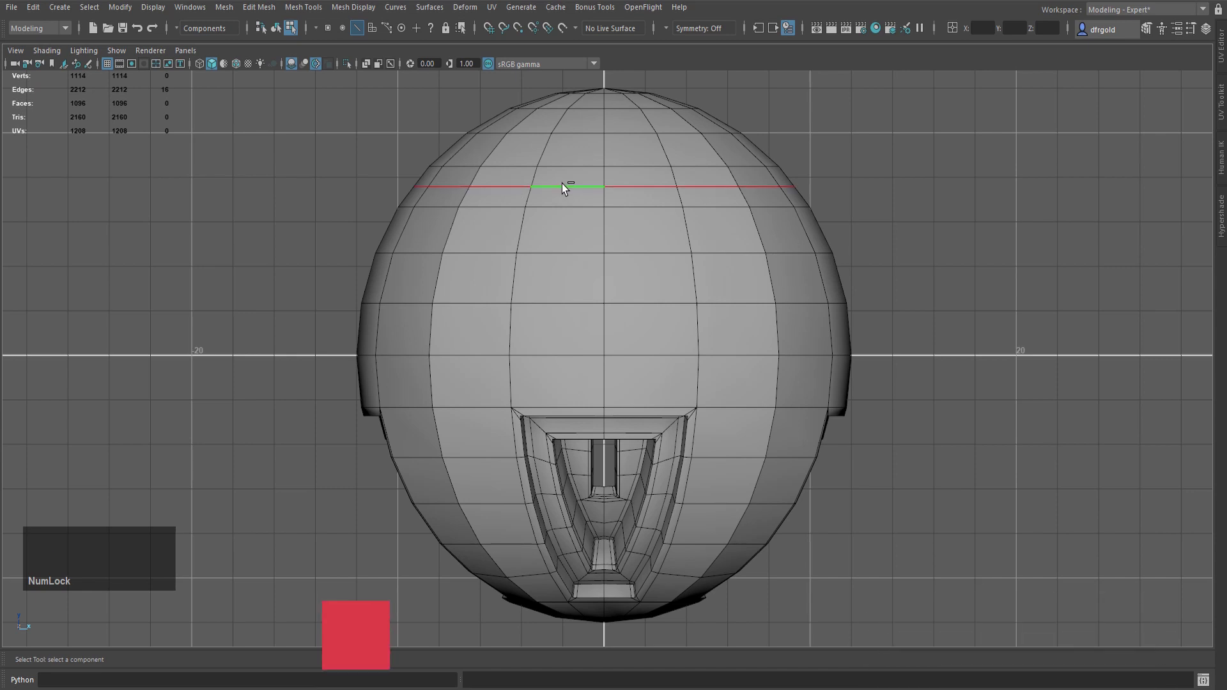
- Bevel the edge ring into a band with 1 segment and fraction 0.35
key(b)
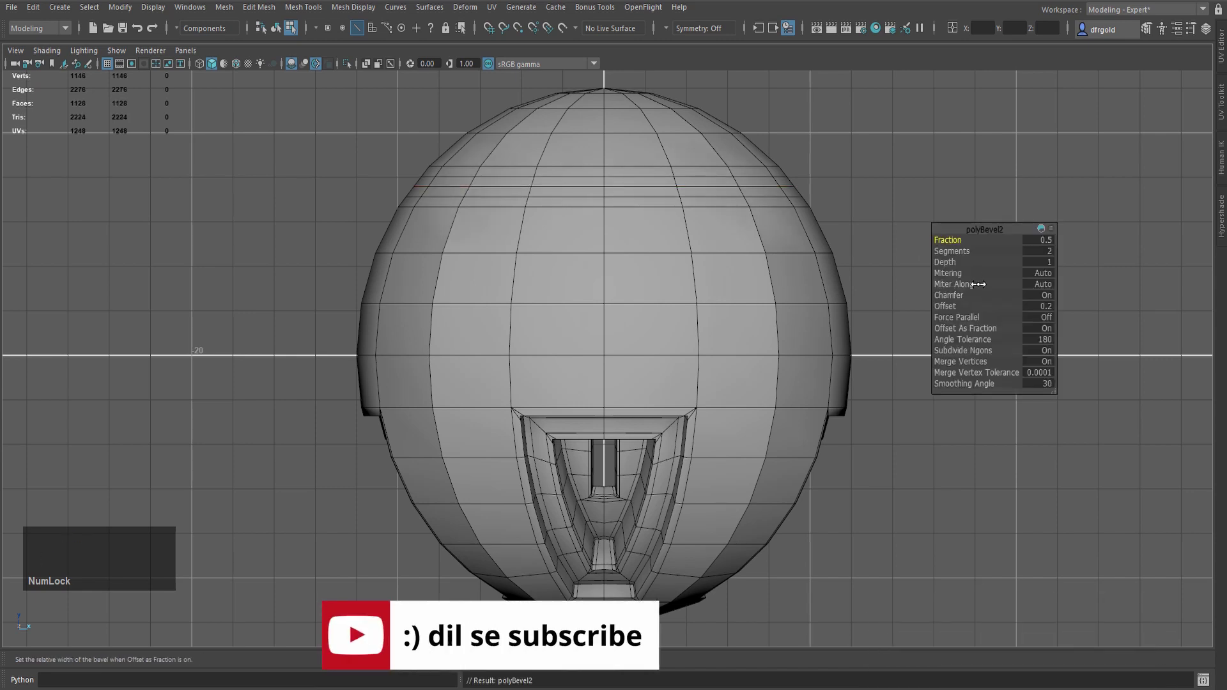
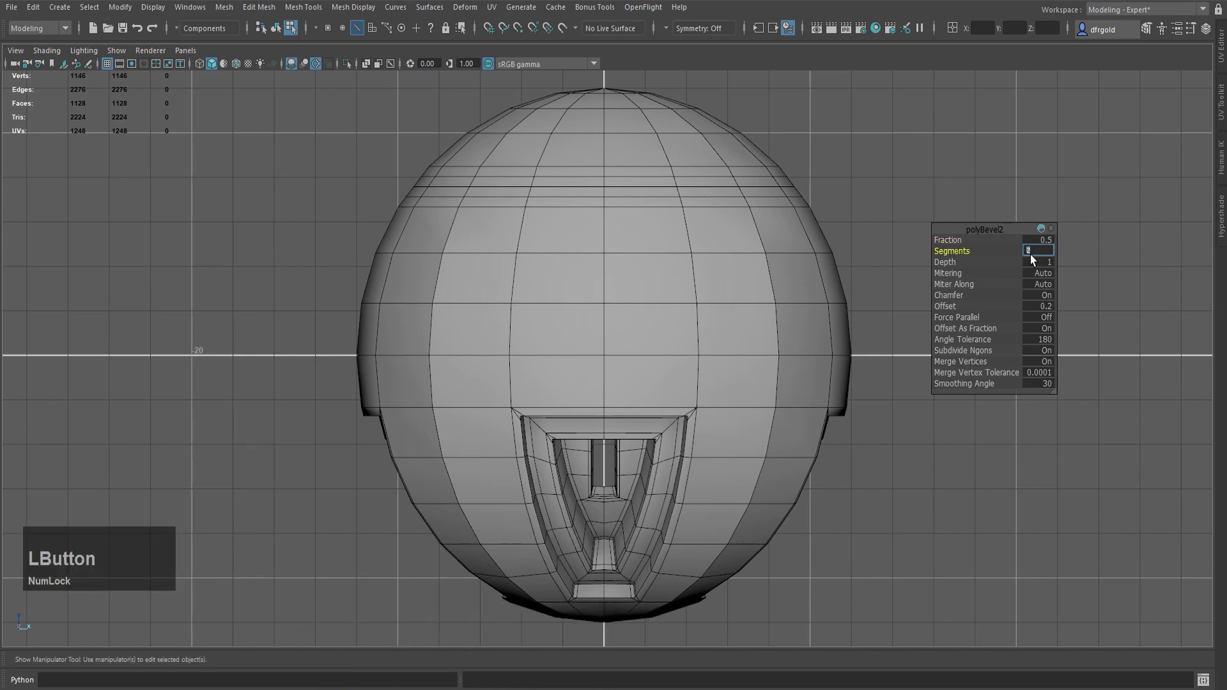
key(KP_1)
key(KP_Enter)
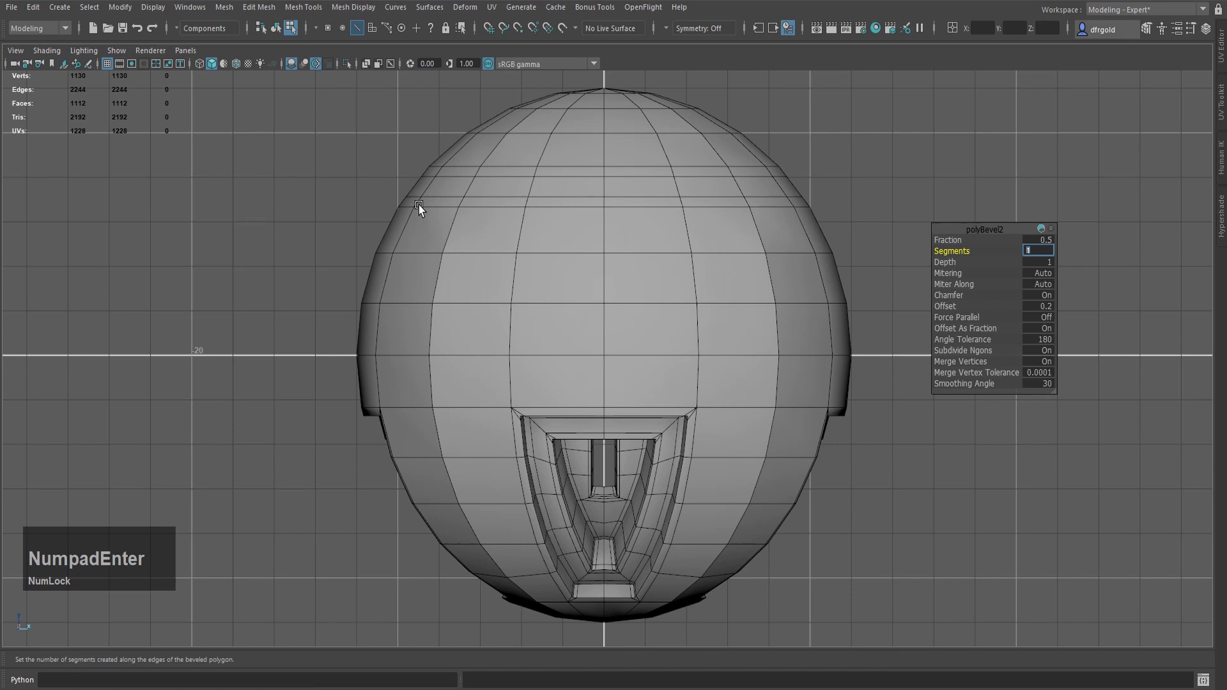
click(517, 413)
middle_click(982, 136)
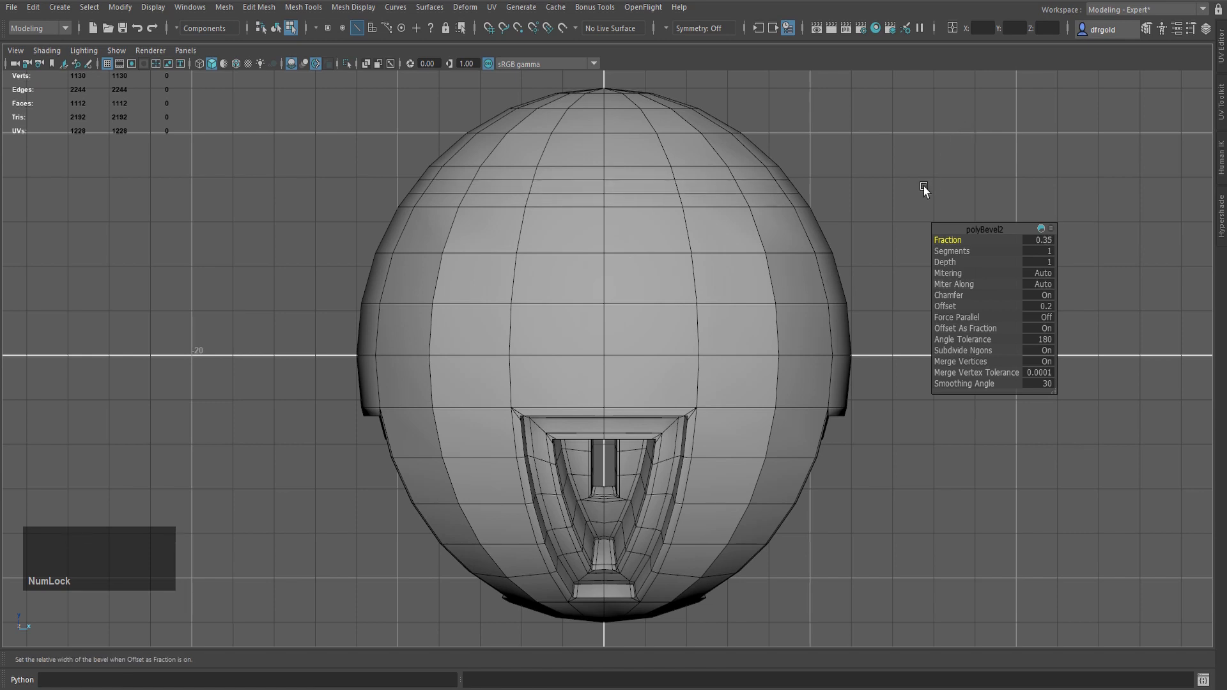
key(q)
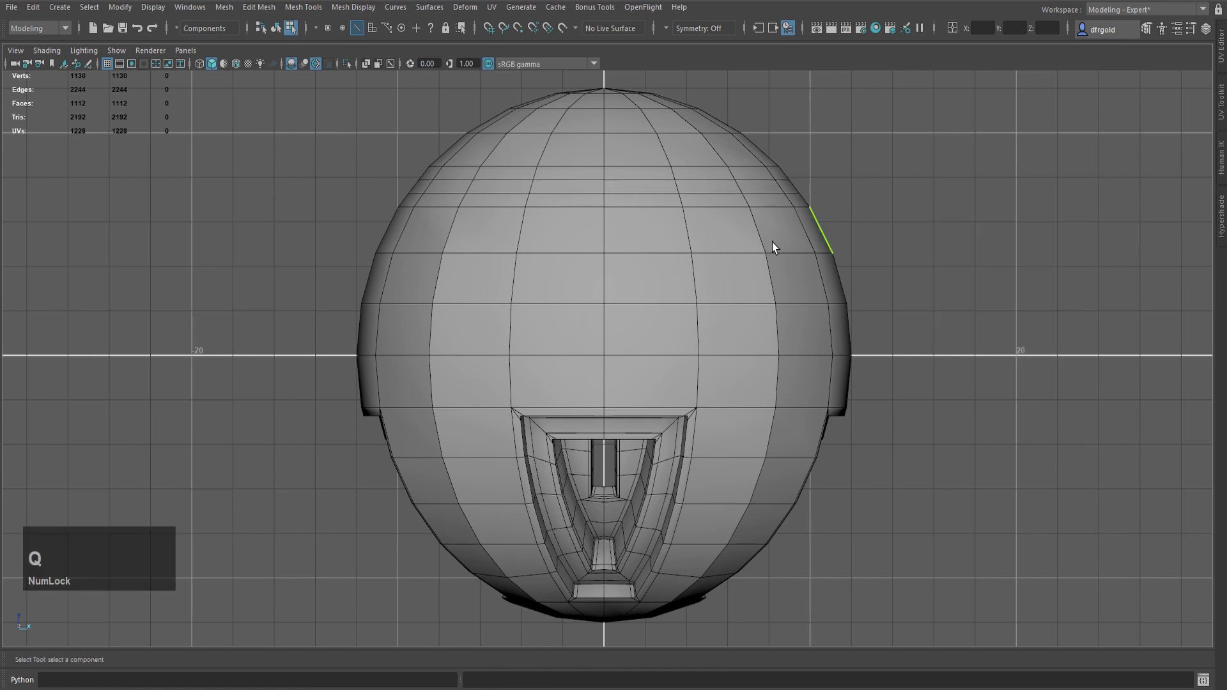
- Select the ring of band faces and extrude them with Keep Faces Together on
right_click(880, 121)
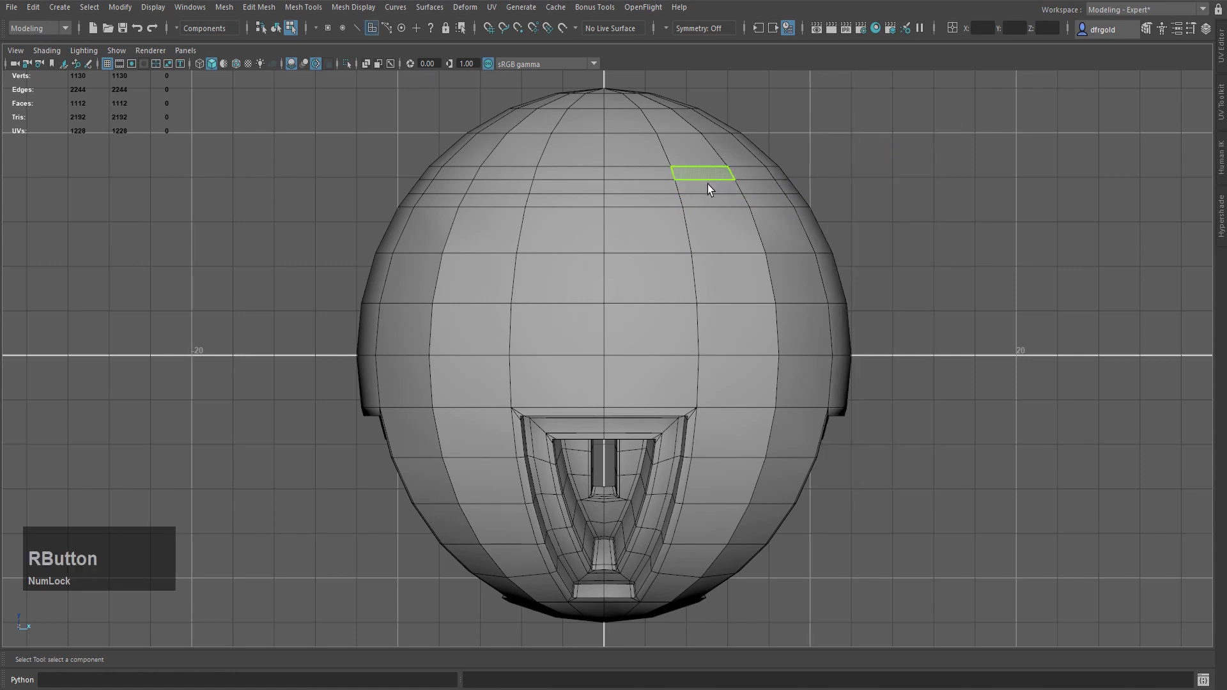
click(712, 188)
click(666, 189)
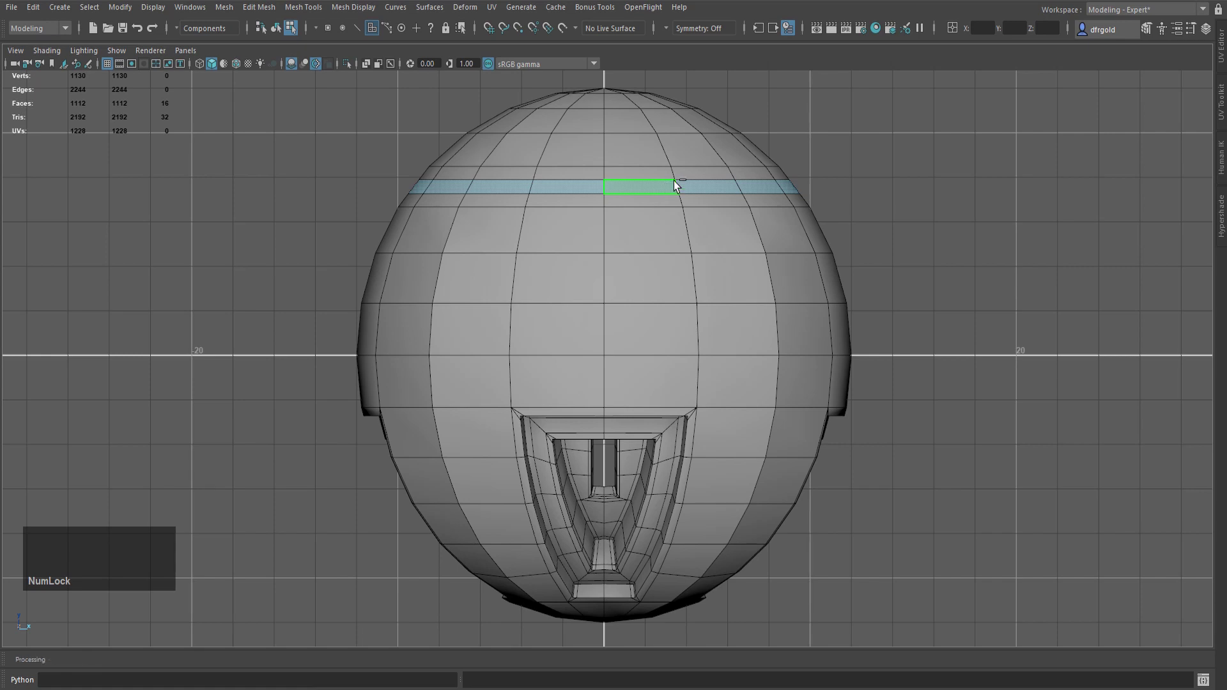
key(e)
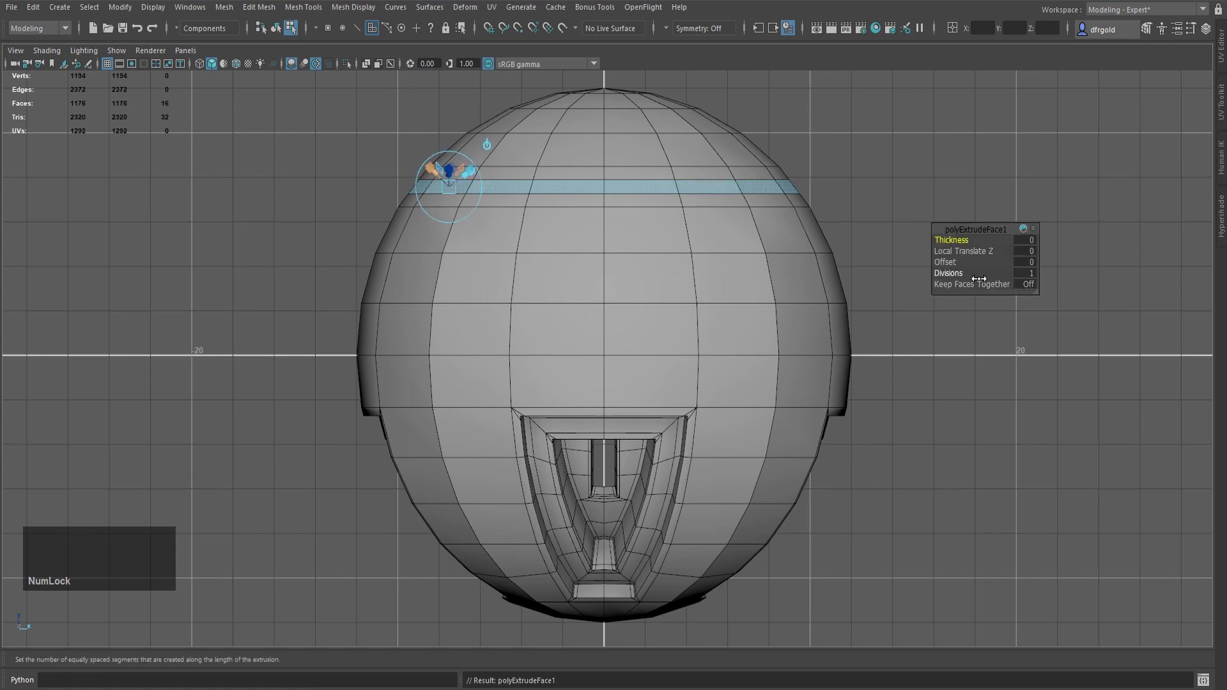
click(1028, 286)
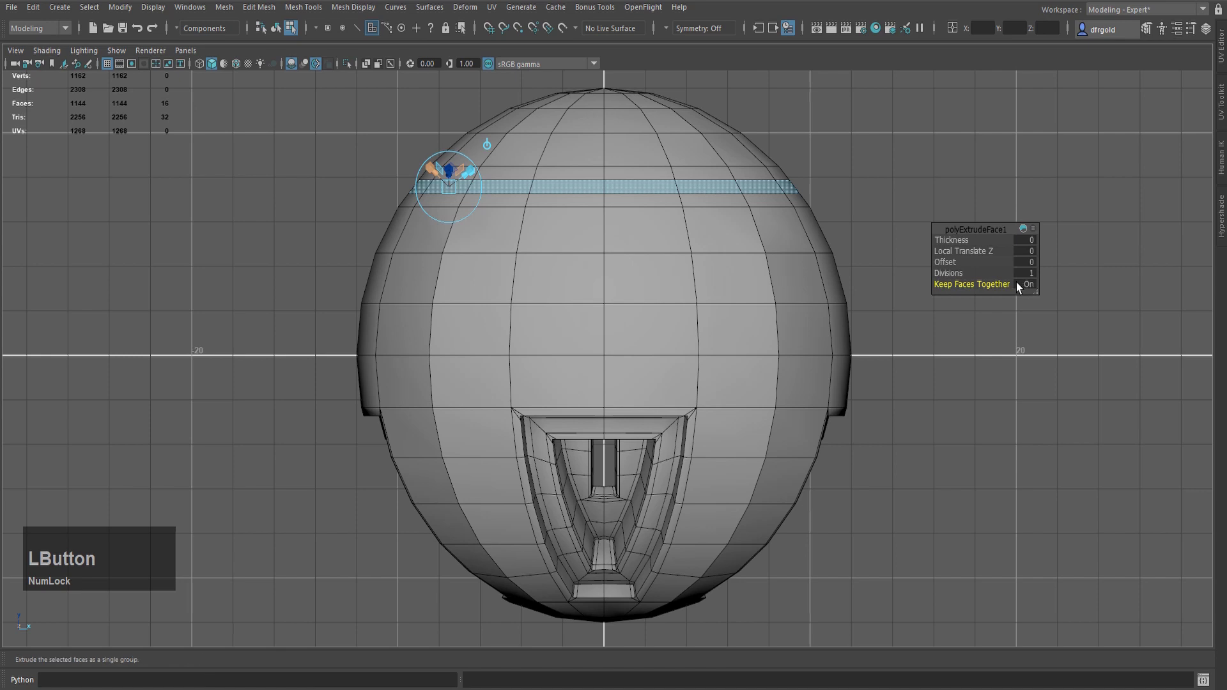
- Push the extruded face ring inward to form a recessed groove around the dome
key(KP_0)
key(KP_Decimal)
key(BackSpace)
key(KP_Enter)
scroll(up, 3)
middle_click(949, 193)
scroll(up, 3)
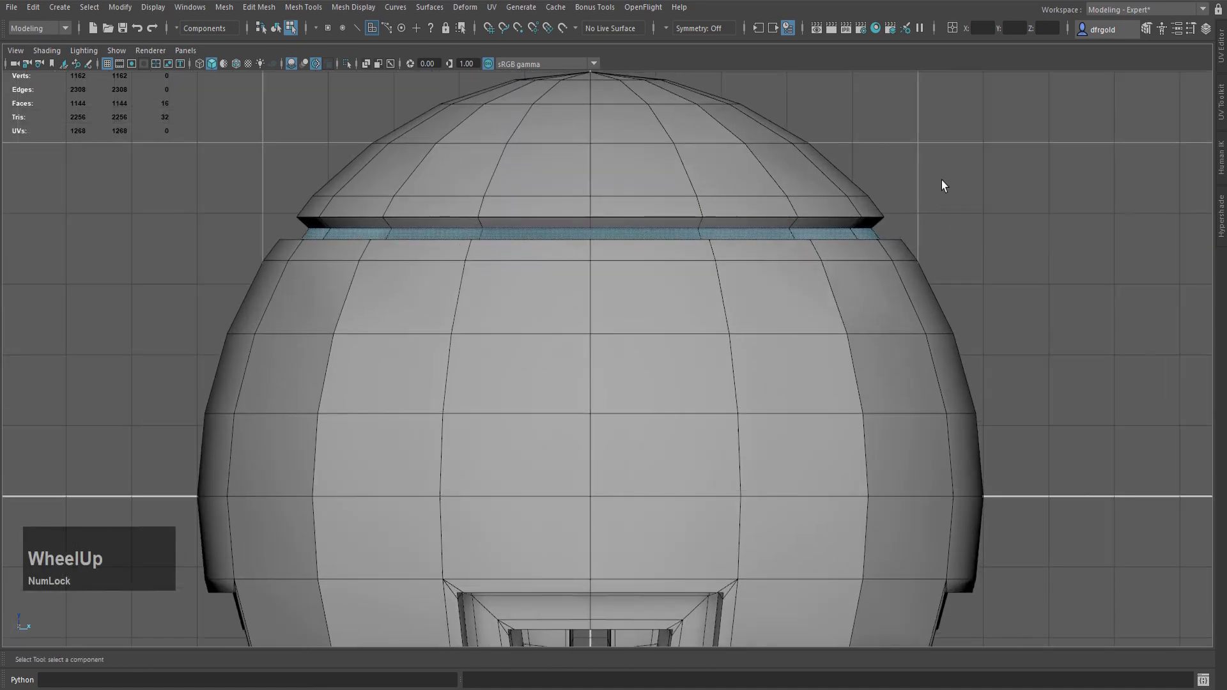
- Switch the sphere to edge selection while viewing the groove ring
key(Home)
key(space)
middle_click(1070, 235)
right_click(737, 219)
click(765, 249)
- Select the edge loops along both borders of the groove ring
click(740, 267)
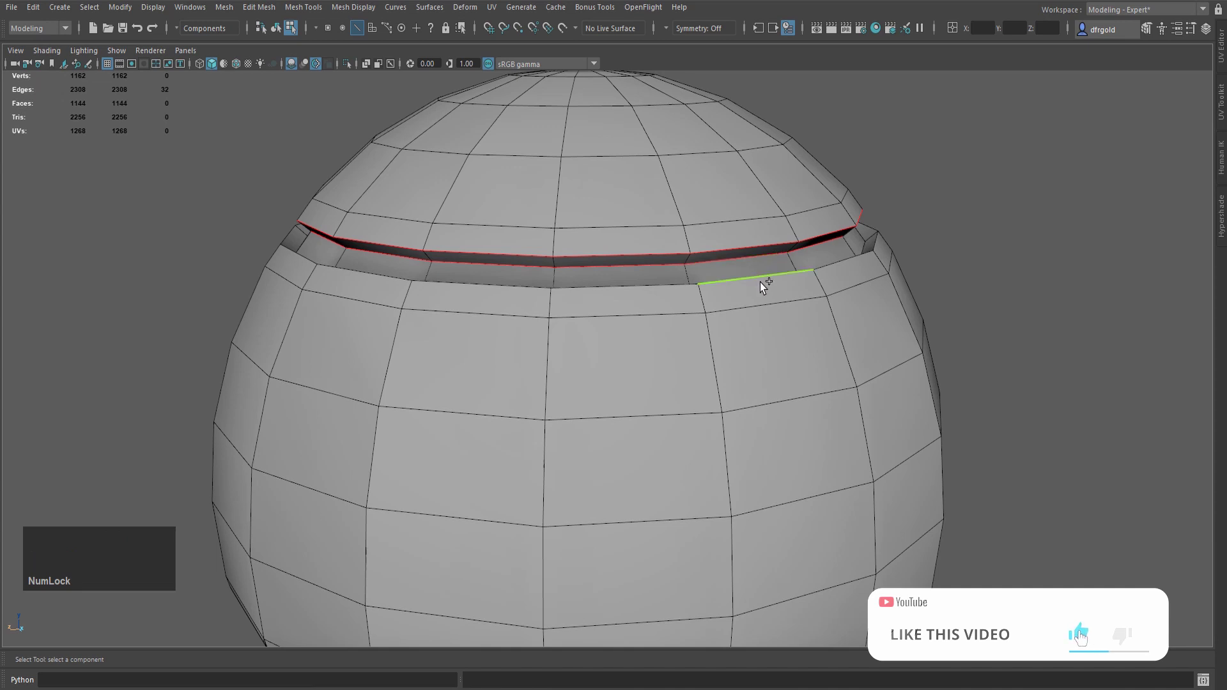
click(661, 287)
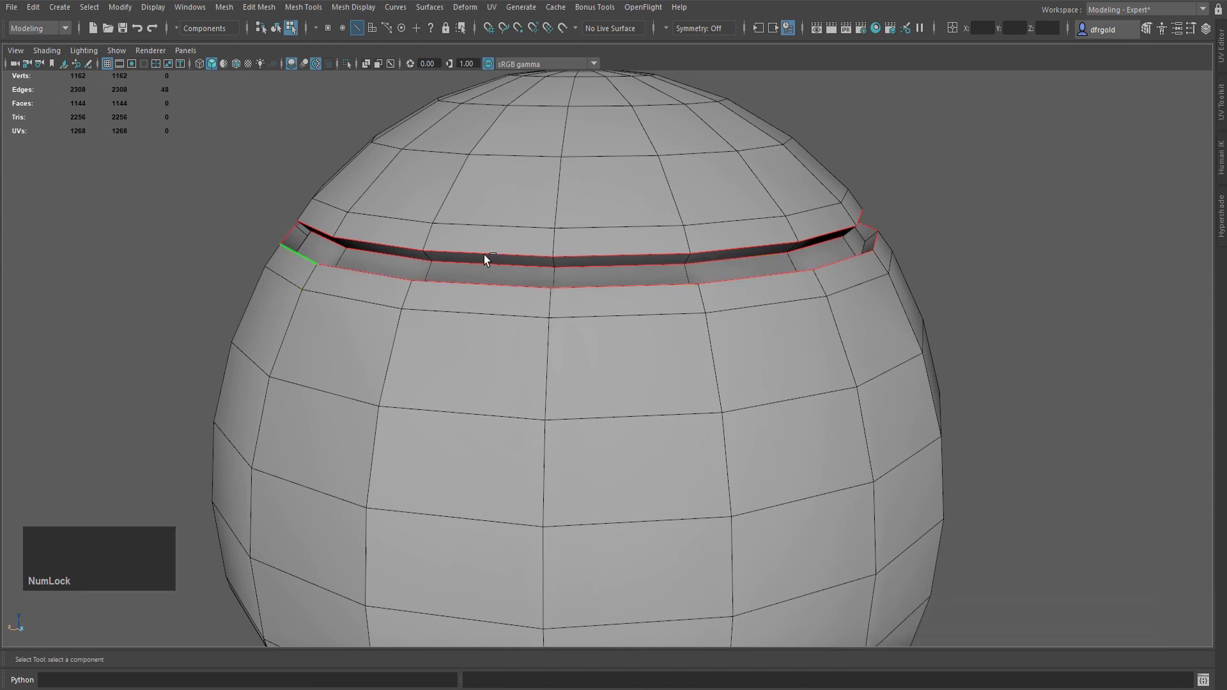
click(870, 246)
- Bevel the groove border loops with 2 segments and Chamfer off, checking the result smoothed
key(ctrl+b)
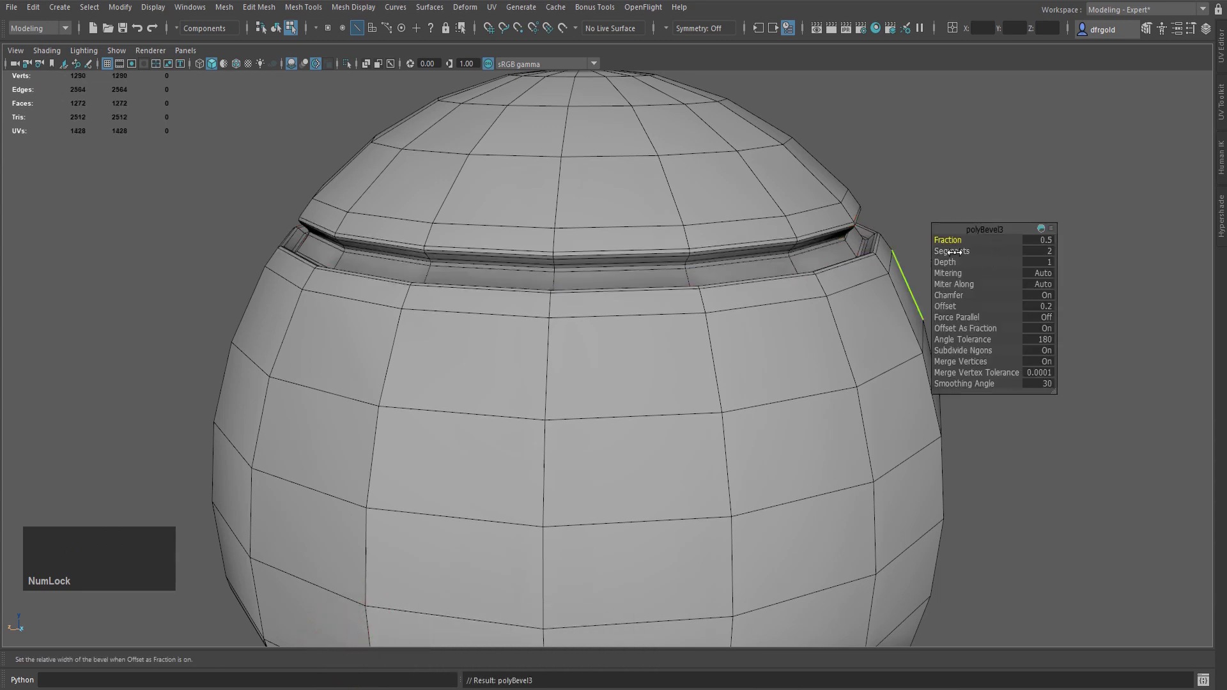
click(1046, 297)
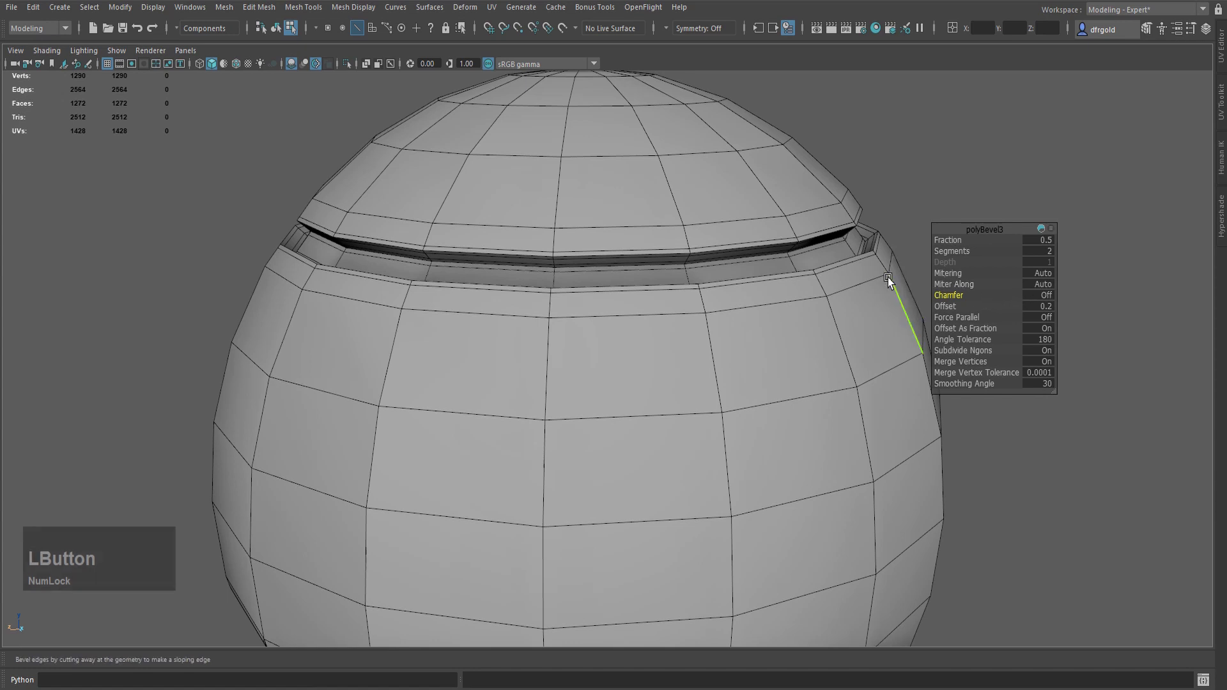
key(3)
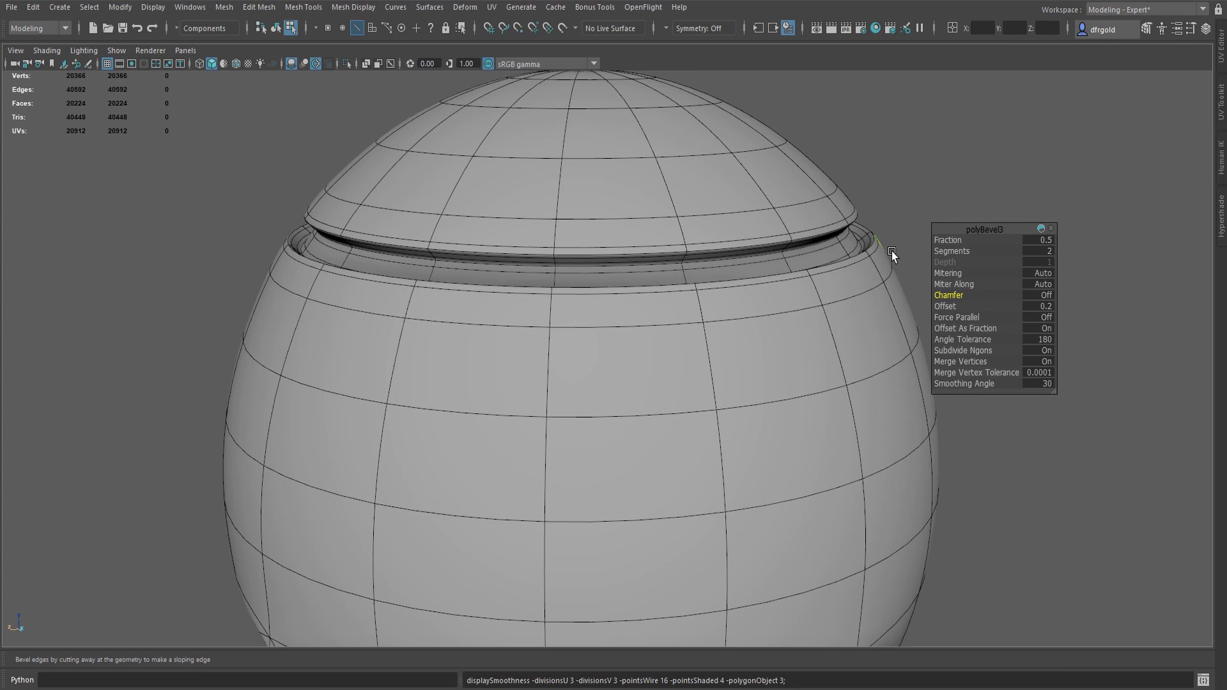
text(1)
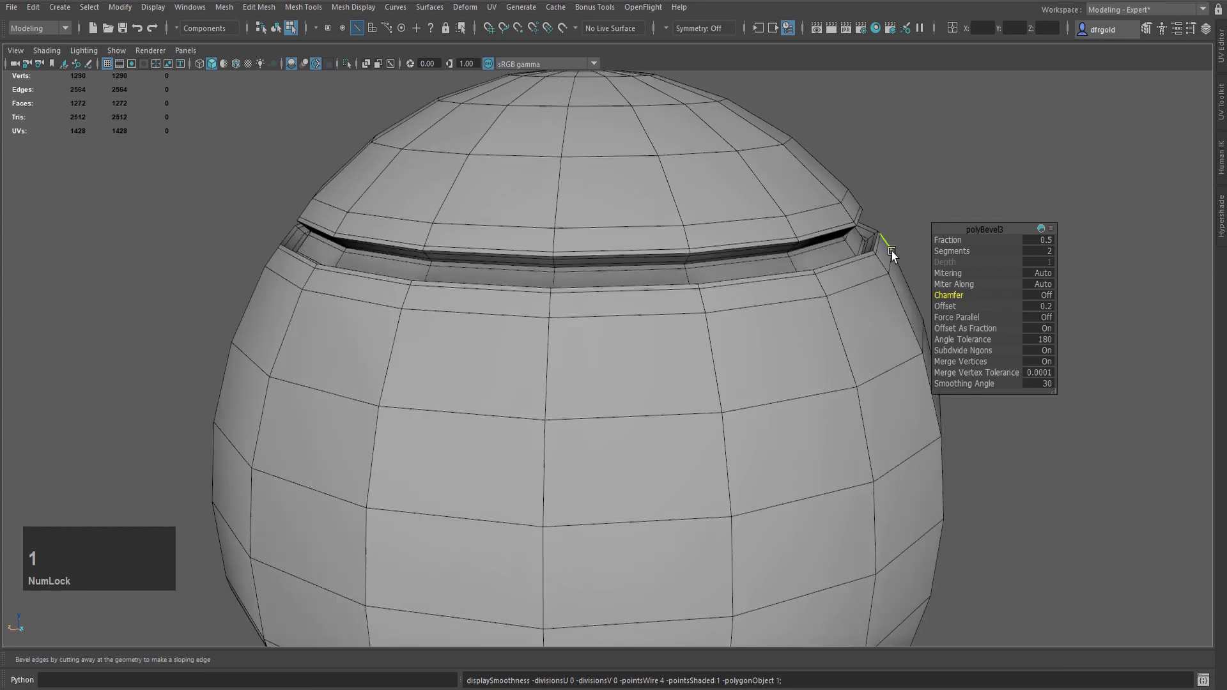
text(q)
scroll(down, 3)
click(875, 290)
- Turn to the pod's front and select the four-face patch below the groove
scroll(up, 3)
scroll(down, 3)
click(723, 400)
middle_click(847, 305)
right_click(591, 287)
click(586, 280)
click(725, 274)
click(631, 361)
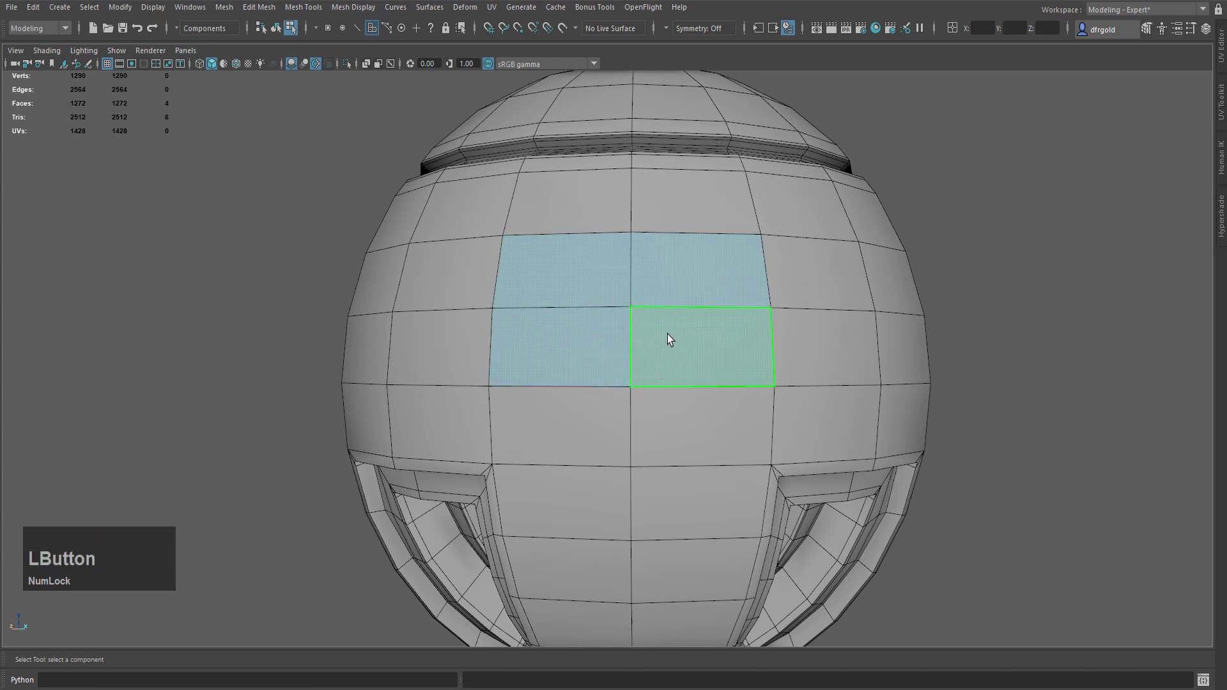
- Extrude the patch with Keep Faces Together and an offset to inset it as a porthole start
key(ctrl+e)
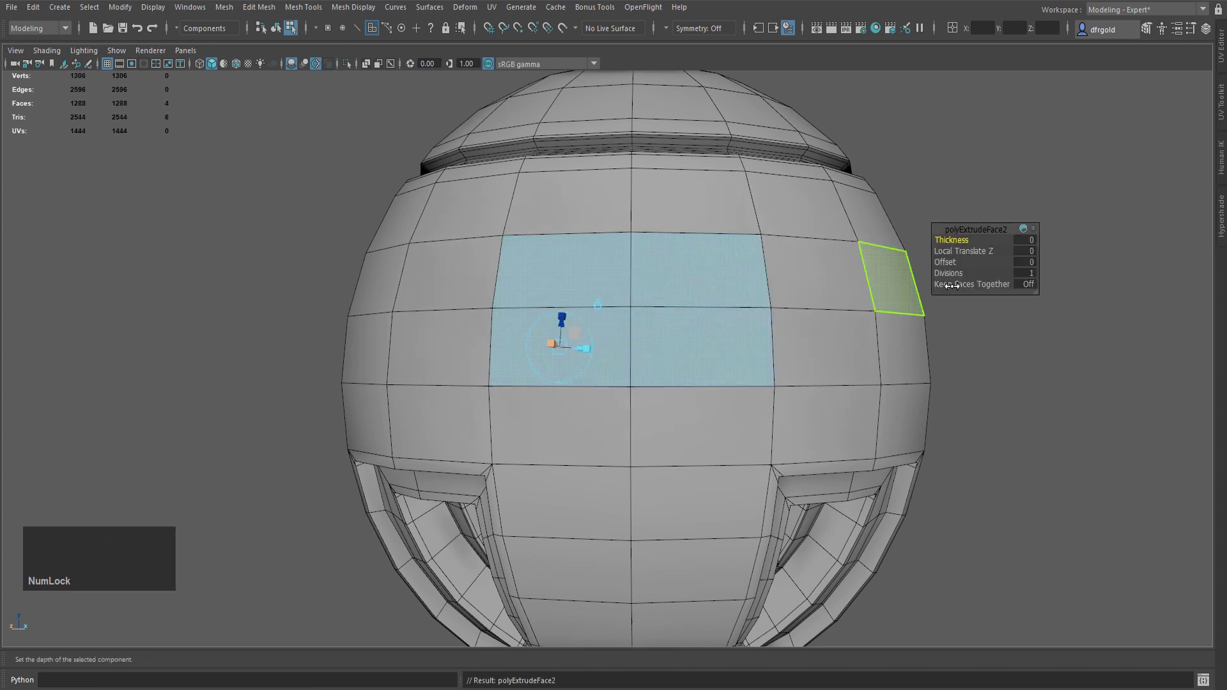
click(1031, 288)
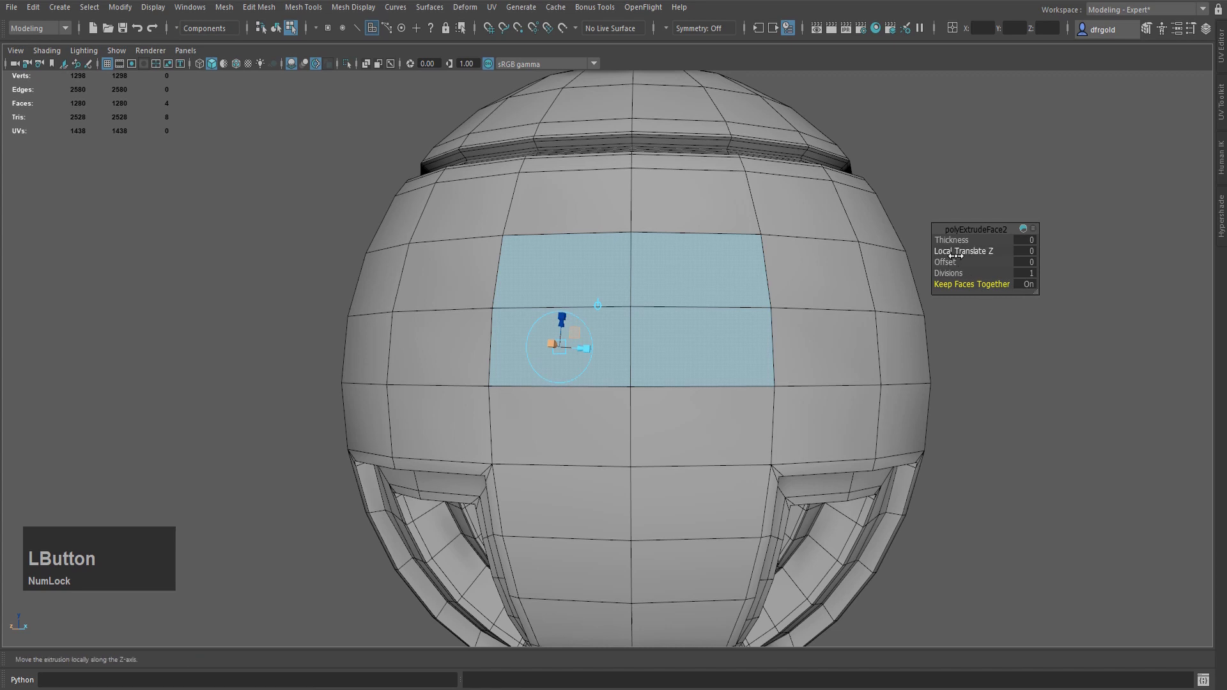
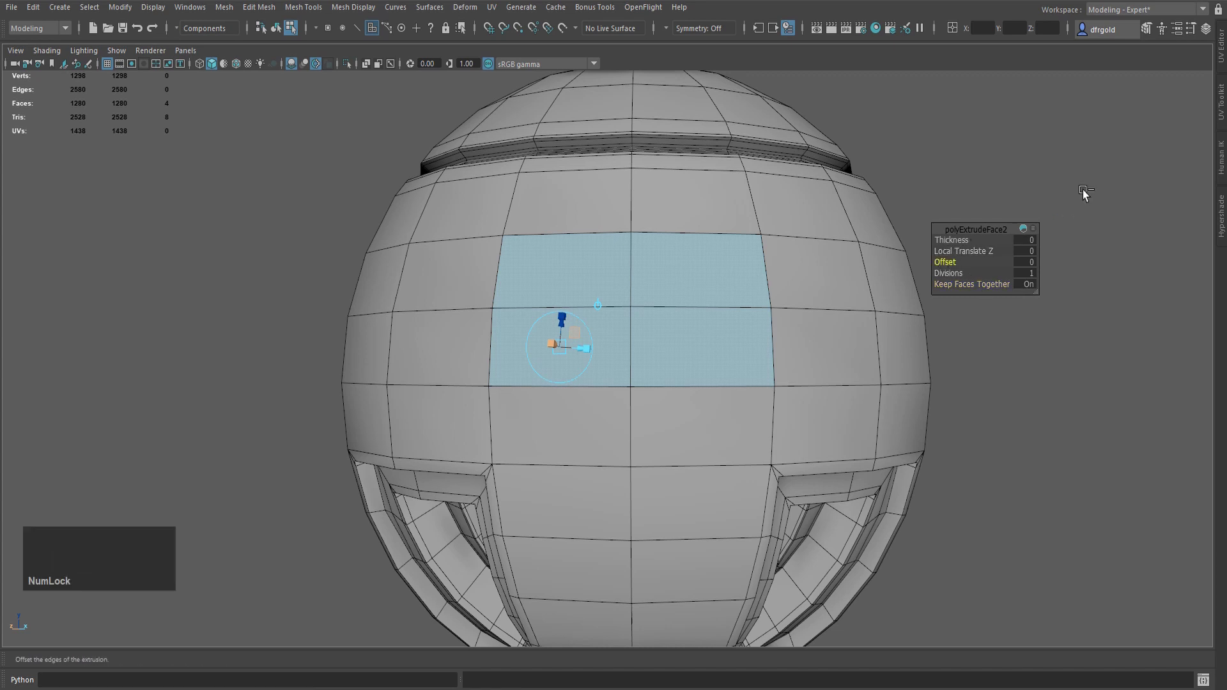
key(KP_Enter)
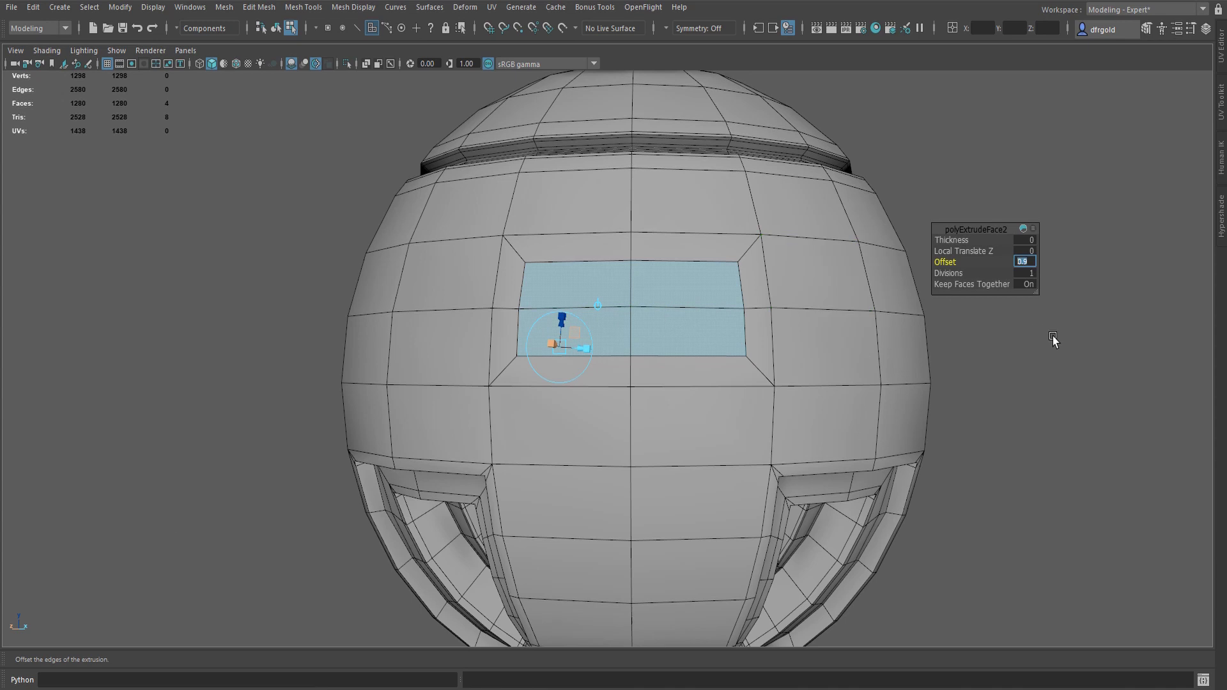
key(q)
click(996, 265)
key(q)
scroll(down, 3)
- Circularize the inset patch with Radial Offset -1.3 to shrink its radius
key(y)
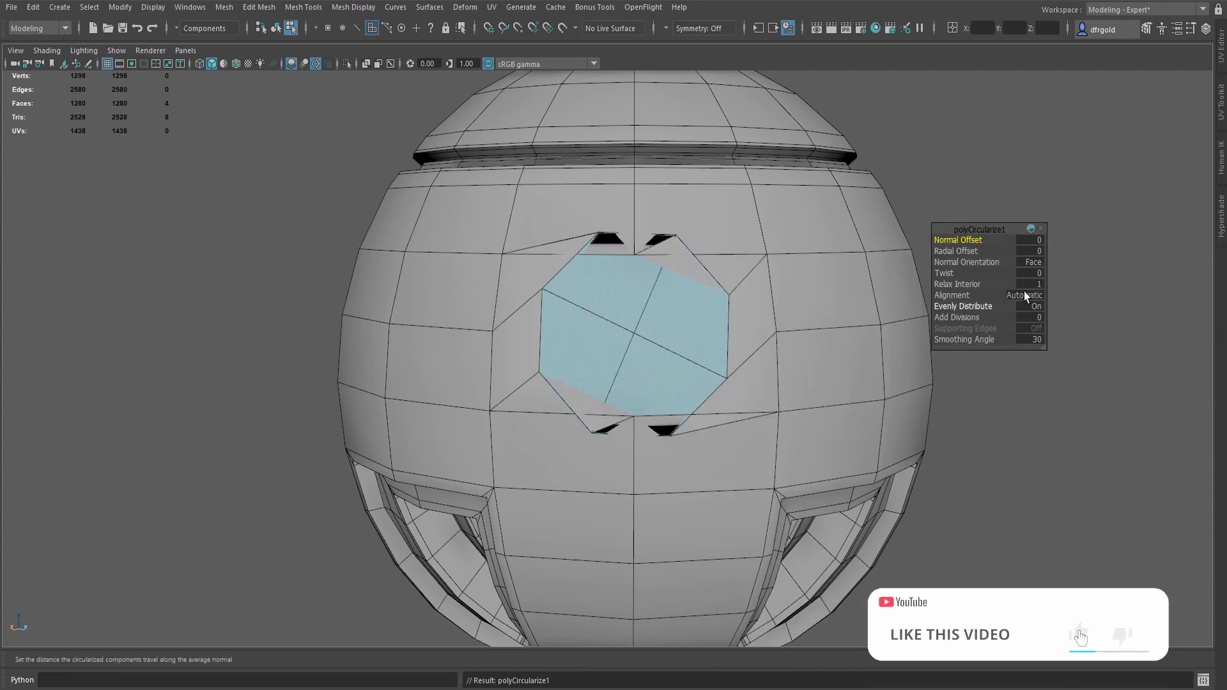
click(961, 254)
middle_click(1059, 152)
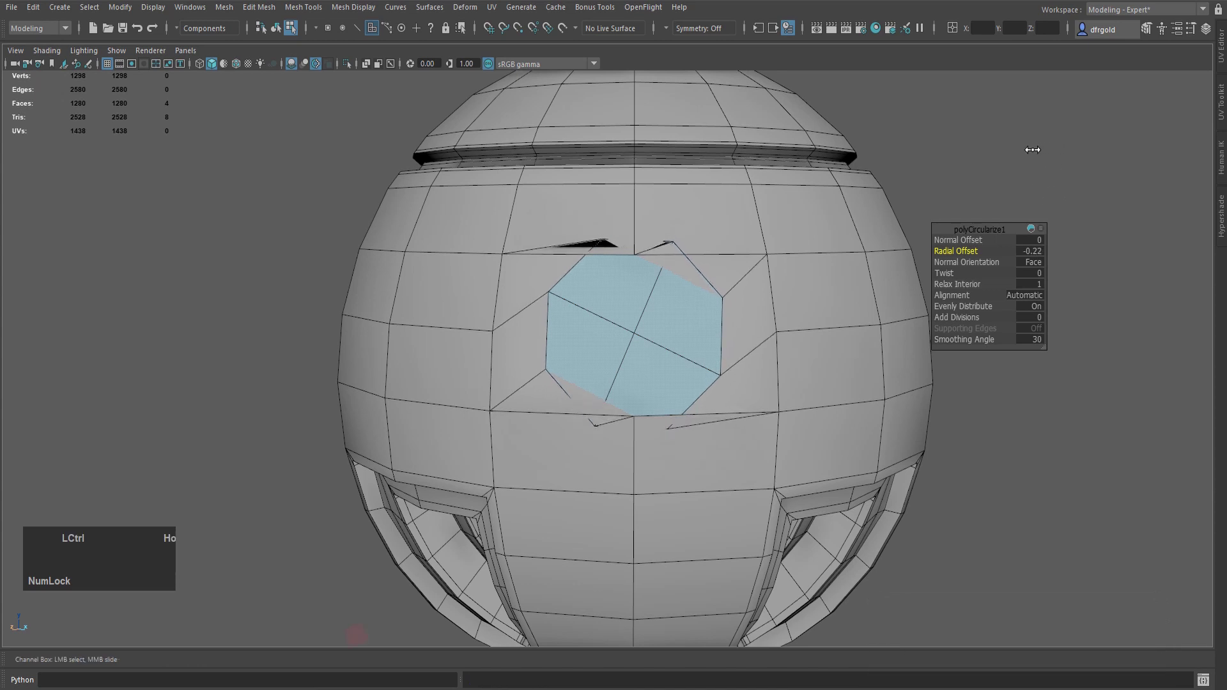
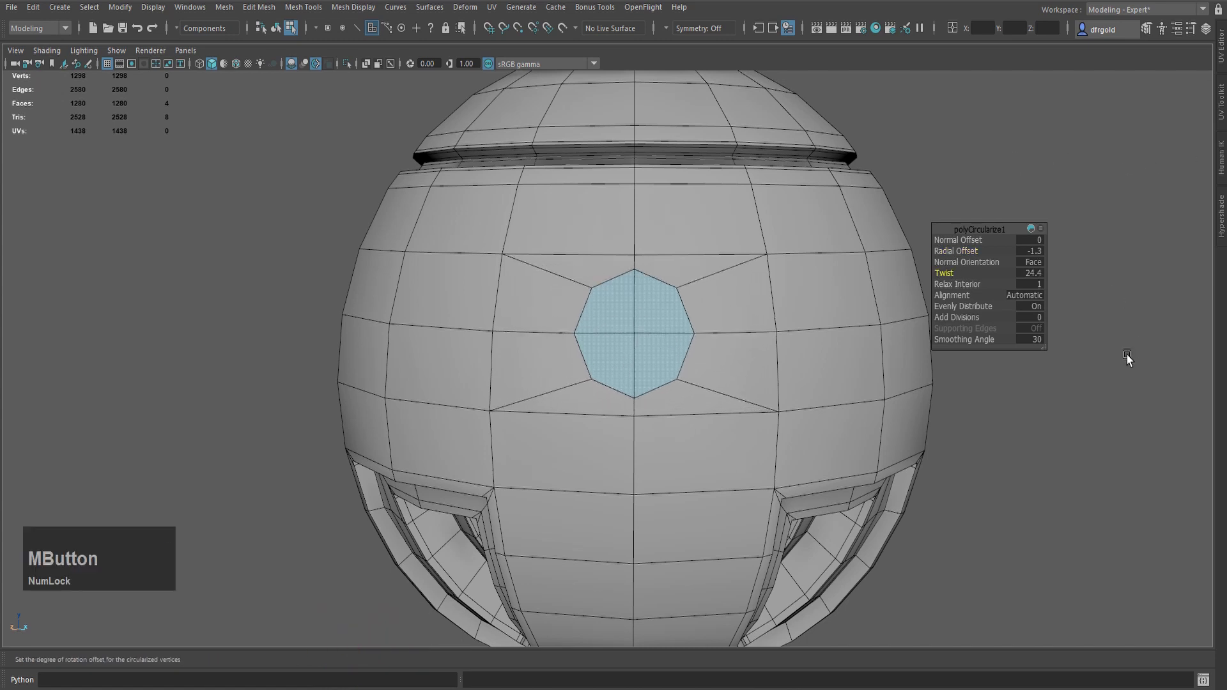
scroll(down, 3)
click(706, 328)
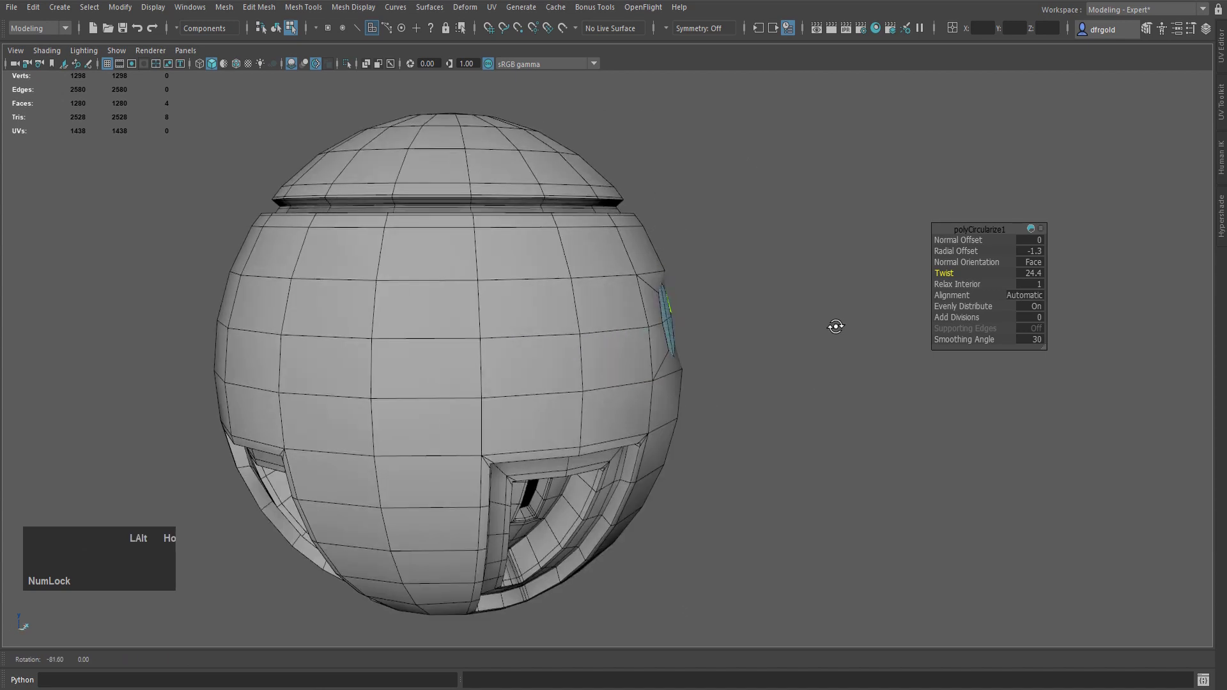
- Set Twist 24.4 and Normal Offset about 0.37 to form a rounded octagon pushed outward
scroll(up, 3)
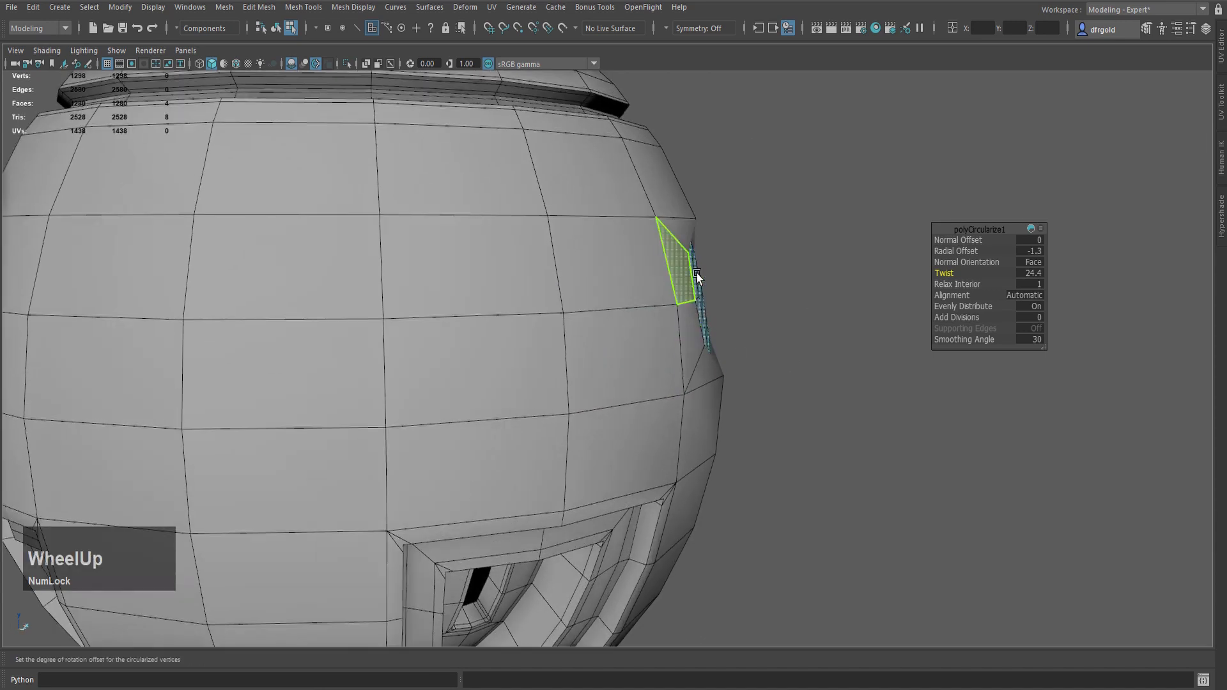
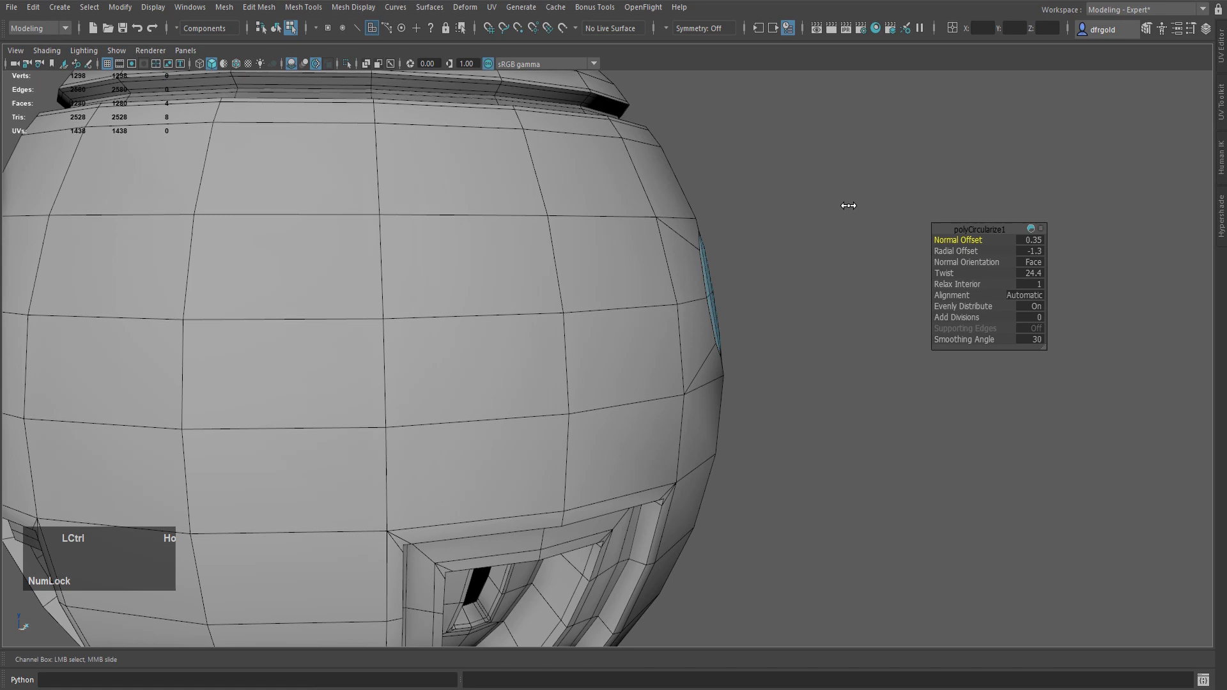
scroll(down, 3)
click(485, 515)
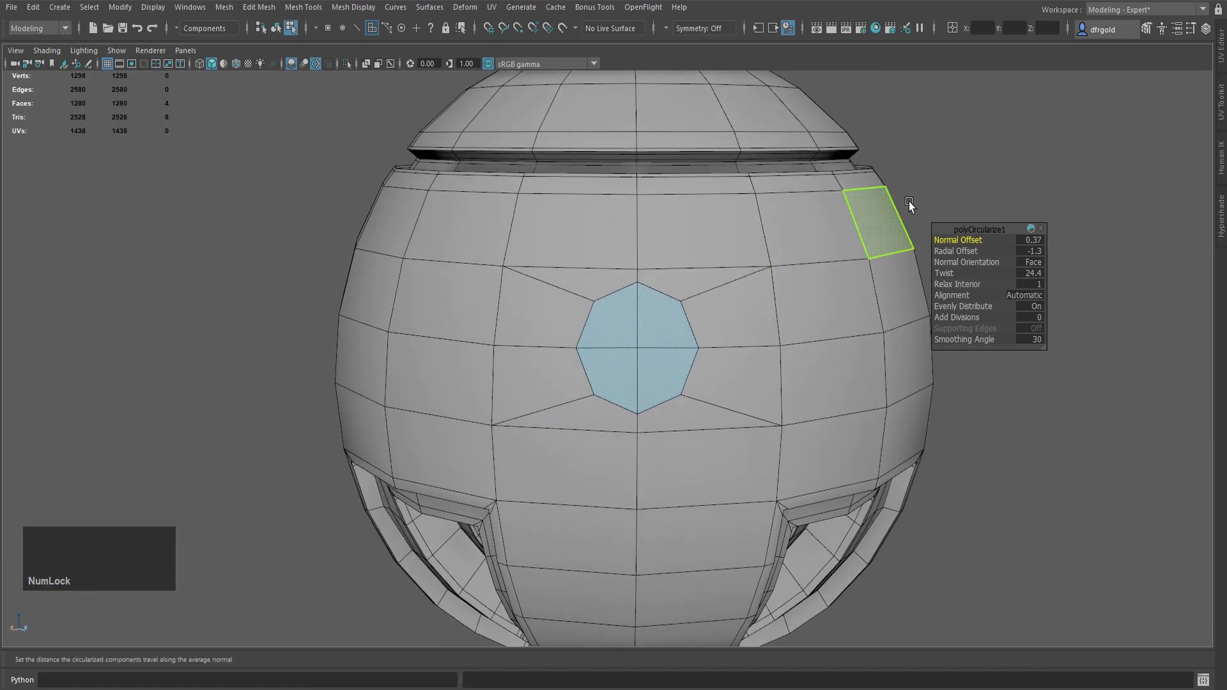
middle_click(962, 156)
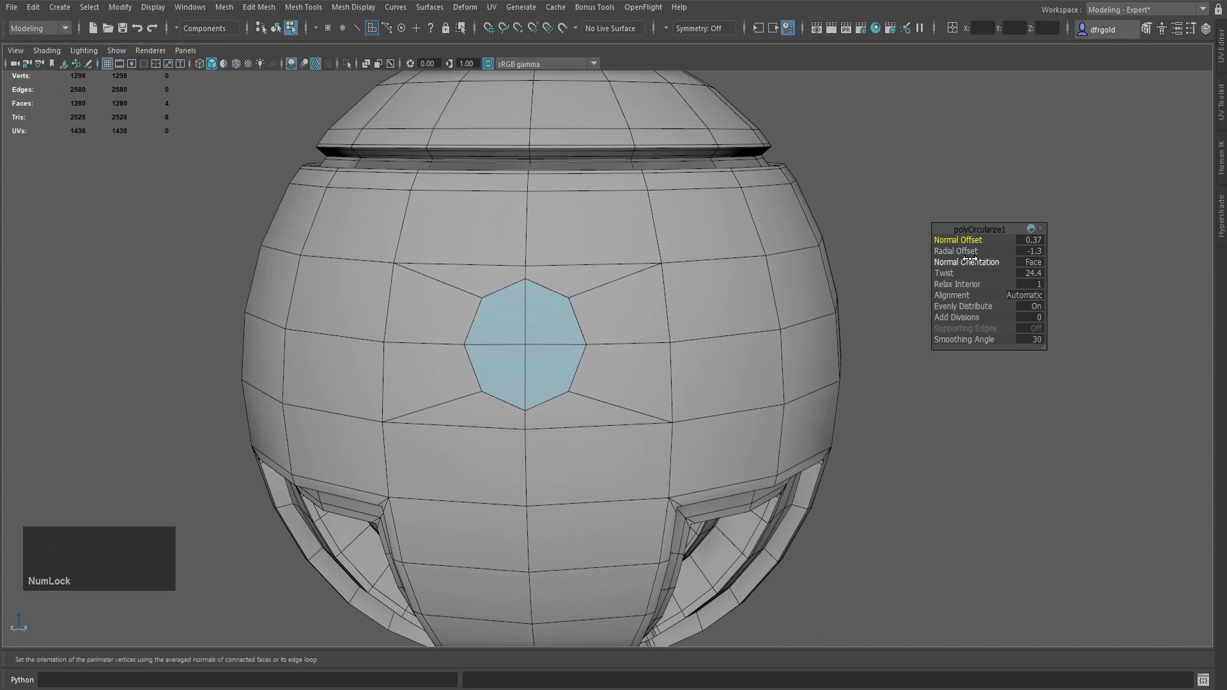
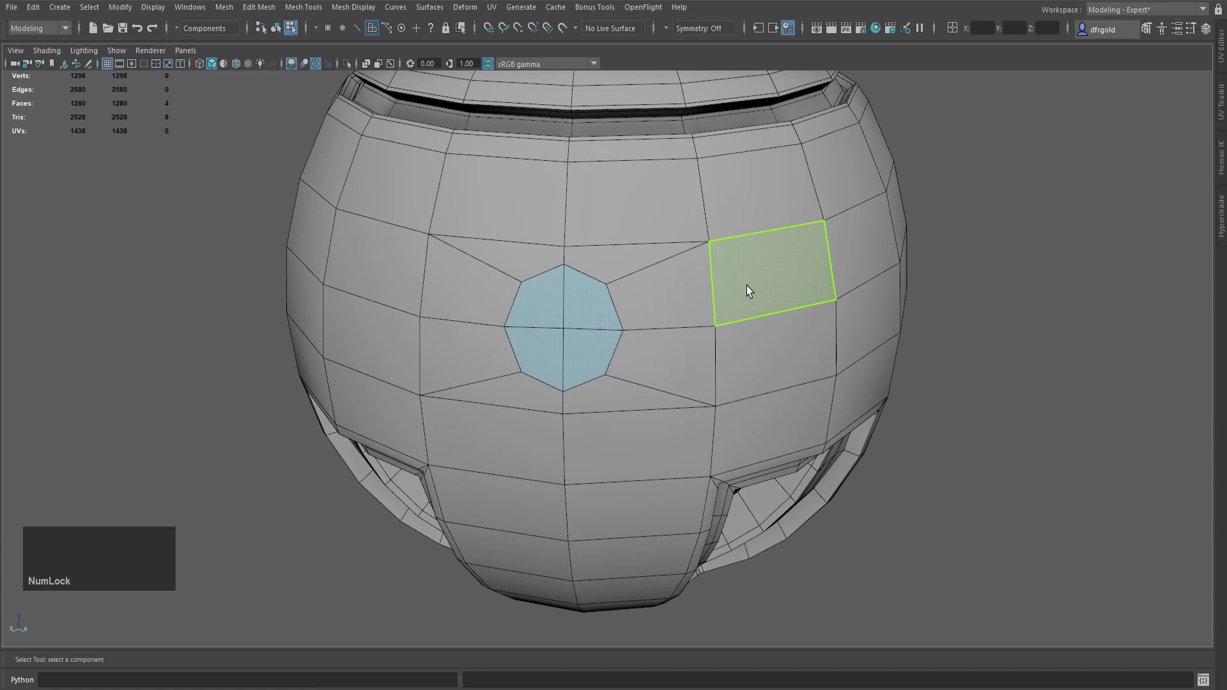
- Extrude the porthole faces with Keep Faces Together on and Offset 0.2 for a thin rim
key(ctrl+e)
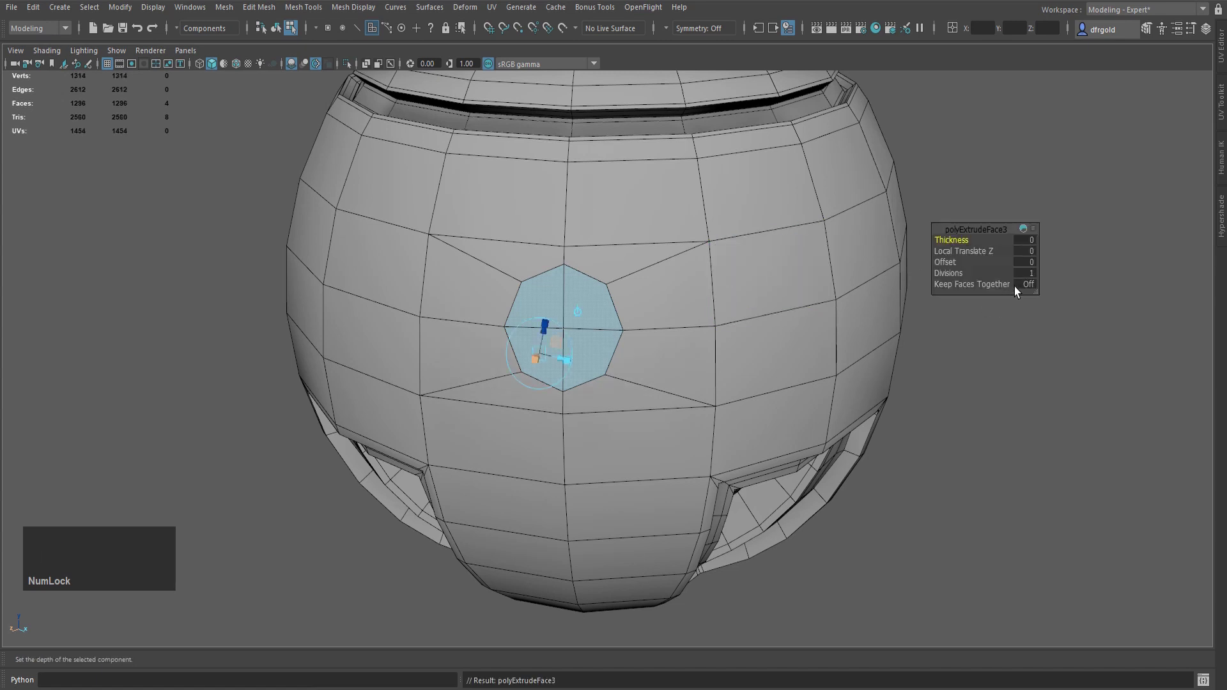
click(1034, 285)
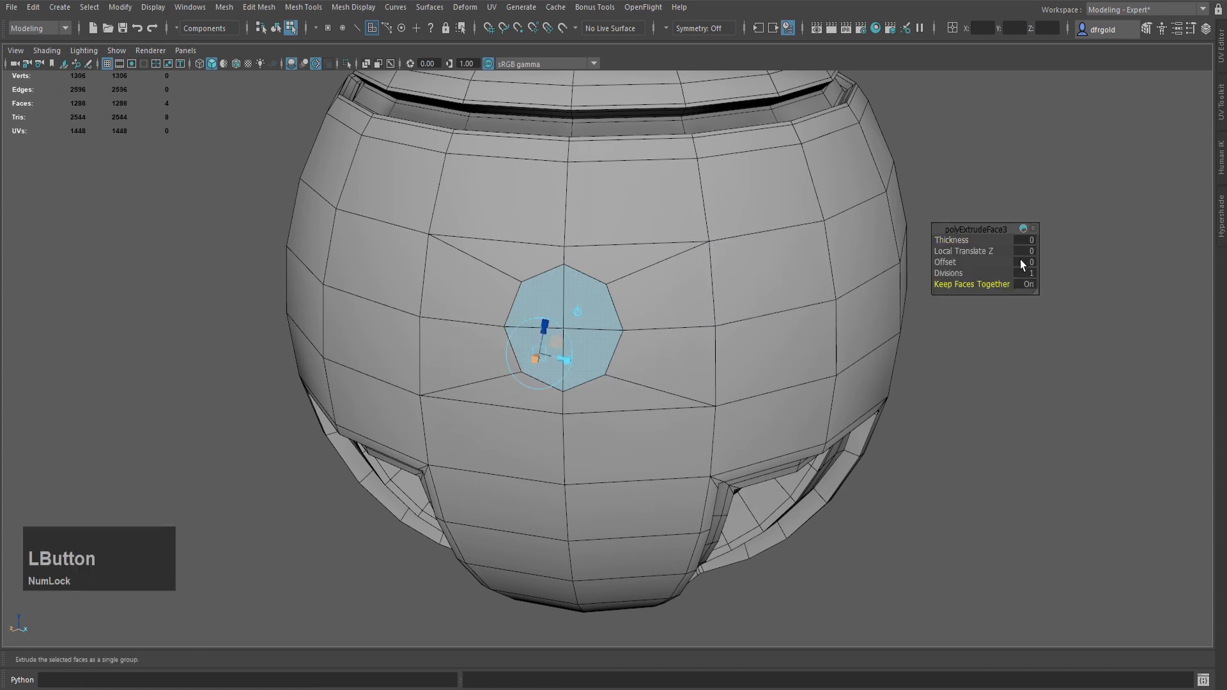
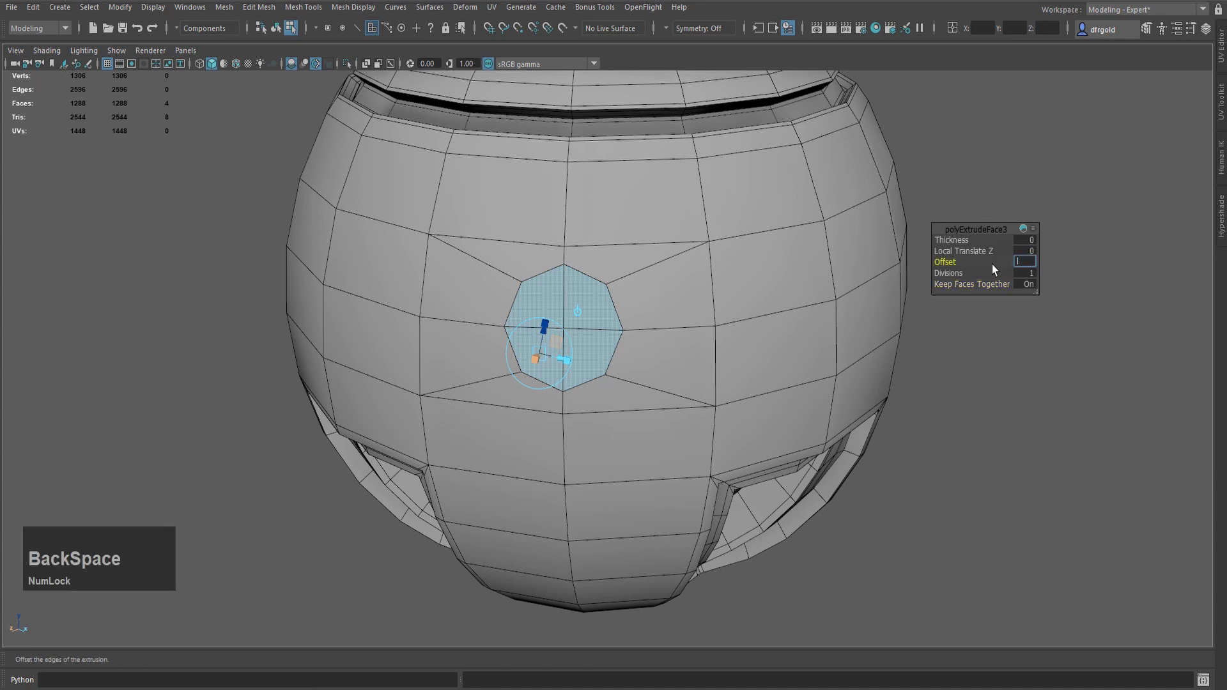
key(KP_0)
key(KP_Decimal)
key(KP_2)
key(KP_Enter)
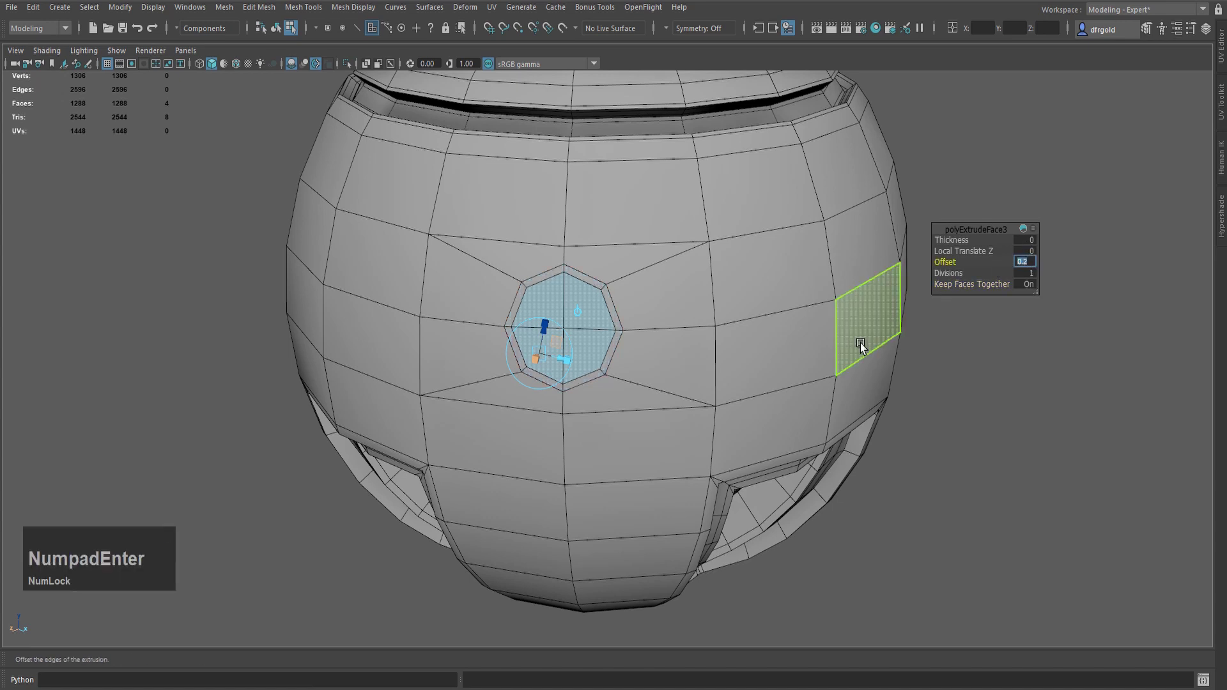
click(989, 272)
key(q)
scroll(down, 3)
click(967, 278)
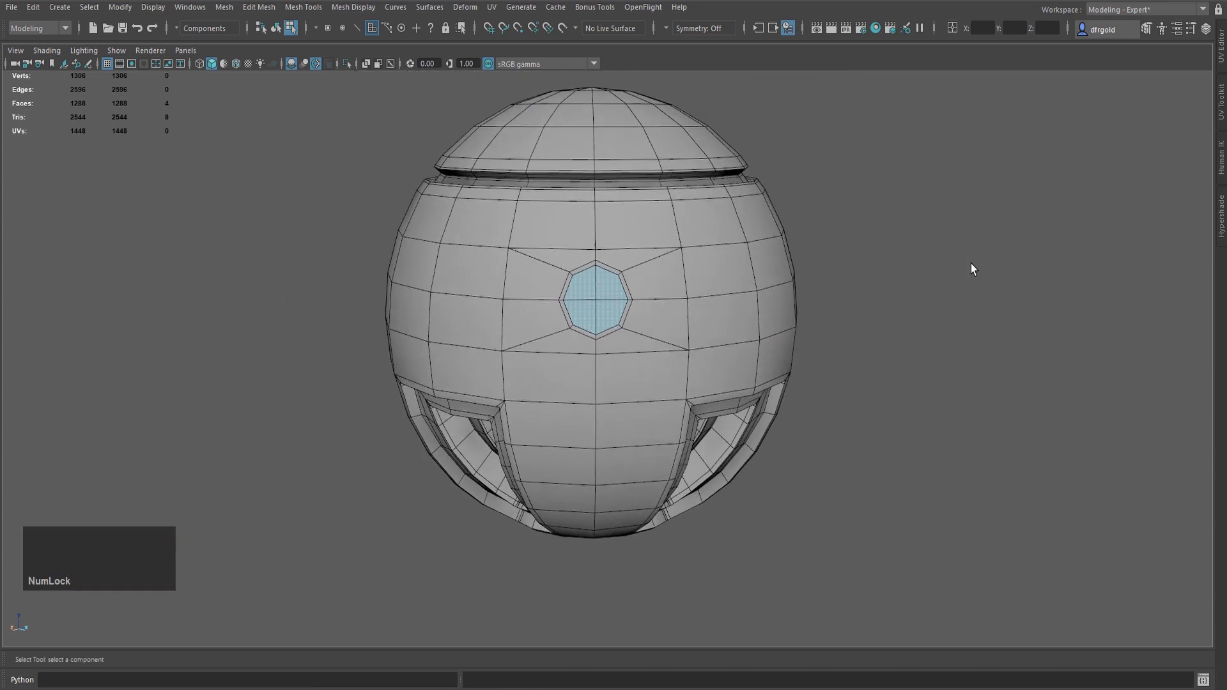
- Duplicate the porthole's inner faces into a separate surface object
right_click(889, 213)
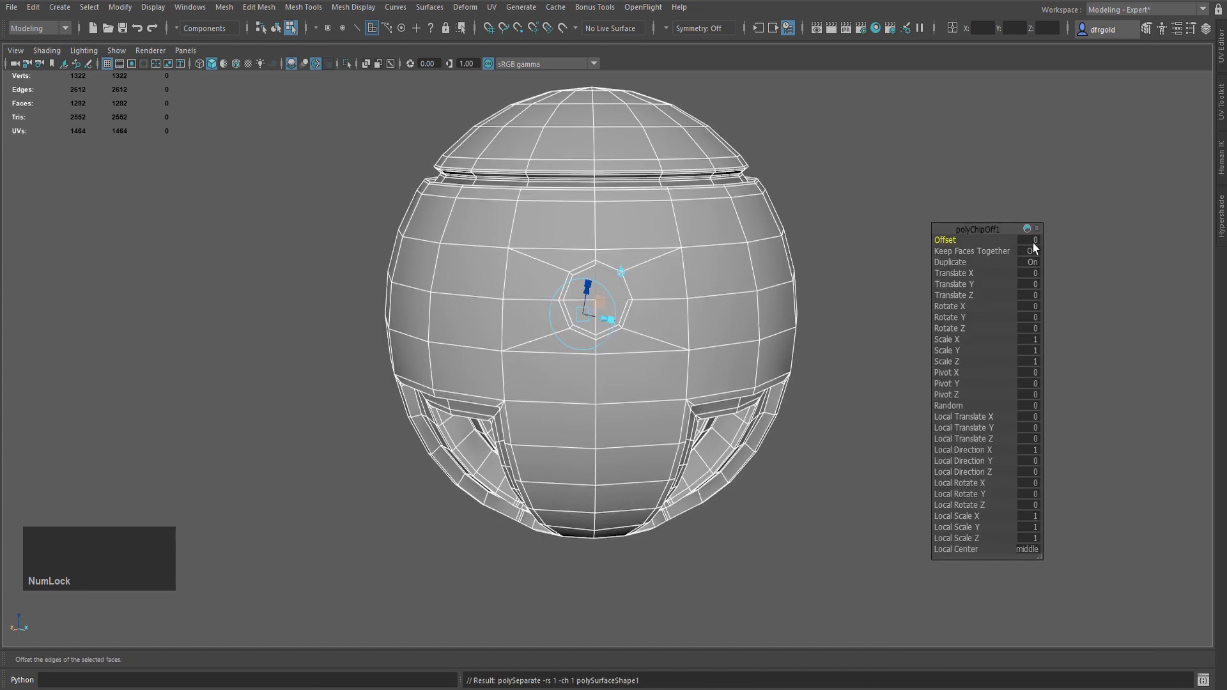
click(1035, 253)
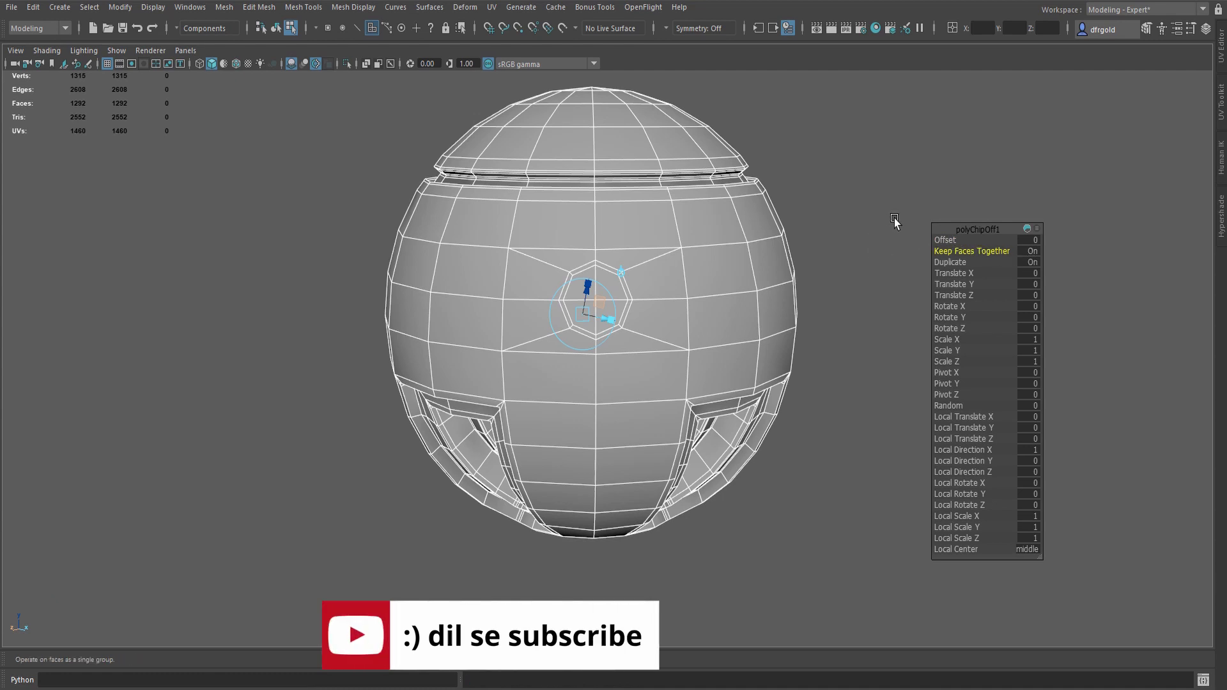
key(q)
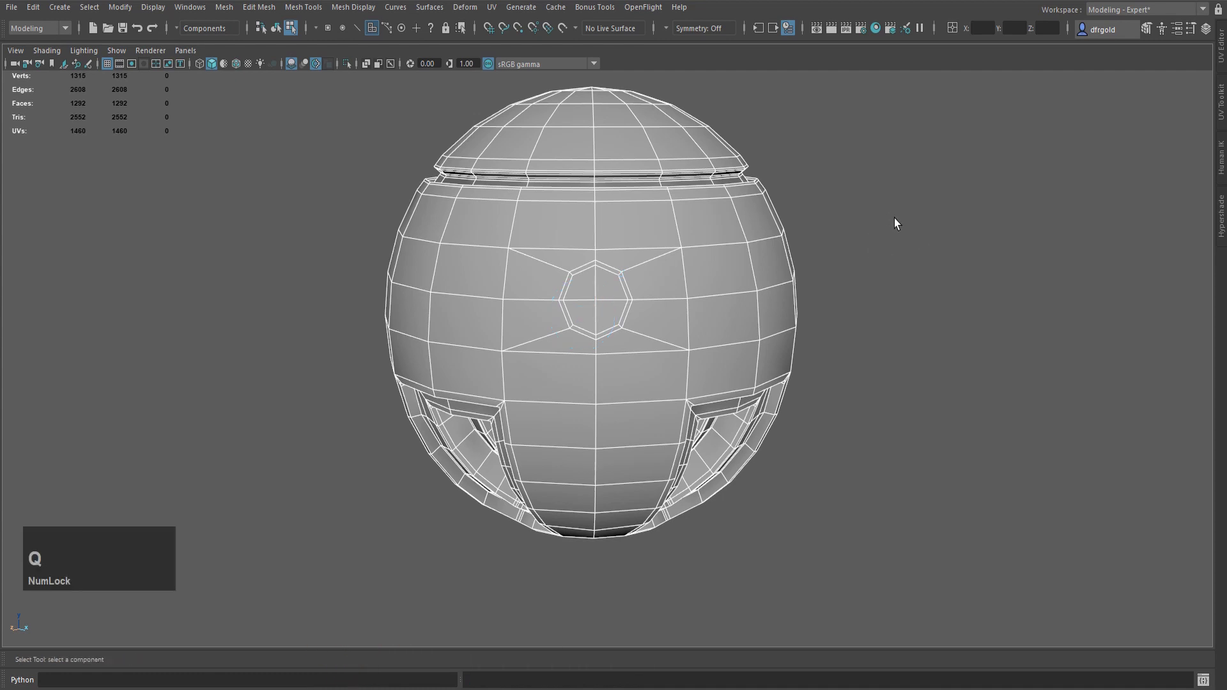
click(889, 222)
scroll(down, 3)
- Switch to Object Mode, select the duplicated porthole piece and hide it
click(724, 272)
scroll(up, 3)
right_click(882, 193)
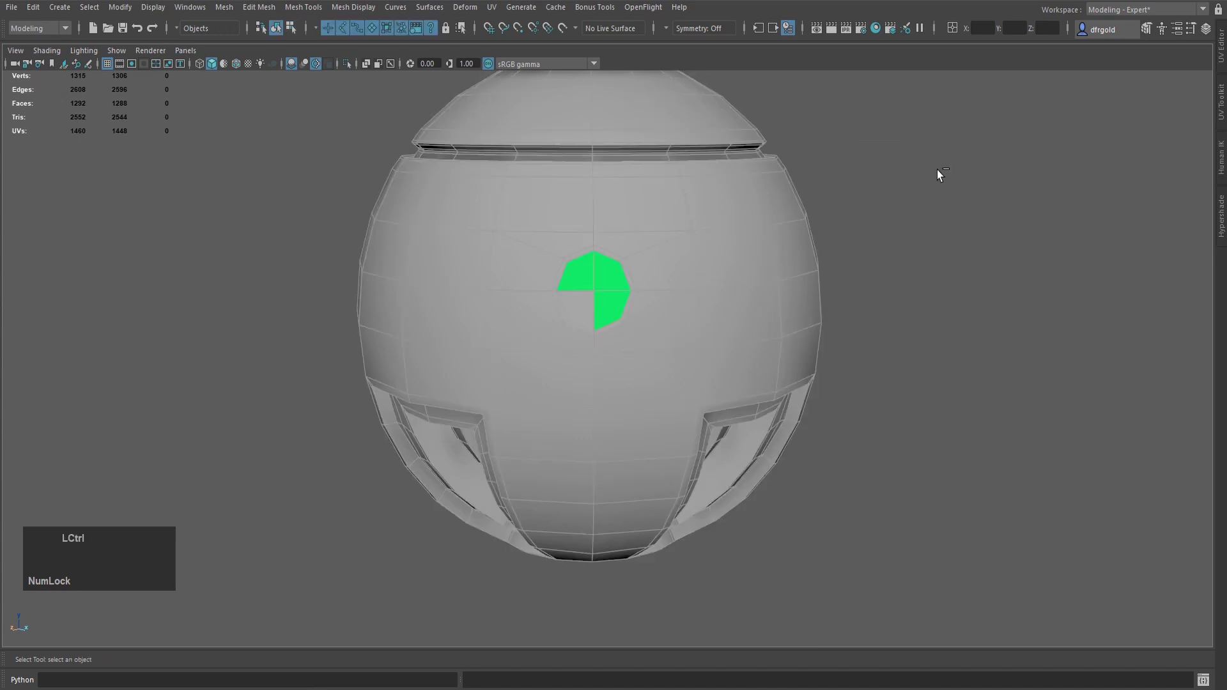
key(ctrl+1)
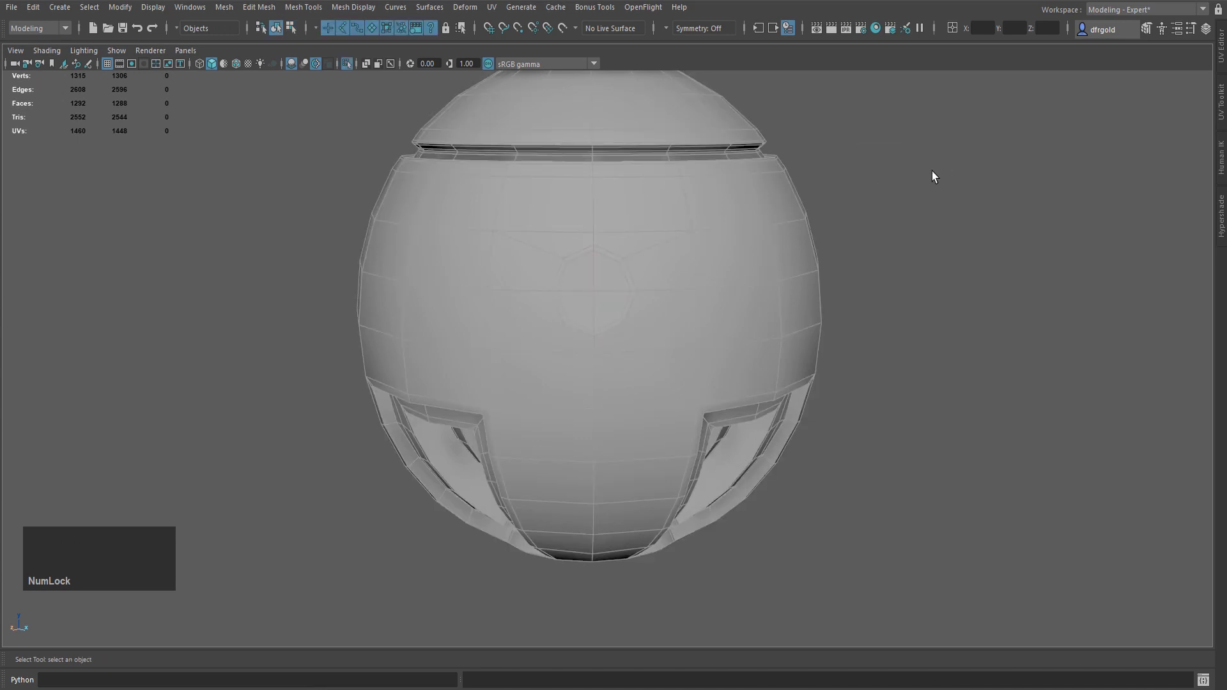
- Select the four porthole faces and extrude them inward with Thickness -2.7
right_click(886, 186)
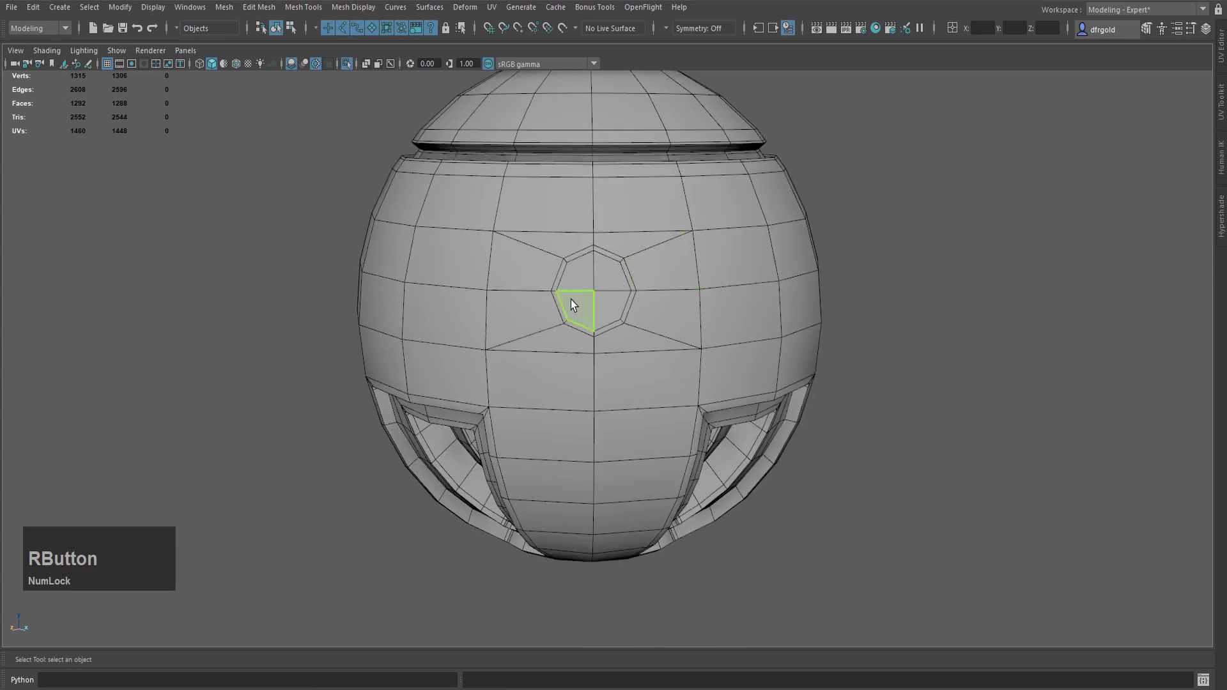
click(580, 283)
click(605, 275)
click(612, 304)
click(583, 305)
key(ctrl+e)
click(1033, 285)
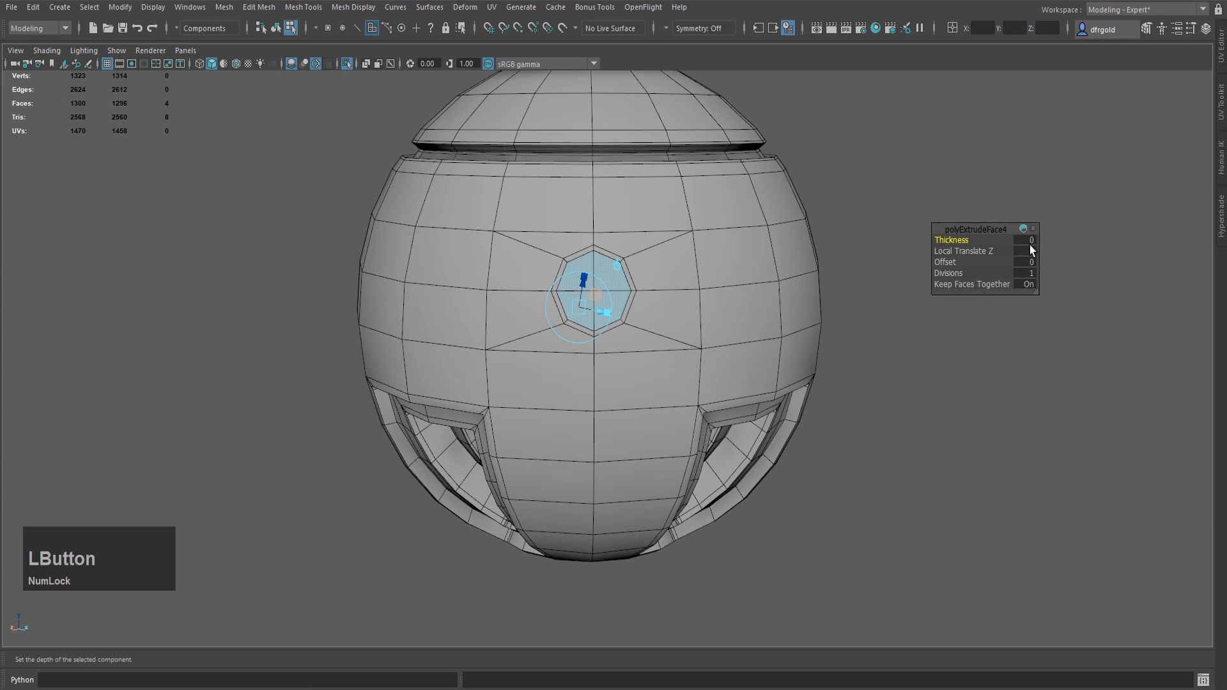
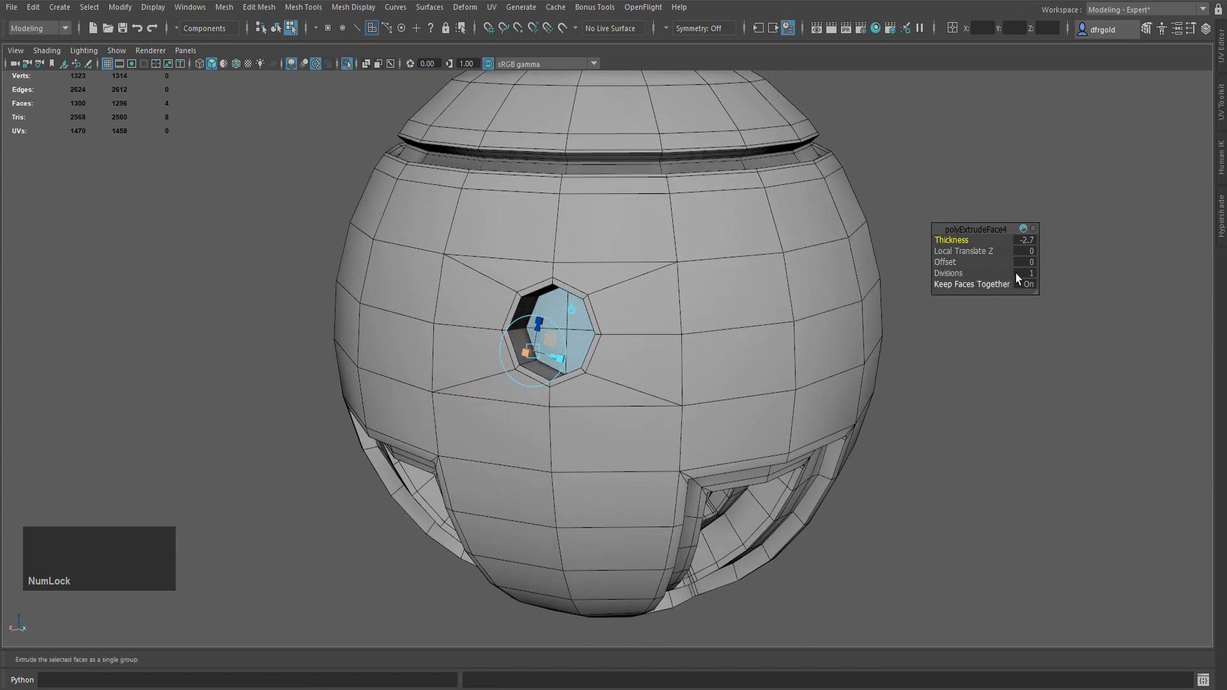
- Set the extrusion to 3 divisions, forming a recessed tunnel, and confirm
click(1032, 274)
key(KP_3)
key(KP_Enter)
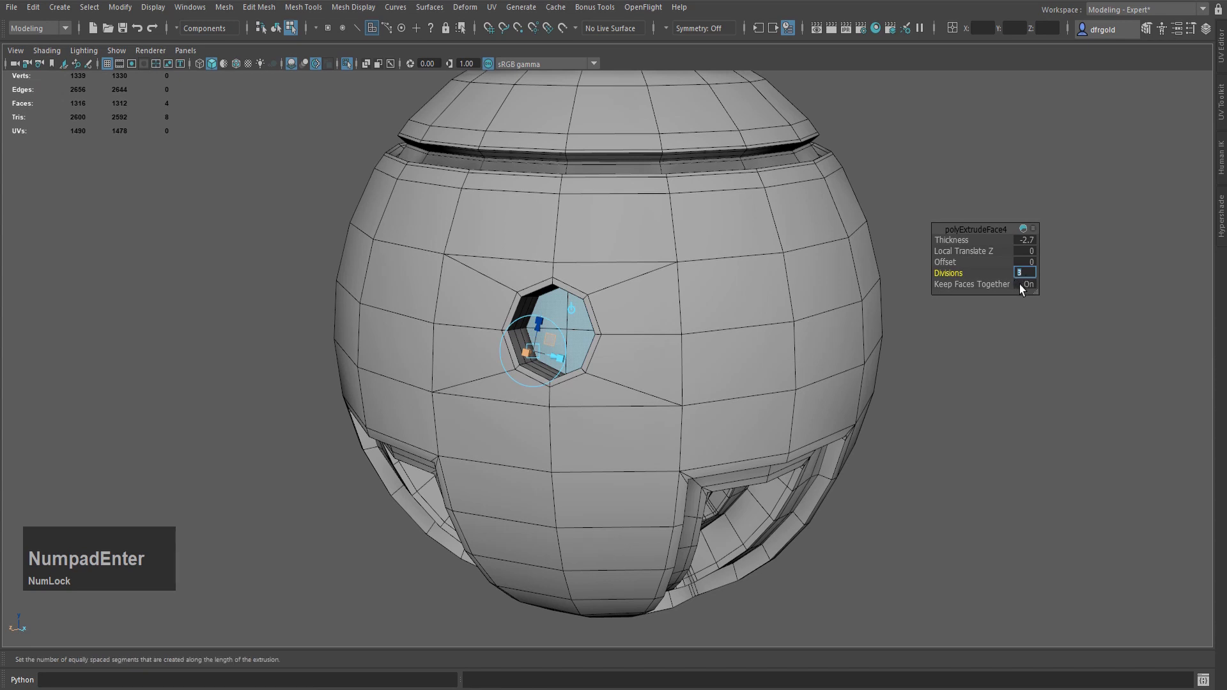
key(q)
click(989, 264)
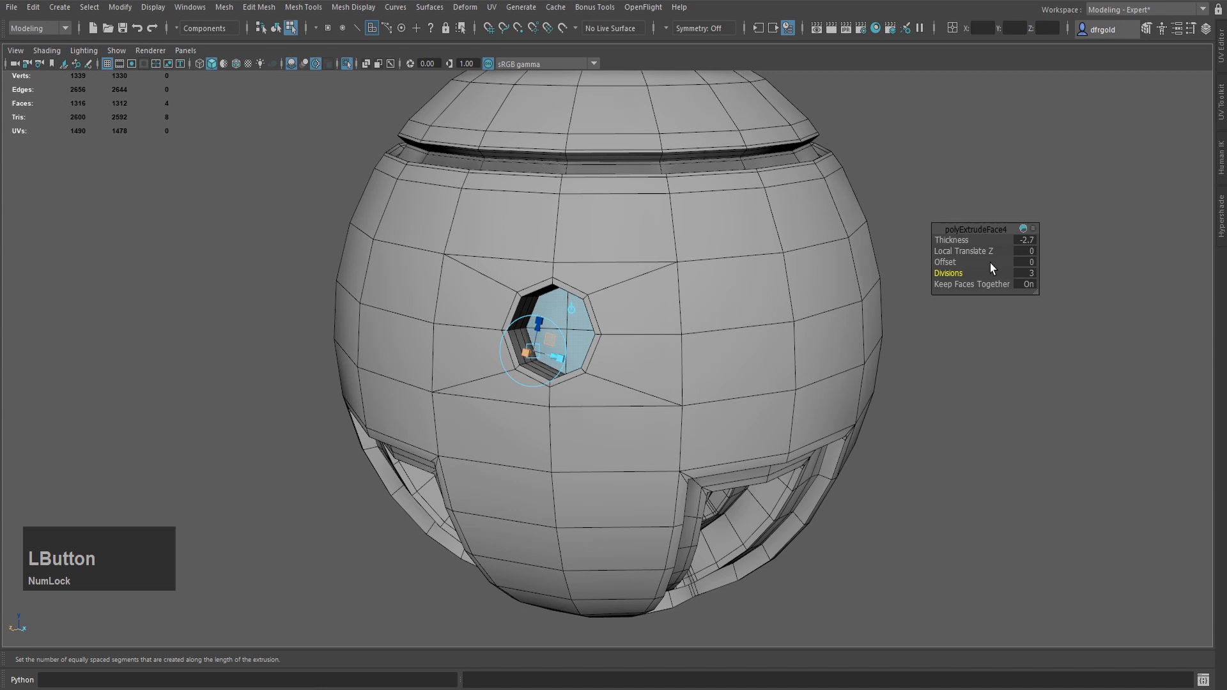
key(q)
scroll(up, 3)
click(588, 338)
- Select the recess edge loops and bevel them with Chamfer turned off
right_click(552, 315)
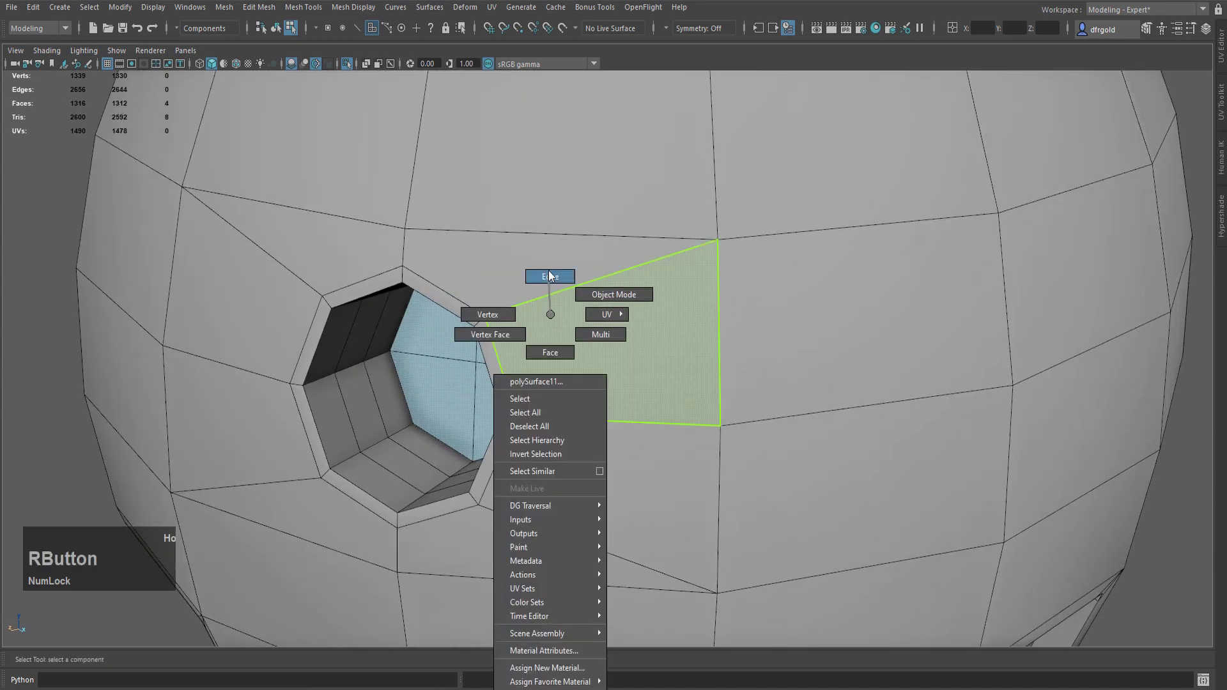
click(406, 399)
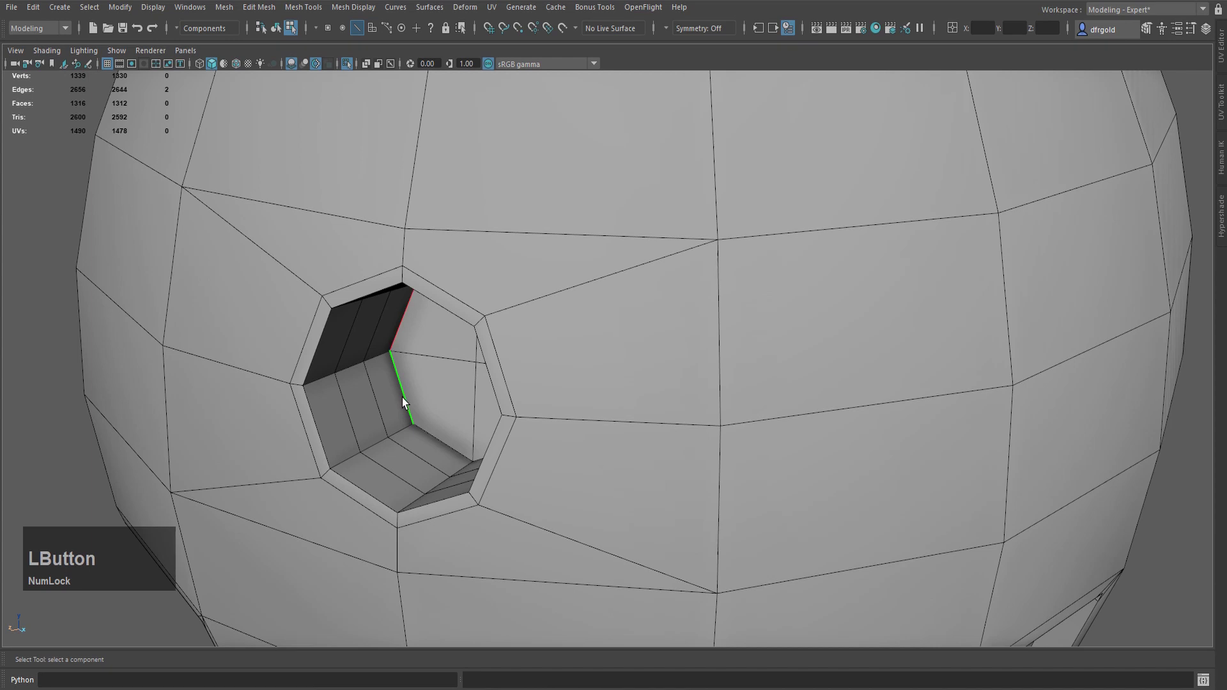
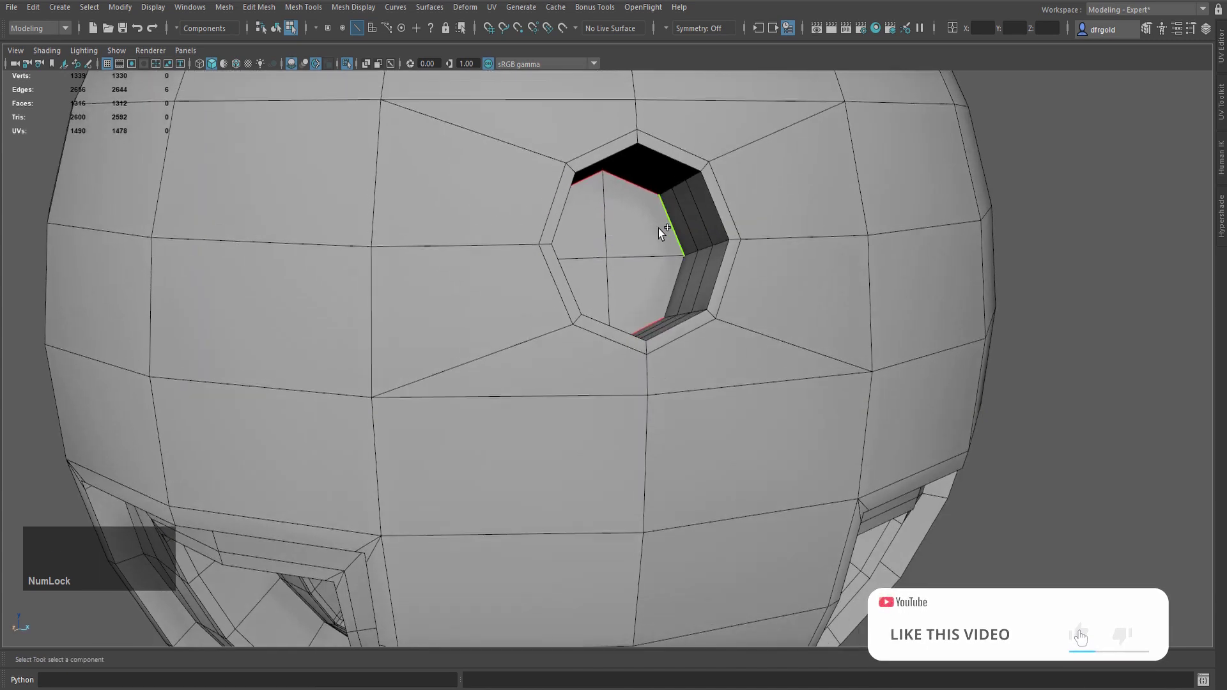
click(673, 230)
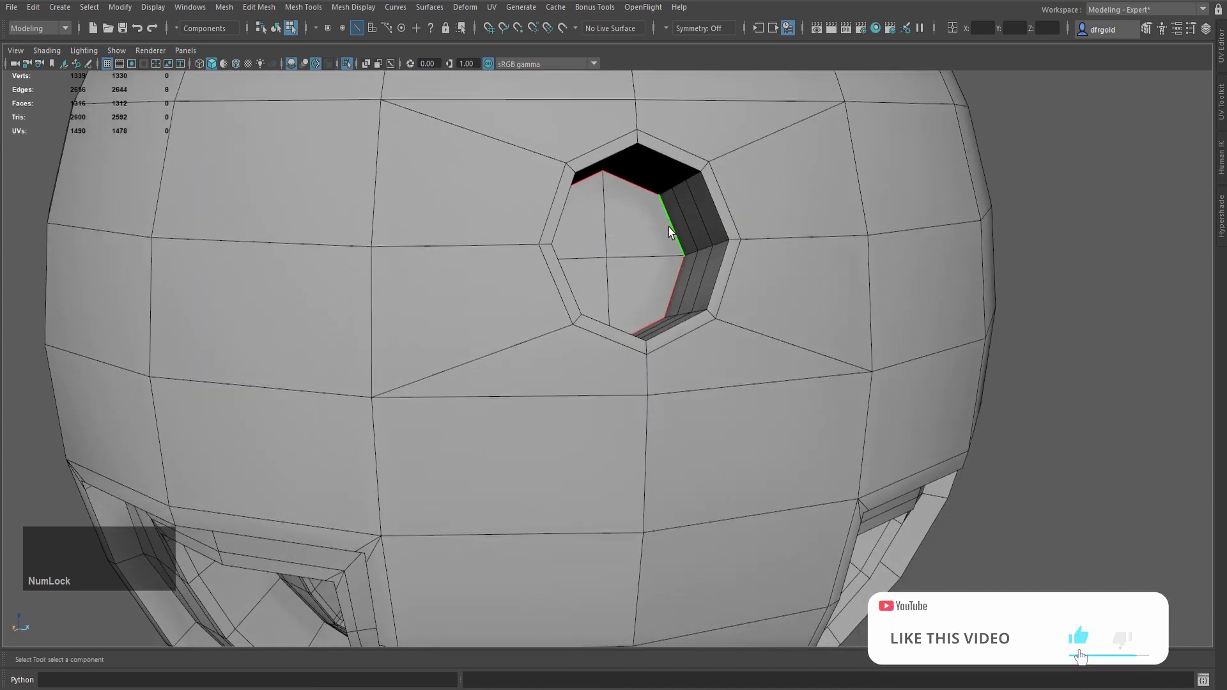
key(ctrl+b)
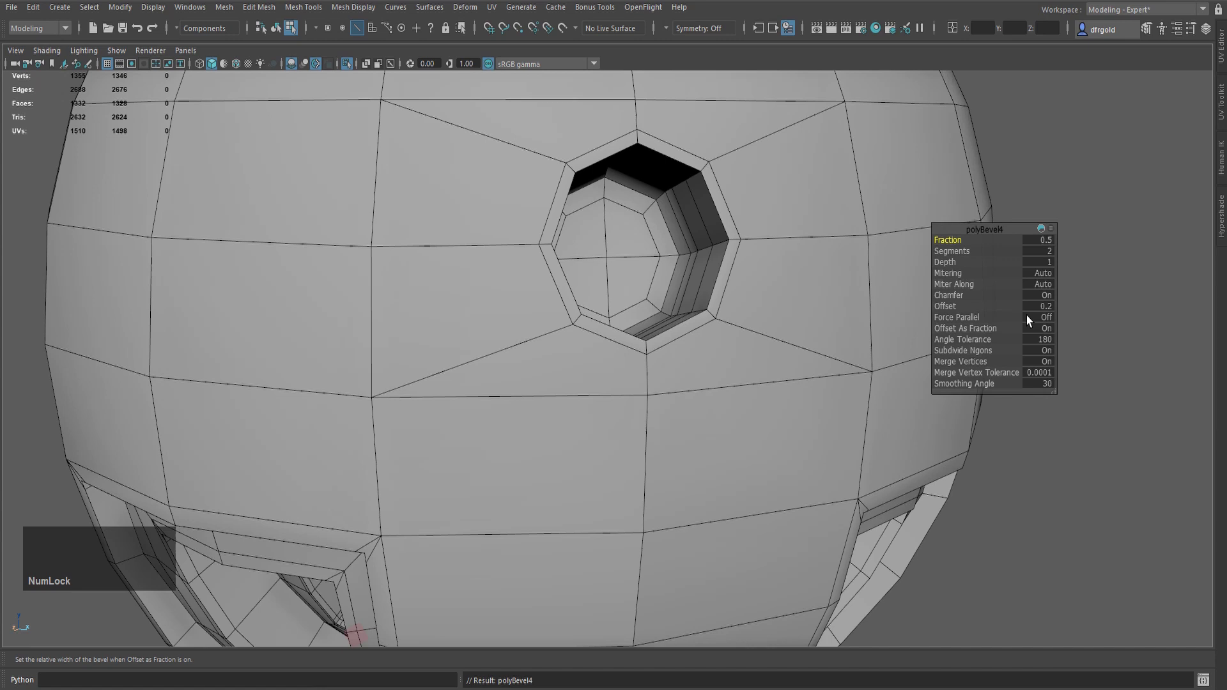
click(1046, 297)
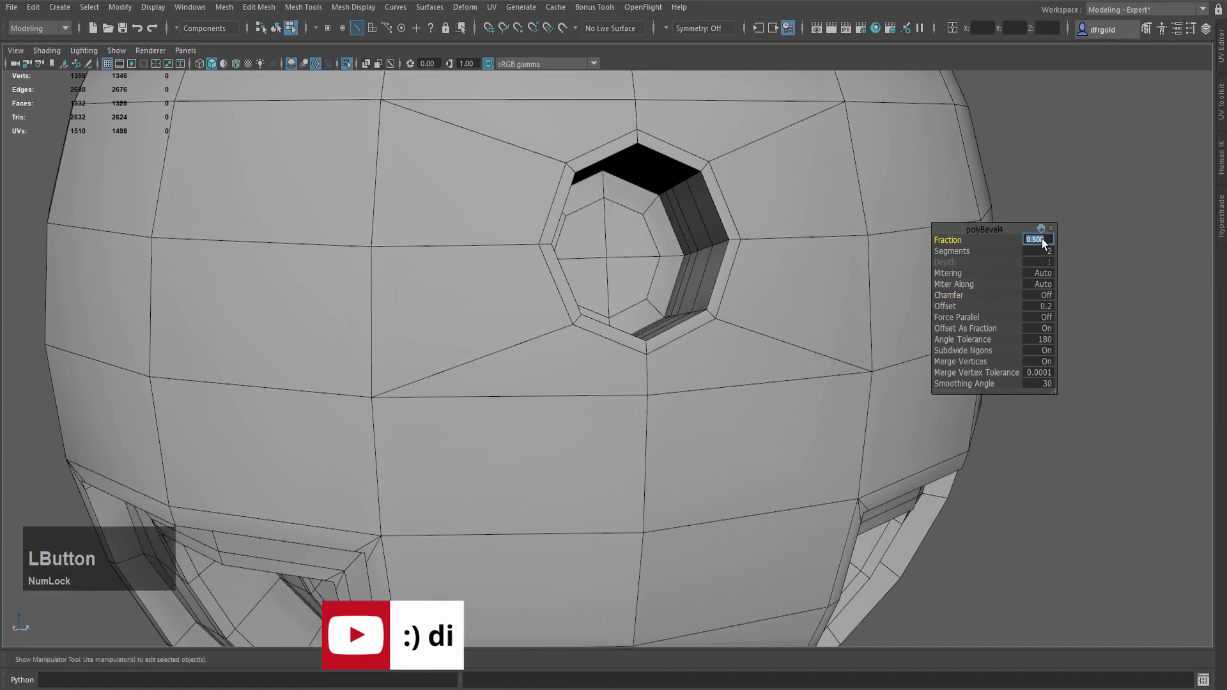
- Set the bevel Fraction to 0.5 with 2 segments and deselect the edges
key(q)
click(1012, 248)
key(q)
scroll(down, 3)
click(1017, 289)
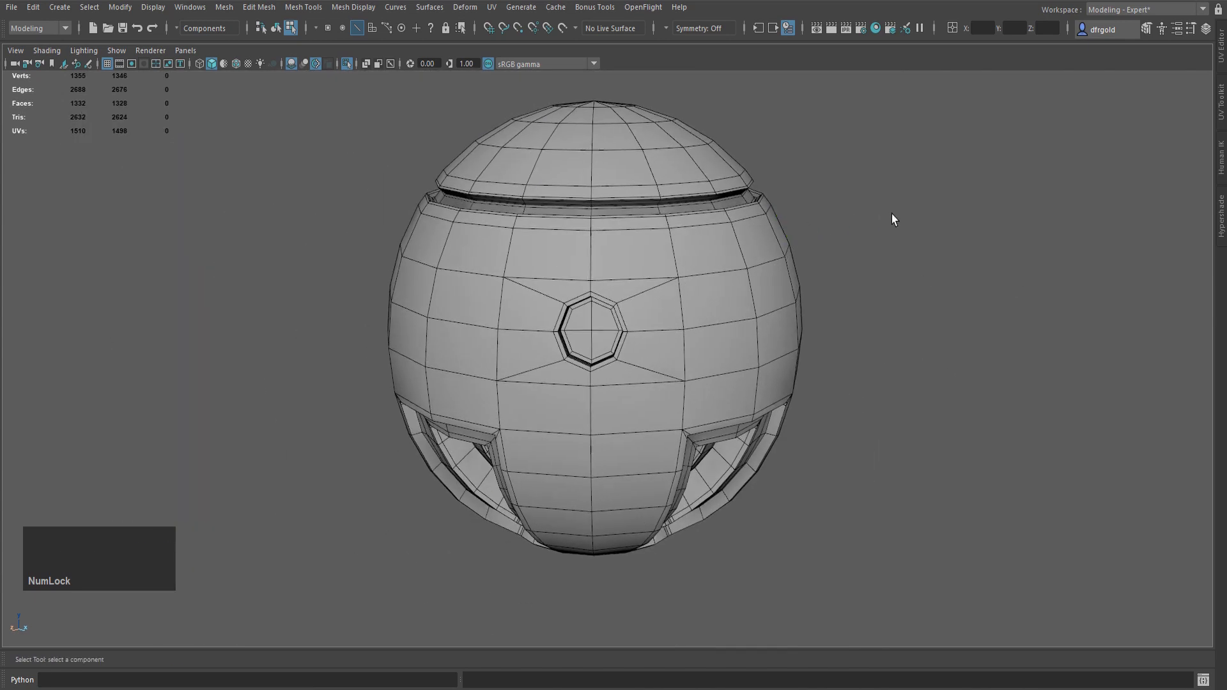
- Unhide the copied porthole piece and select it in Object Mode
right_click(849, 236)
key(ctrl+1)
key(ctrl+1)
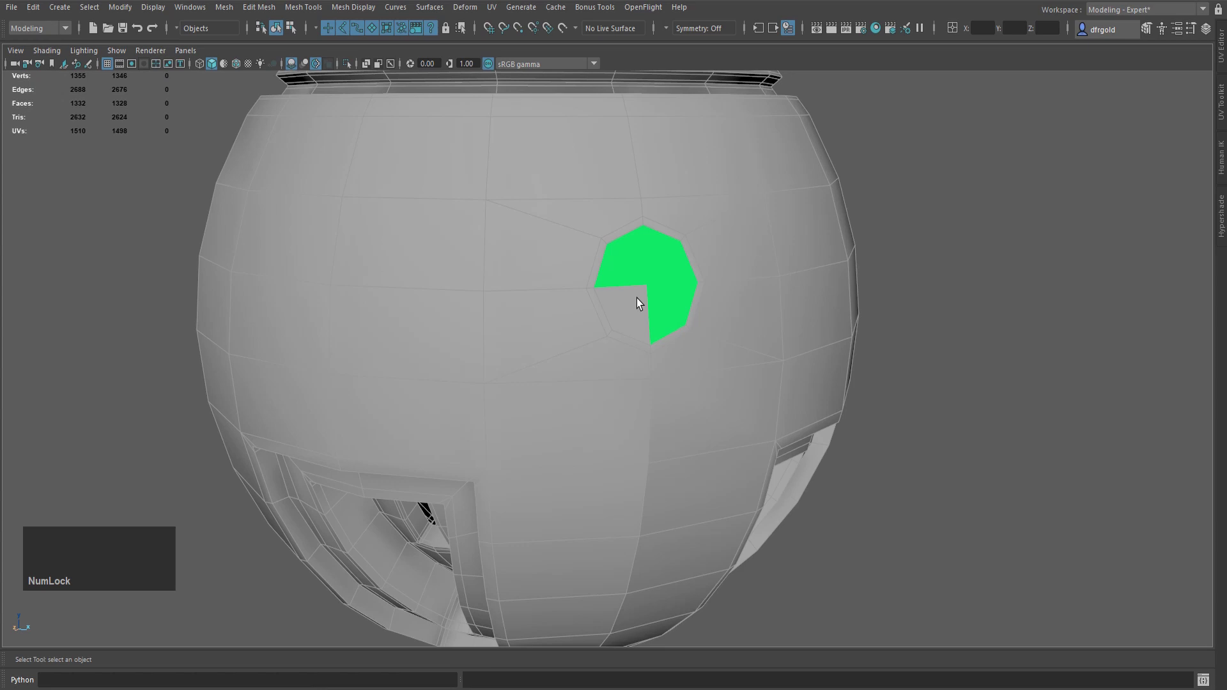
click(949, 247)
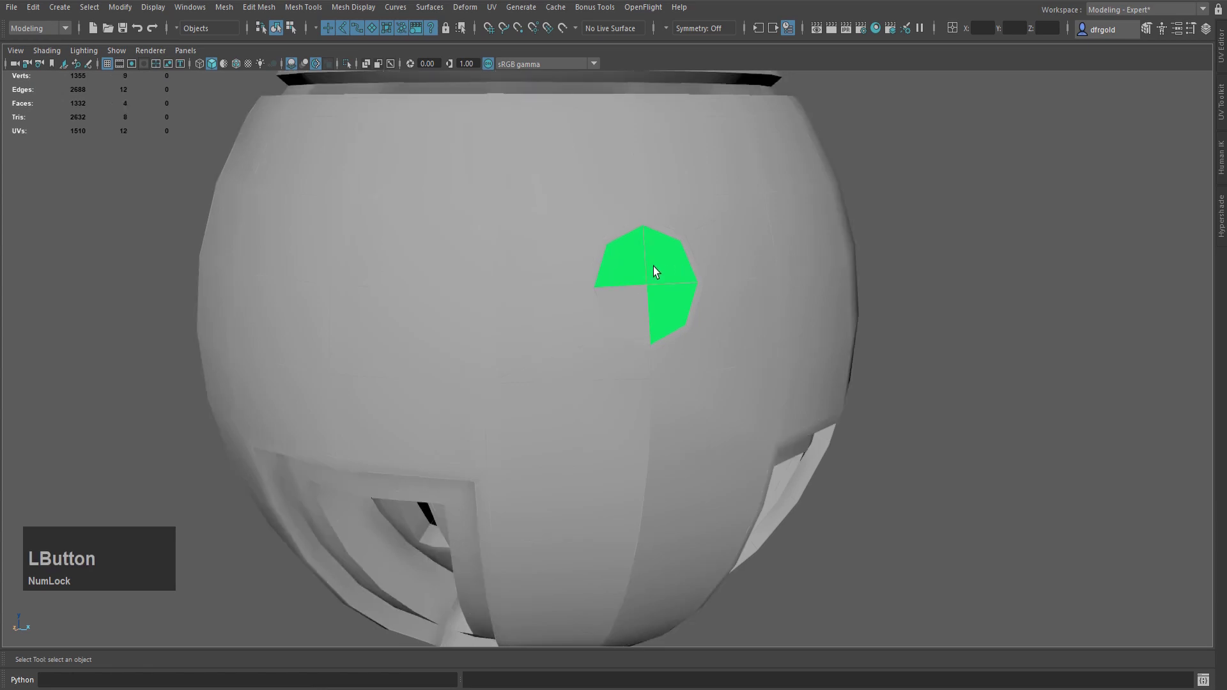
- Isolate the piece, select its faces and reverse their normals
right_click(655, 271)
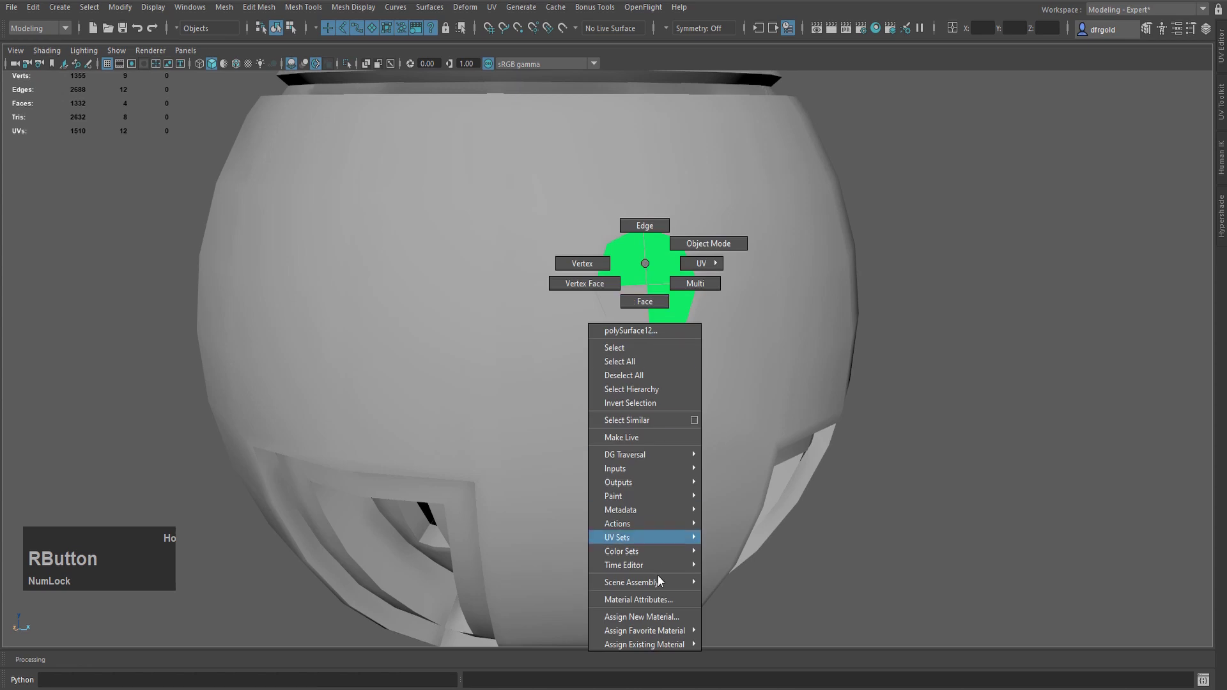
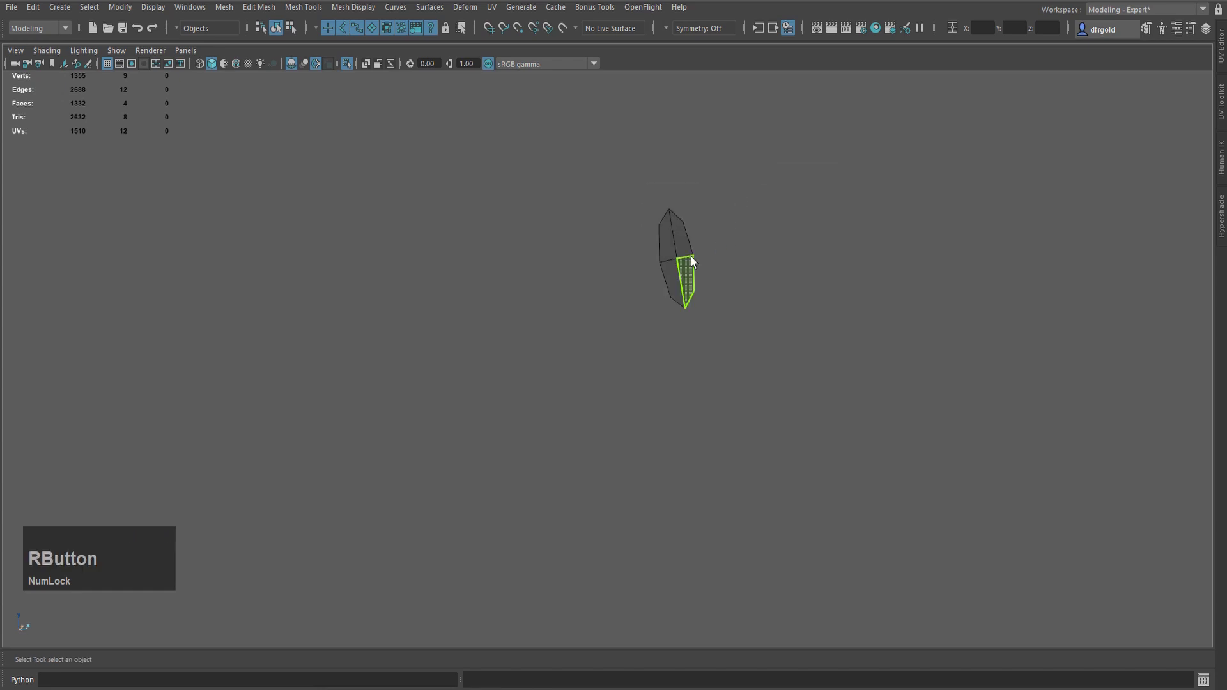
click(693, 248)
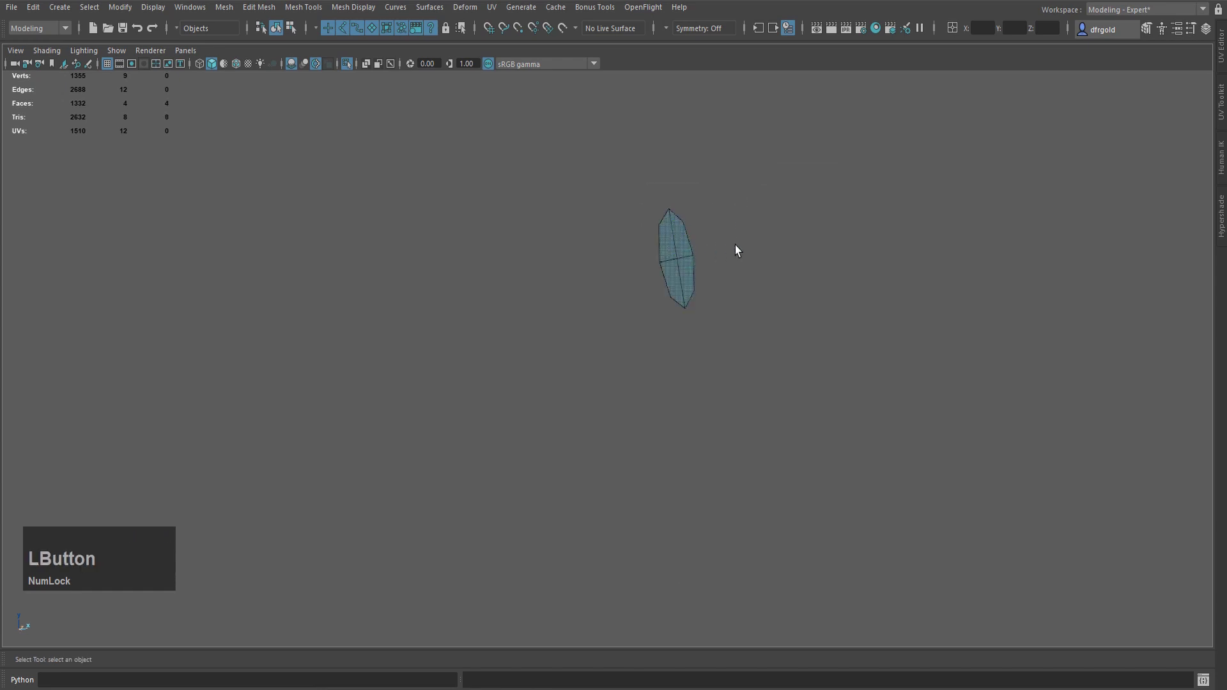
right_click(739, 225)
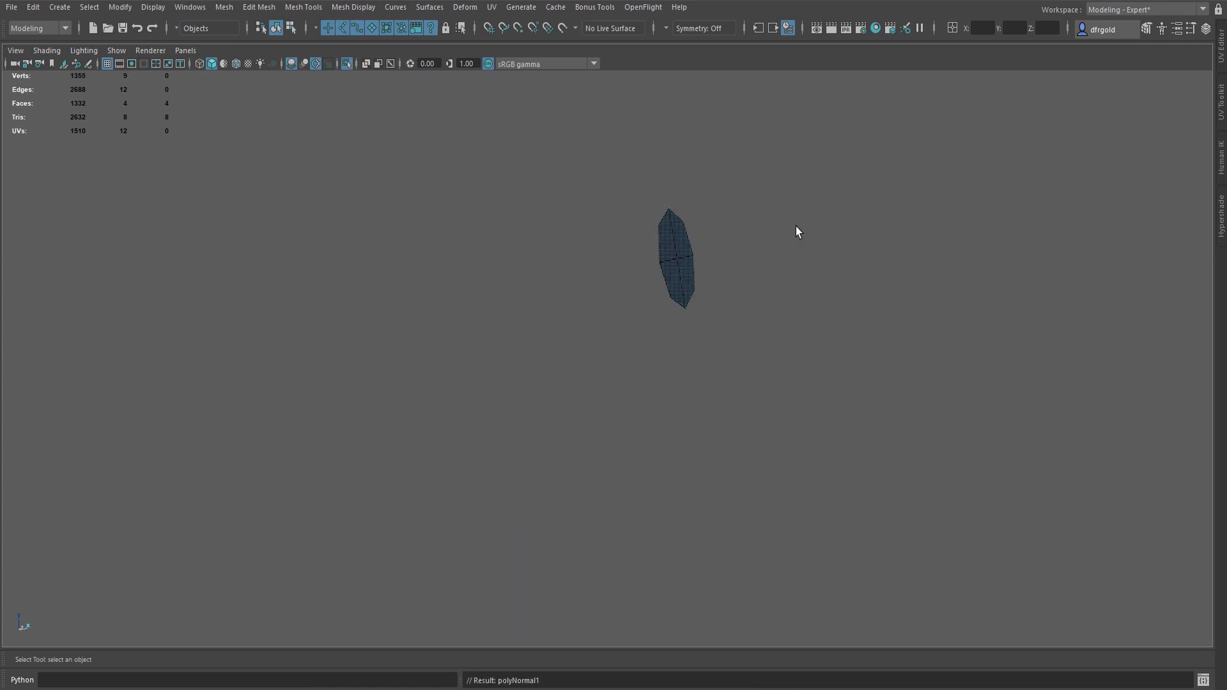
- Extrude the cover faces with Thickness 0.3 and exit Isolate Select
key(e)
click(1031, 288)
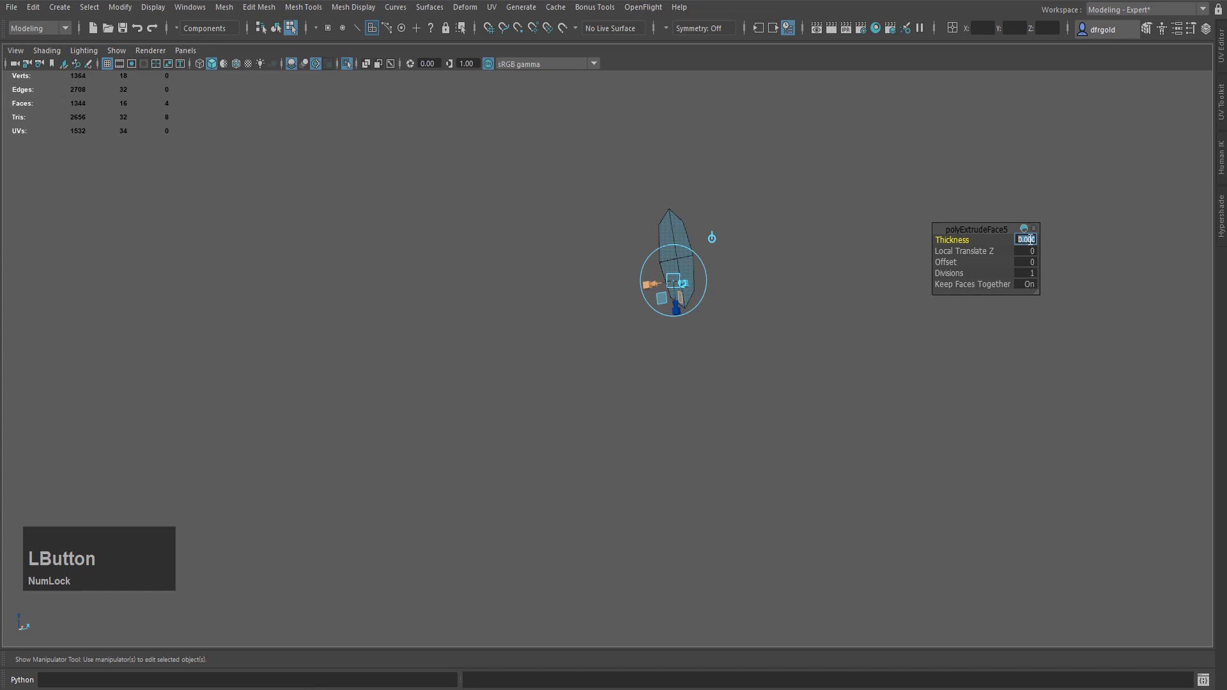
key(KP_0)
key(KP_Decimal)
key(KP_3)
key(KP_Enter)
scroll(down, 3)
click(672, 285)
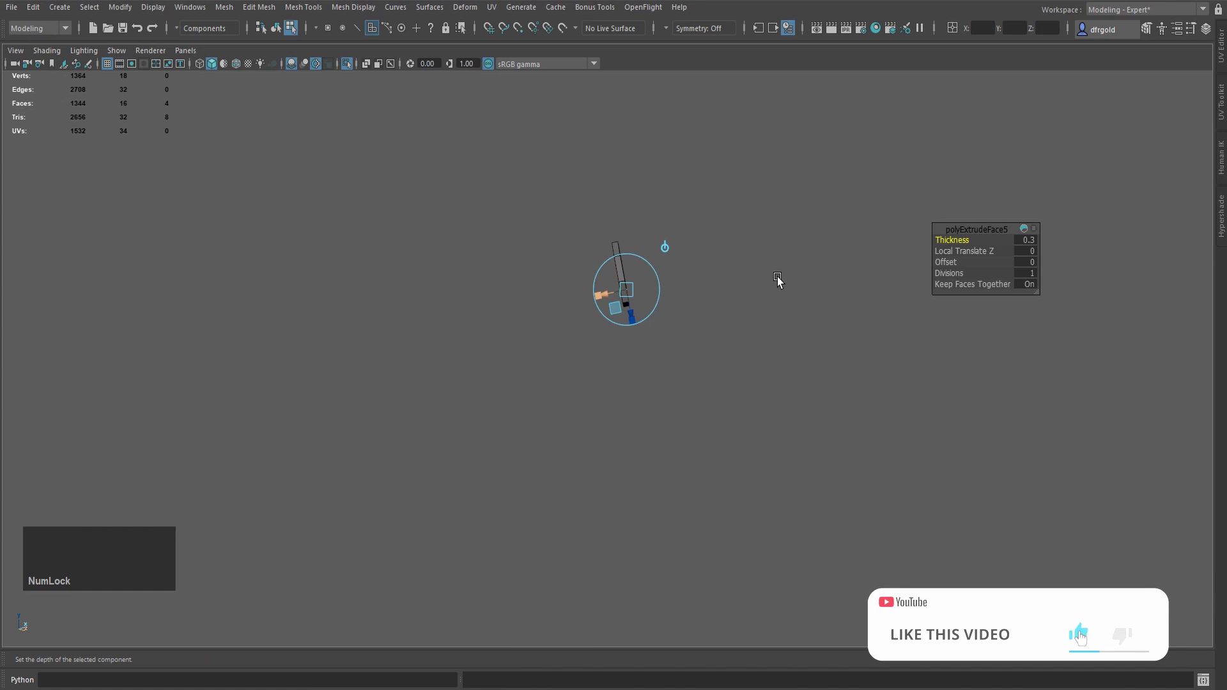
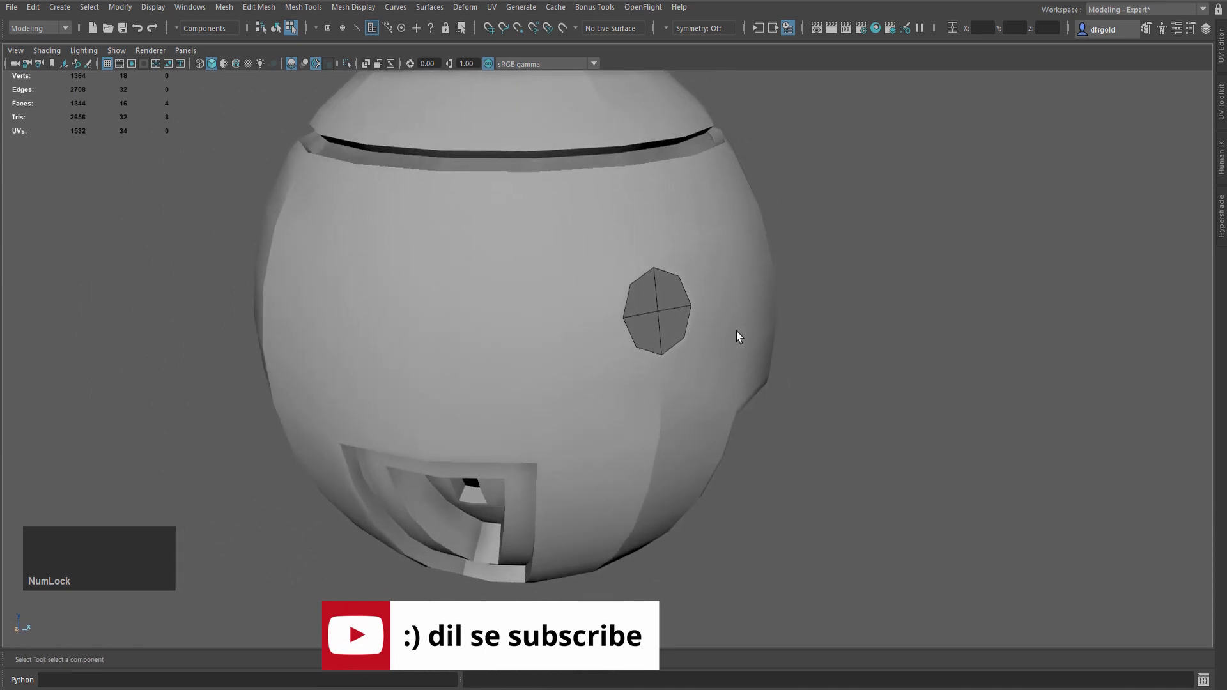
- Check the cover with smooth preview (3), revert (1), and isolate the cover alone
key(3)
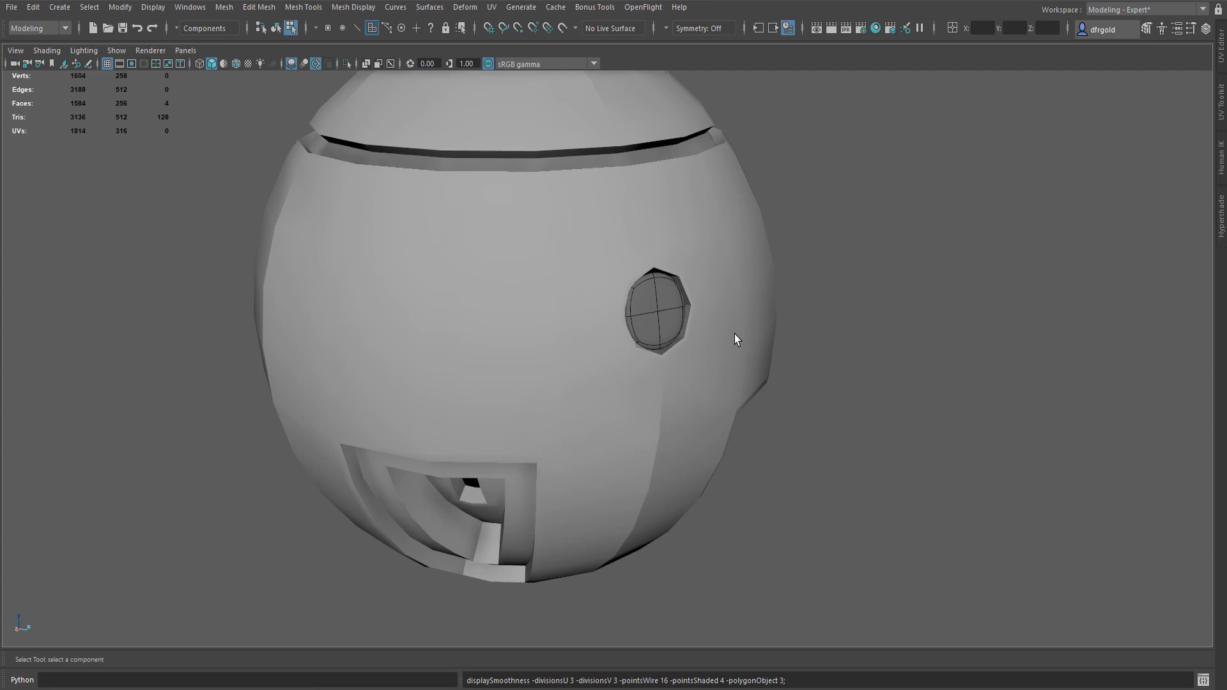
key(1)
right_click(862, 241)
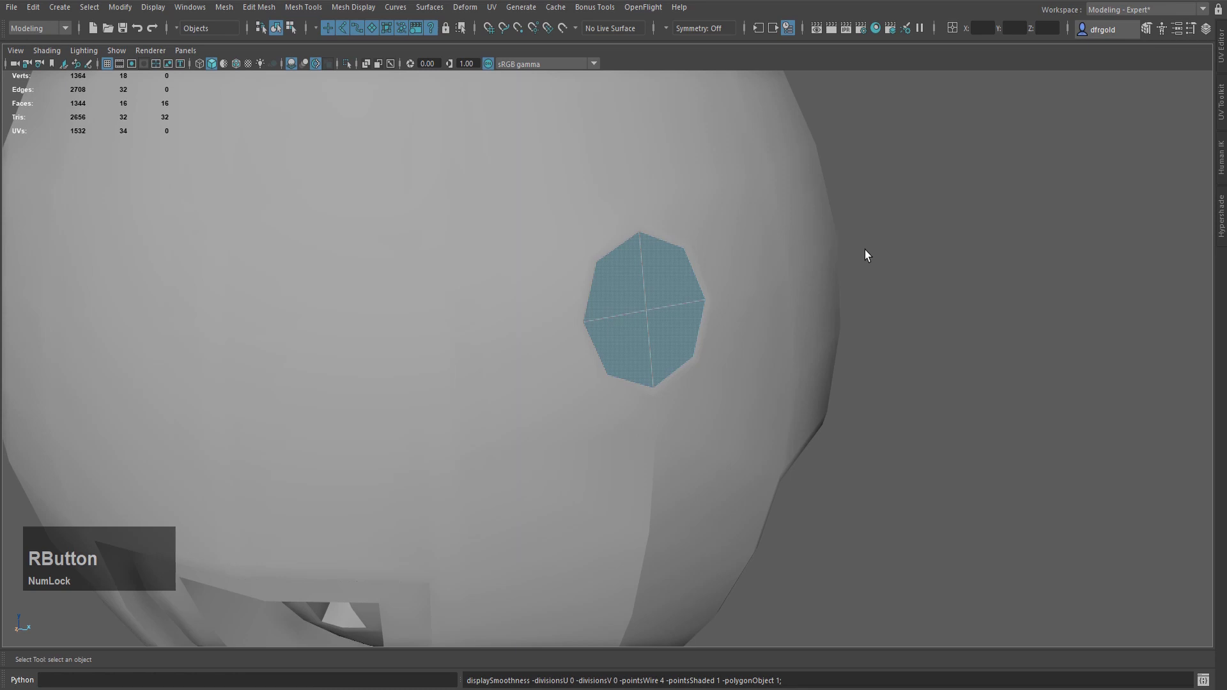
key(1)
click(722, 248)
- In Edge mode select all the rim edge loops around the octagonal disc
right_click(722, 248)
key(Home)
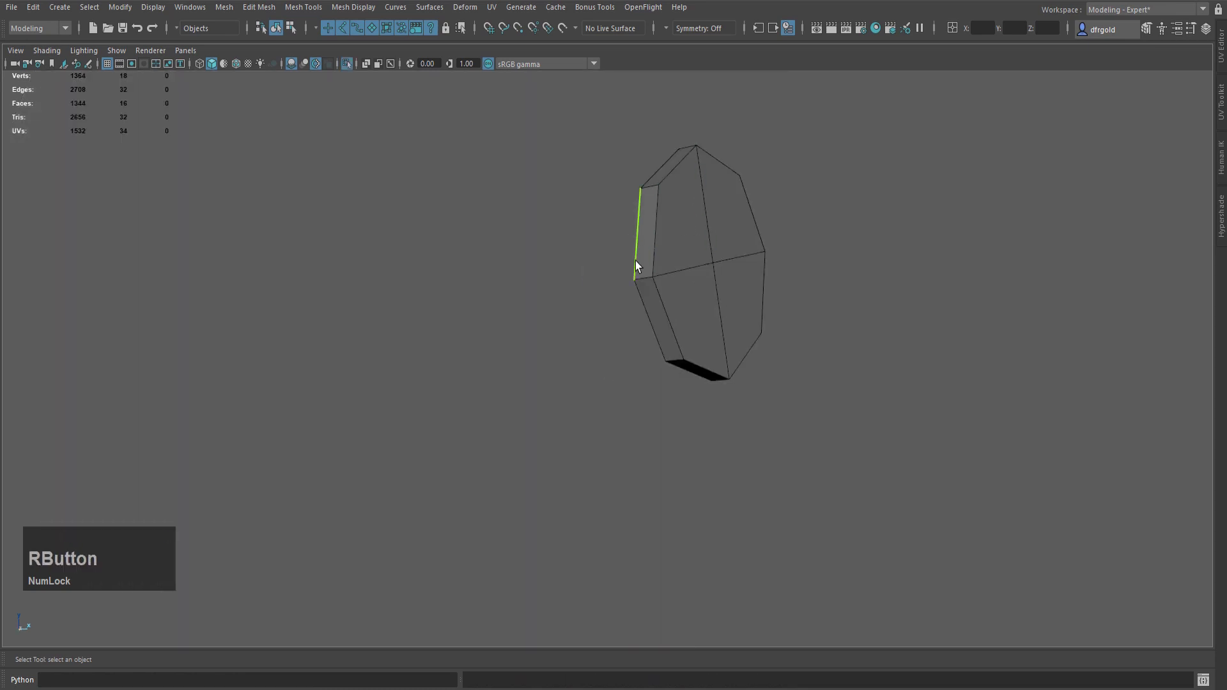
click(660, 251)
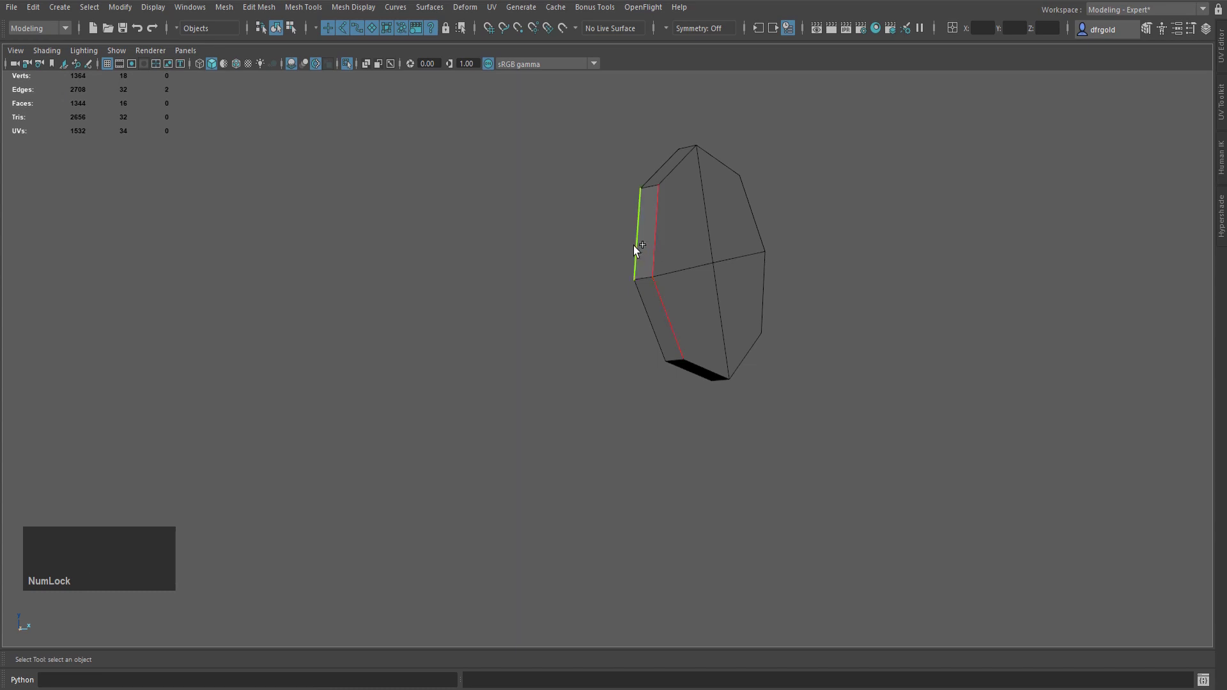
click(638, 248)
click(683, 172)
click(663, 164)
click(741, 196)
click(750, 361)
click(688, 398)
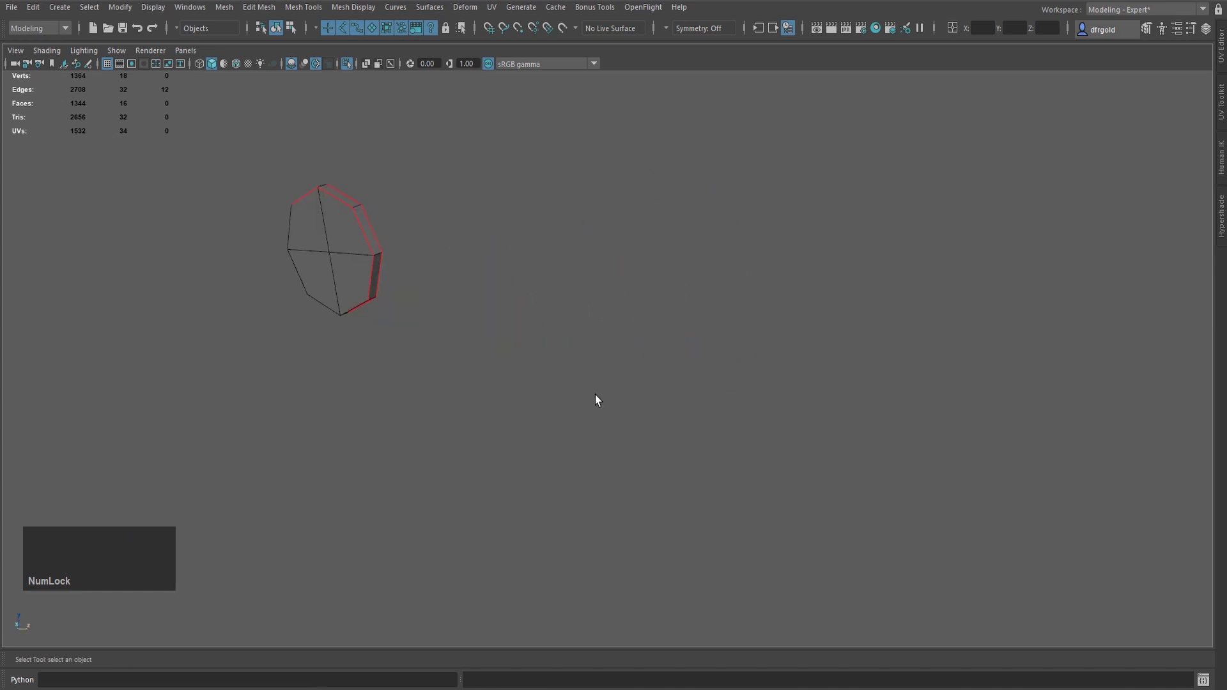
middle_click(492, 333)
click(486, 249)
click(507, 329)
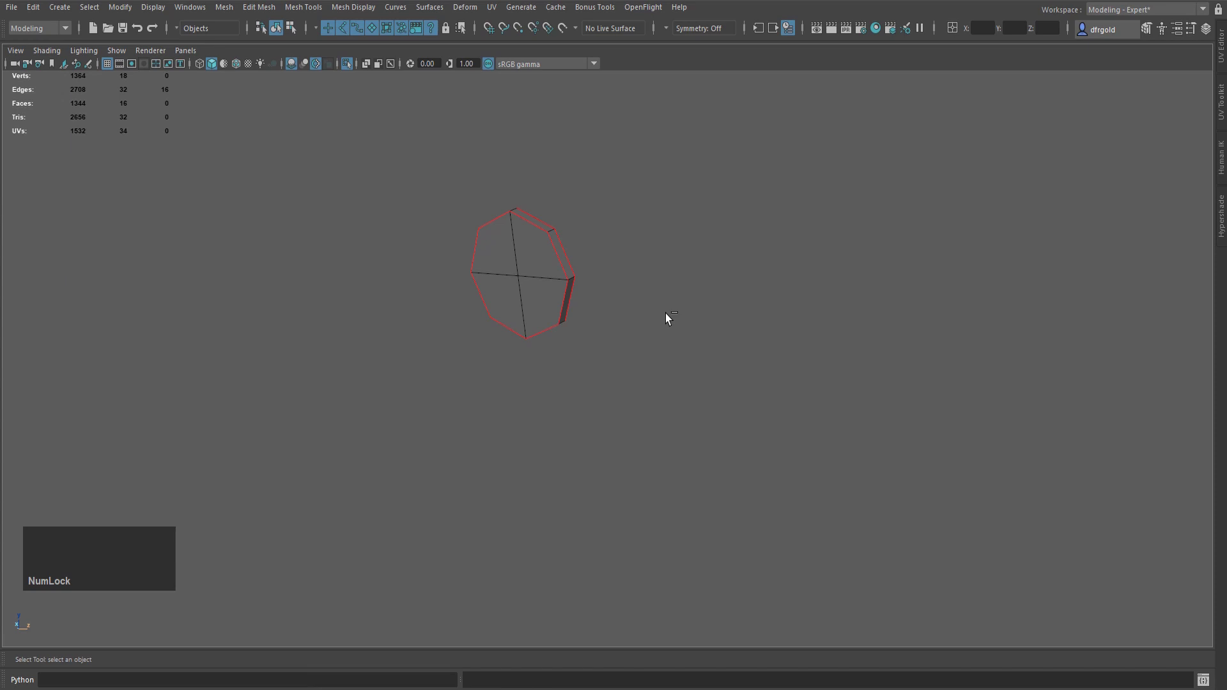
- Bevel the rim edges with 2 segments and Chamfer off
key(b)
scroll(up, 3)
middle_click(687, 249)
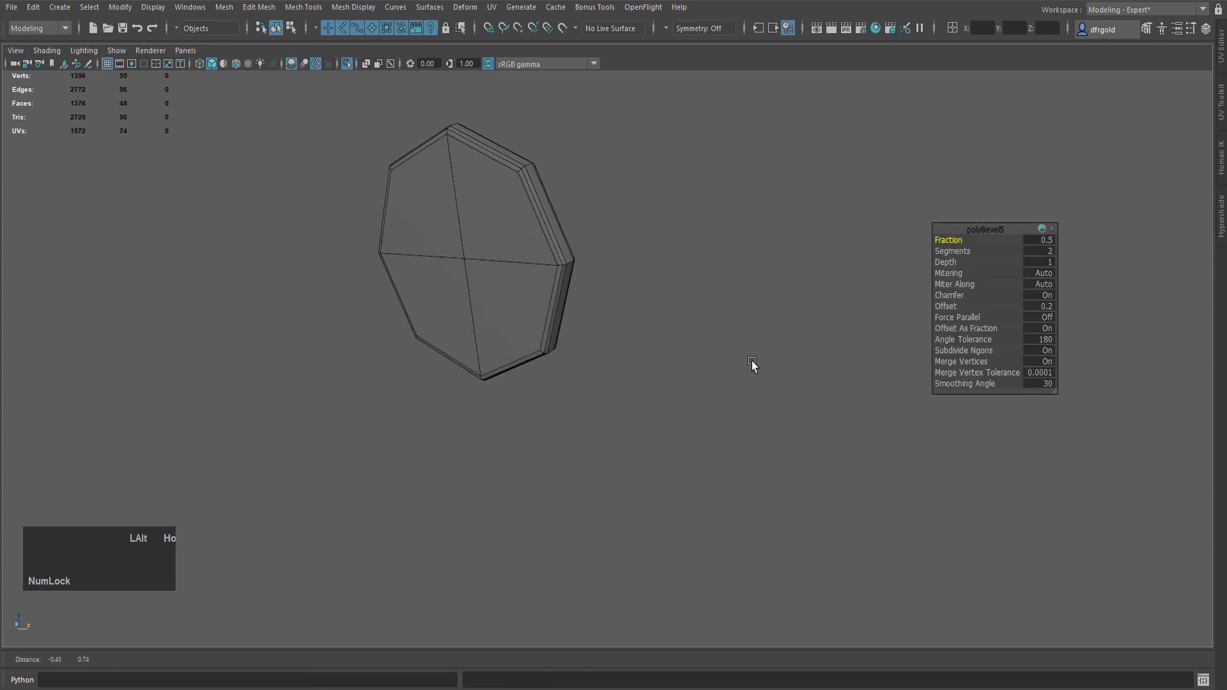
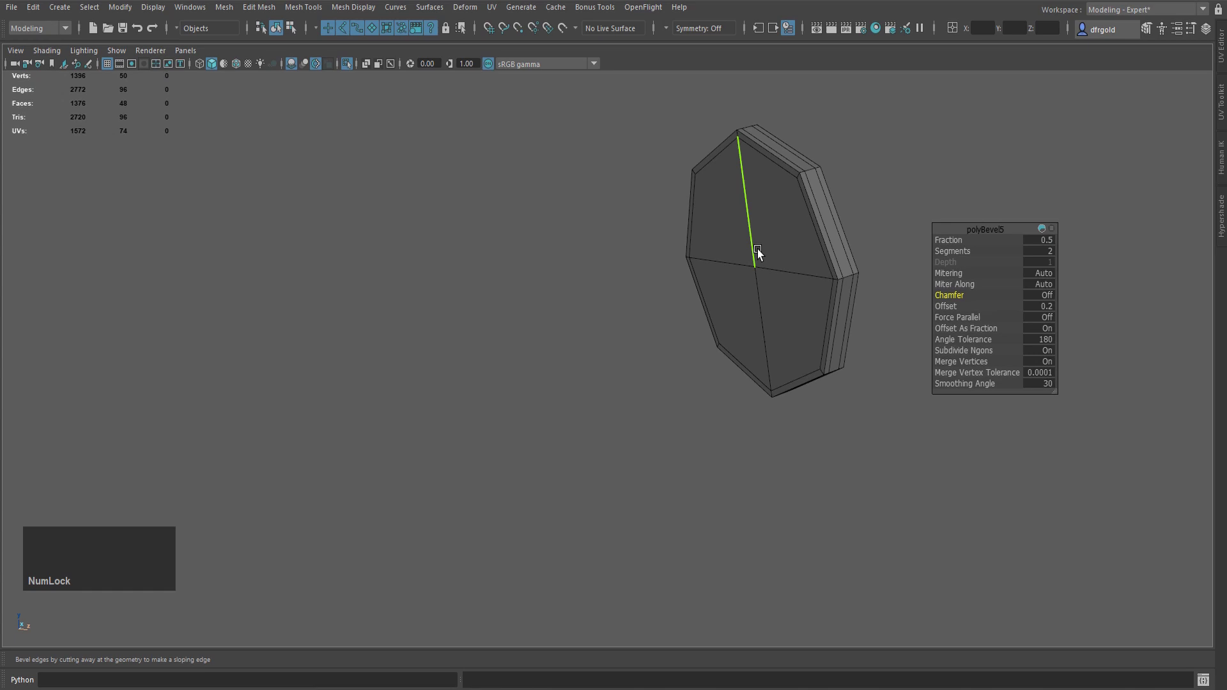
- Insert support edge loops along the disc's rim with the Multi-Cut tool
key(q)
middle_click(896, 245)
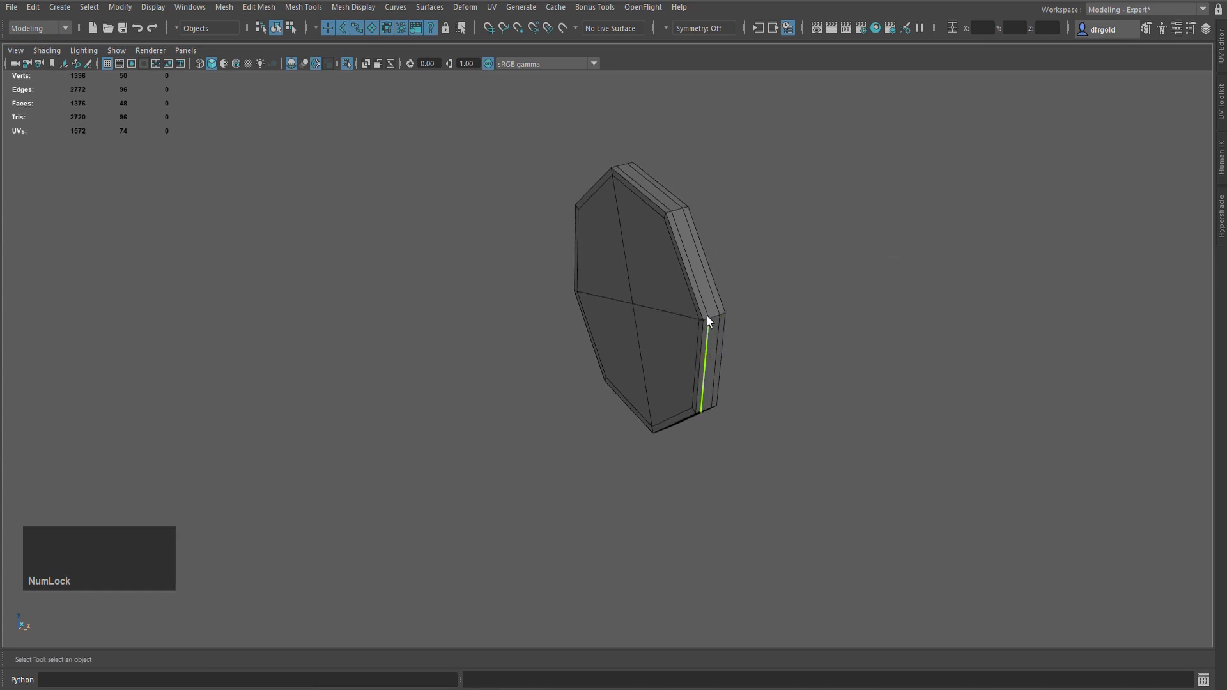
key(x)
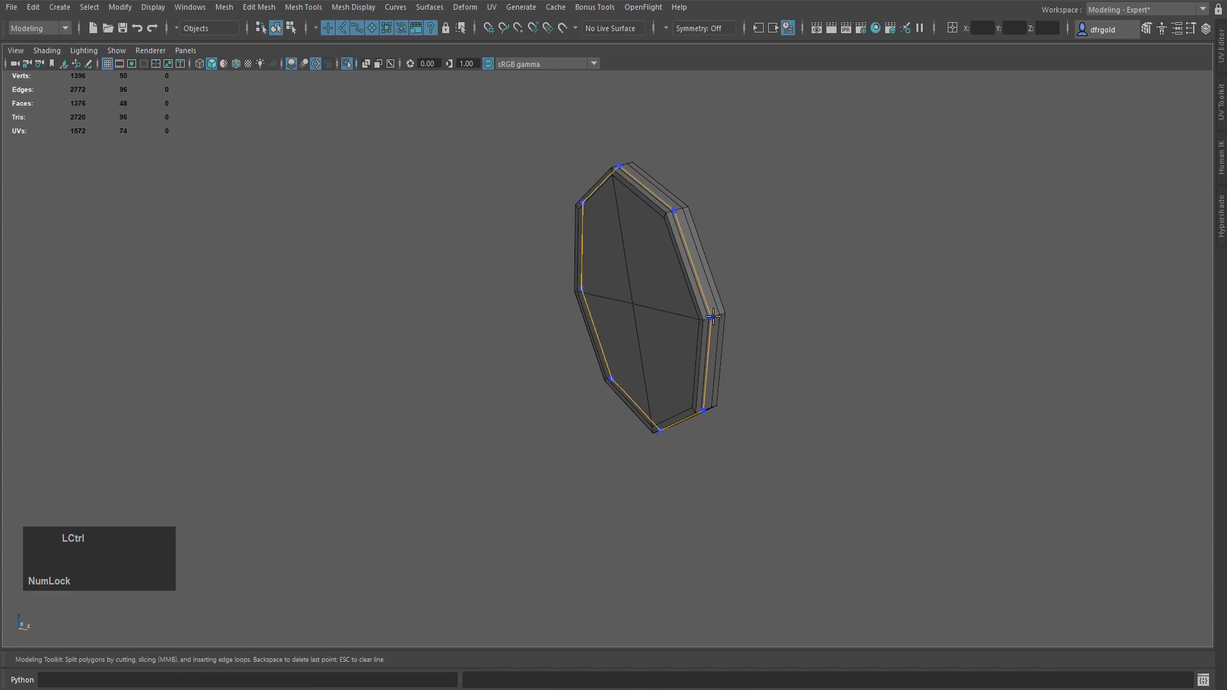
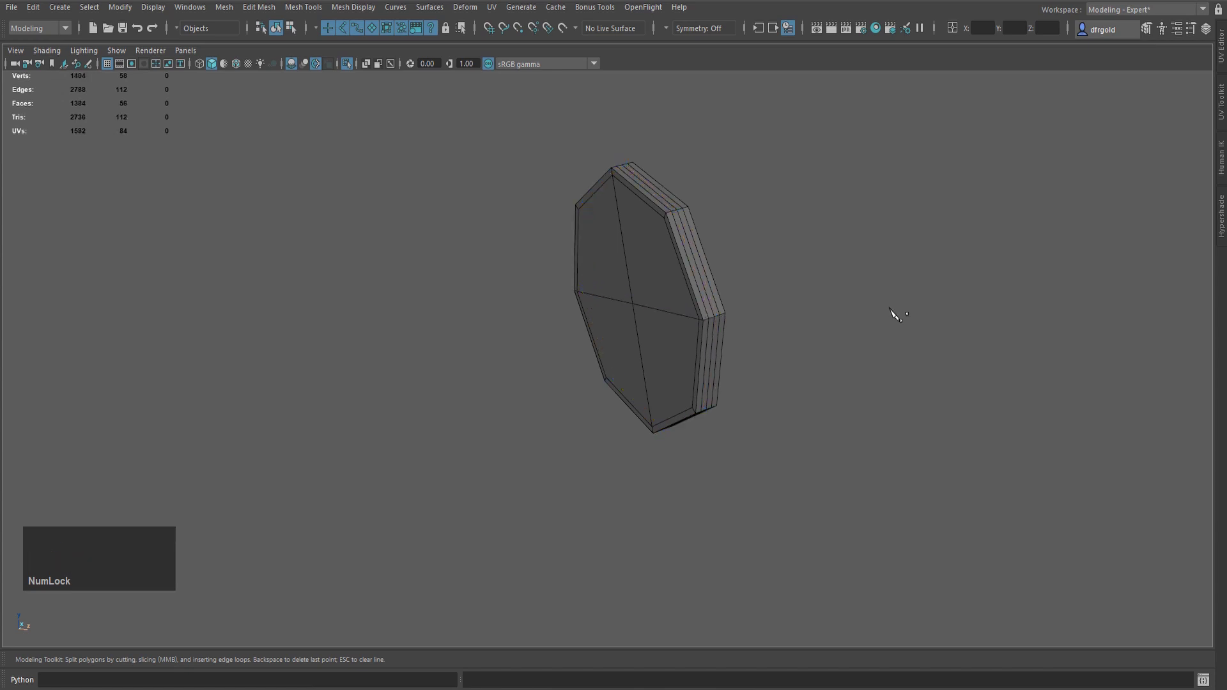
key(q)
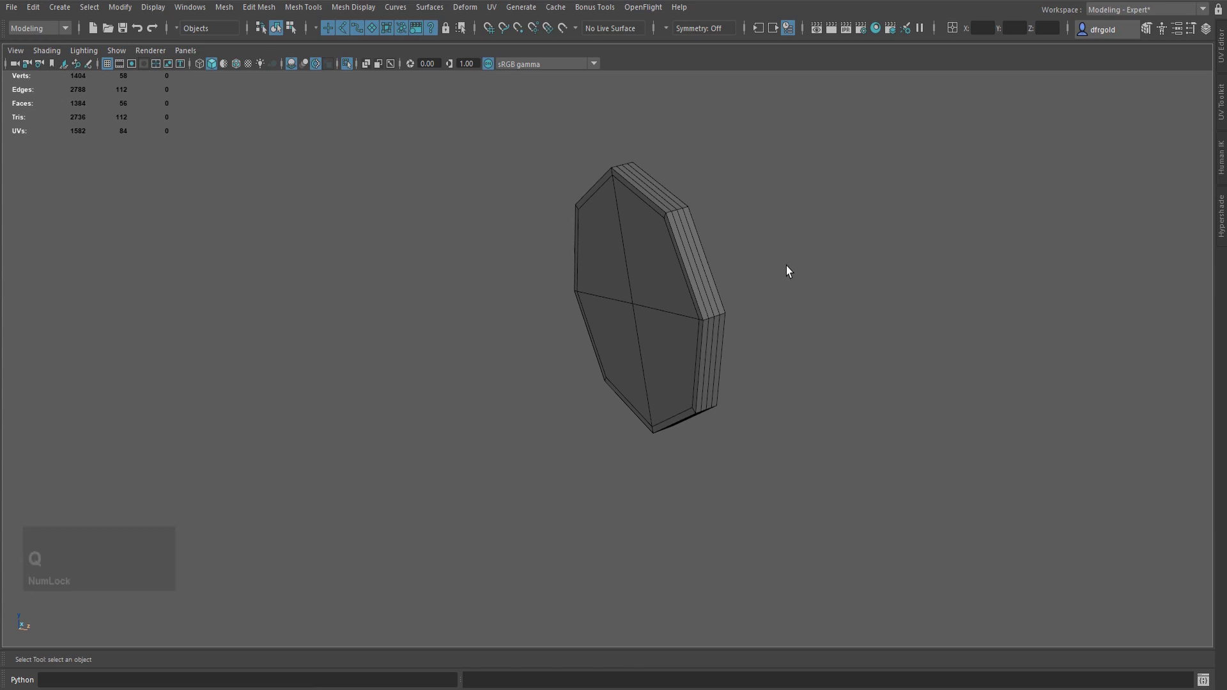
- Toggle smooth preview to check the rim holds, then return to low-poly view
key(3)
scroll(down, 3)
click(819, 283)
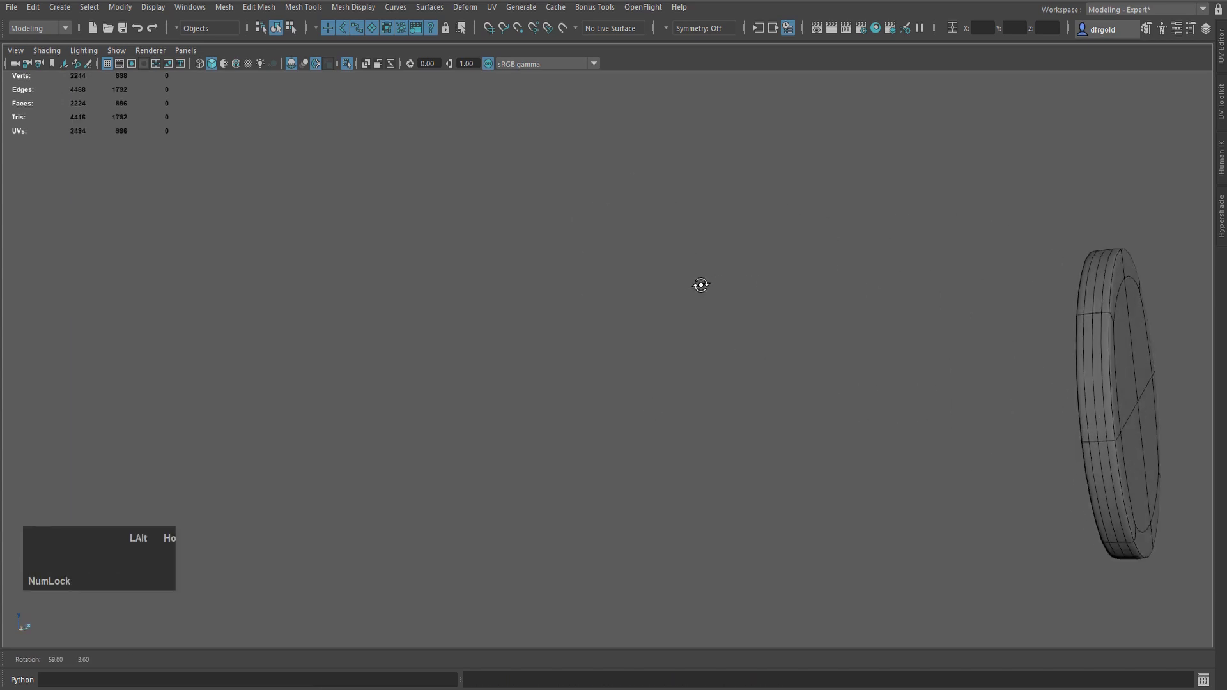
scroll(down, 3)
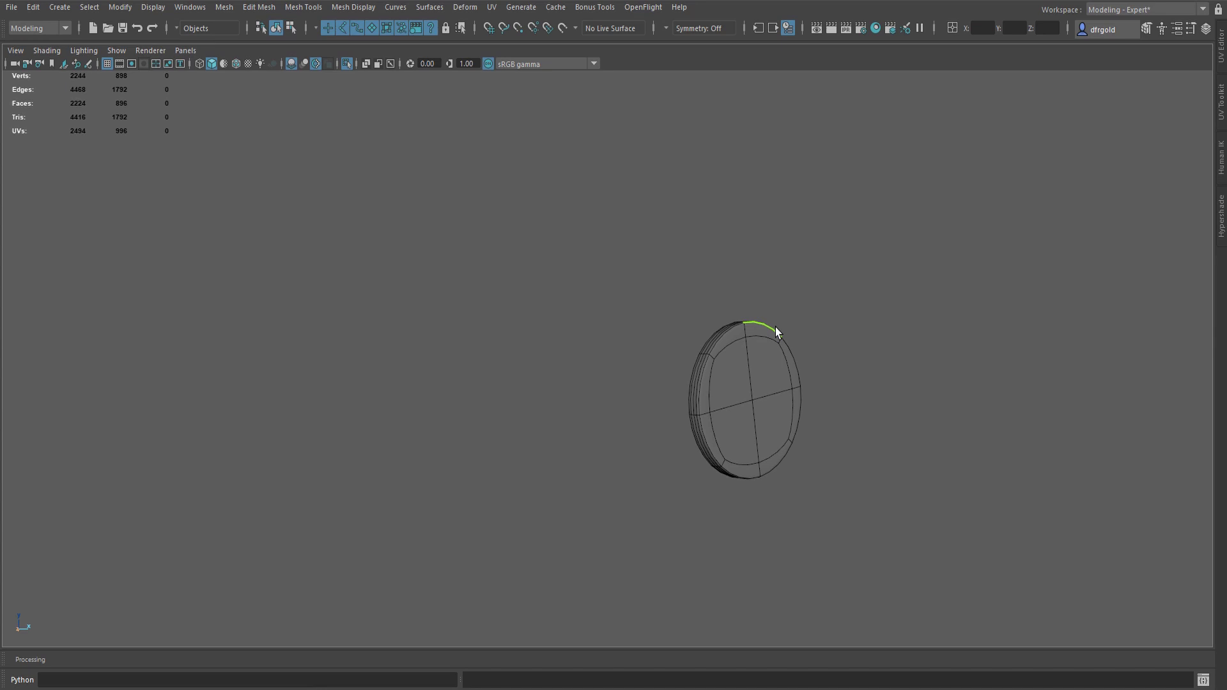
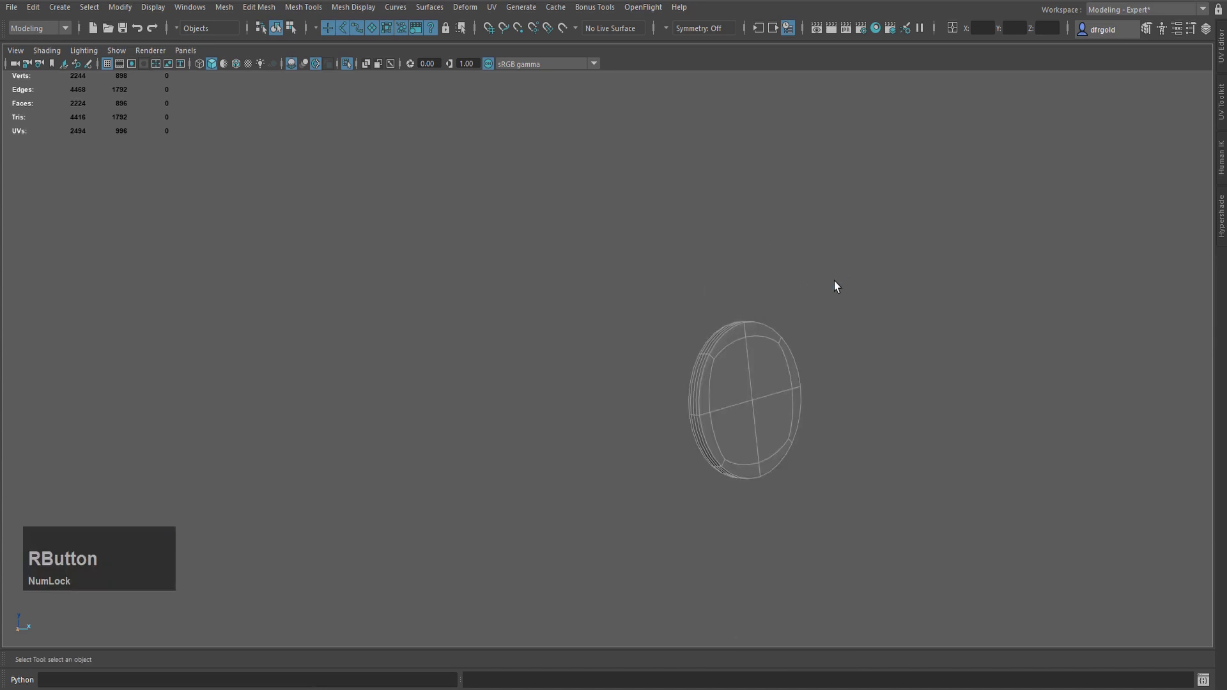
- Leave isolate view to show the whole pod, select the porthole disc and smooth-preview it
key(1)
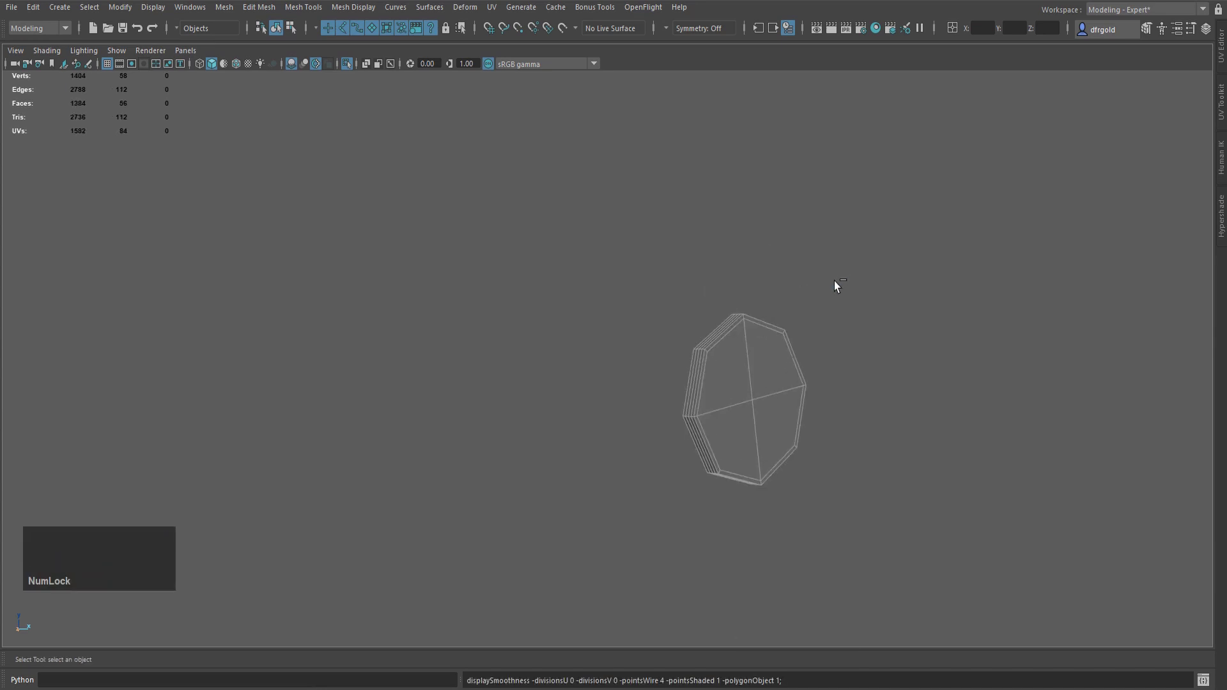
key(1)
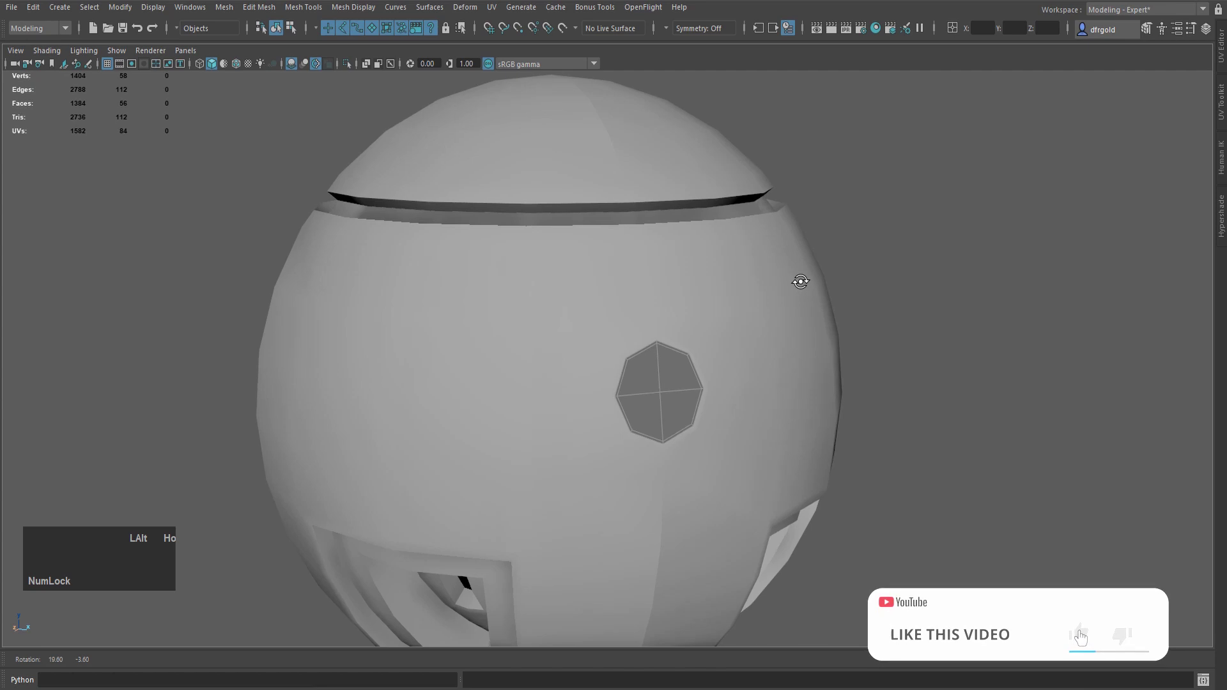
scroll(down, 3)
click(543, 222)
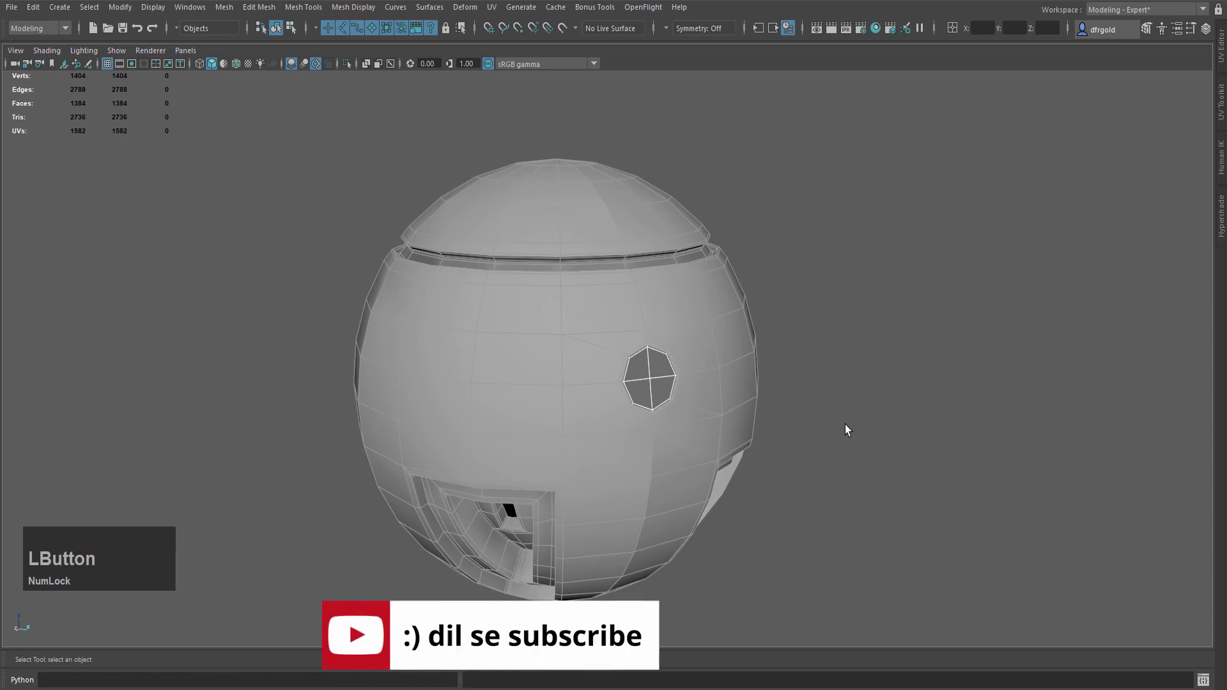
key(3)
- Orbit around the porthole to inspect how the disc sits in its opening
click(819, 276)
scroll(down, 3)
click(851, 382)
scroll(up, 3)
scroll(down, 3)
click(955, 325)
scroll(up, 3)
click(933, 355)
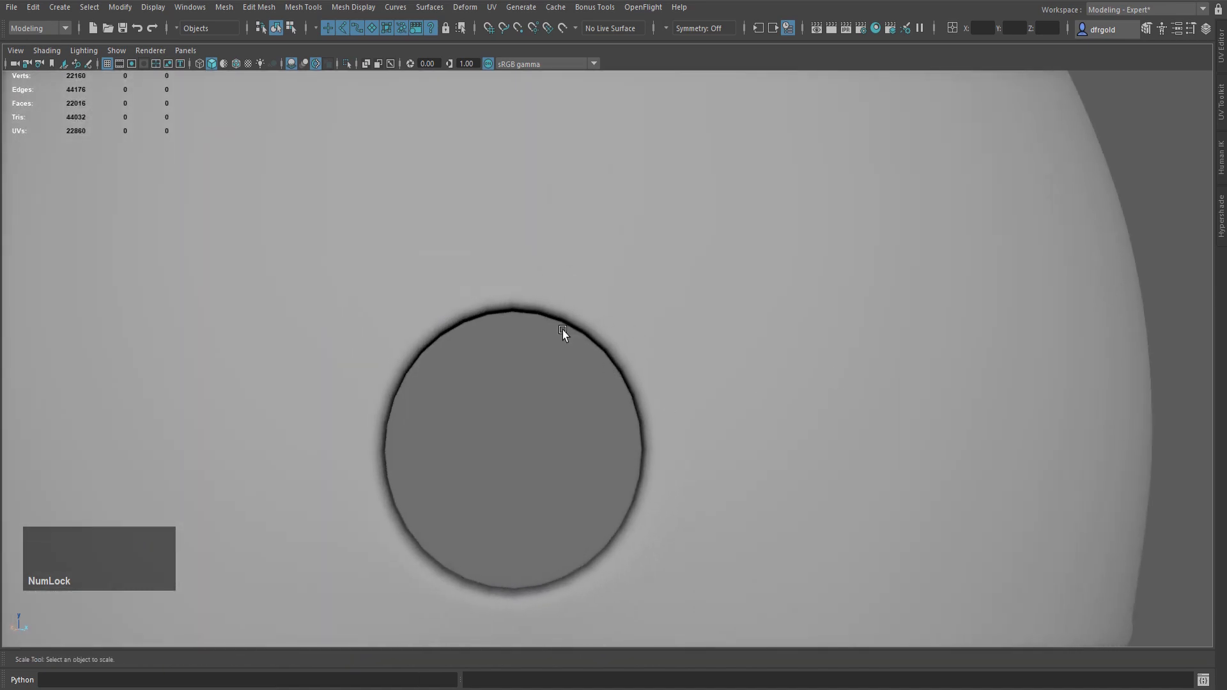
- Move the porthole disc inward so it seats in the opening, then return to low-poly view
click(695, 386)
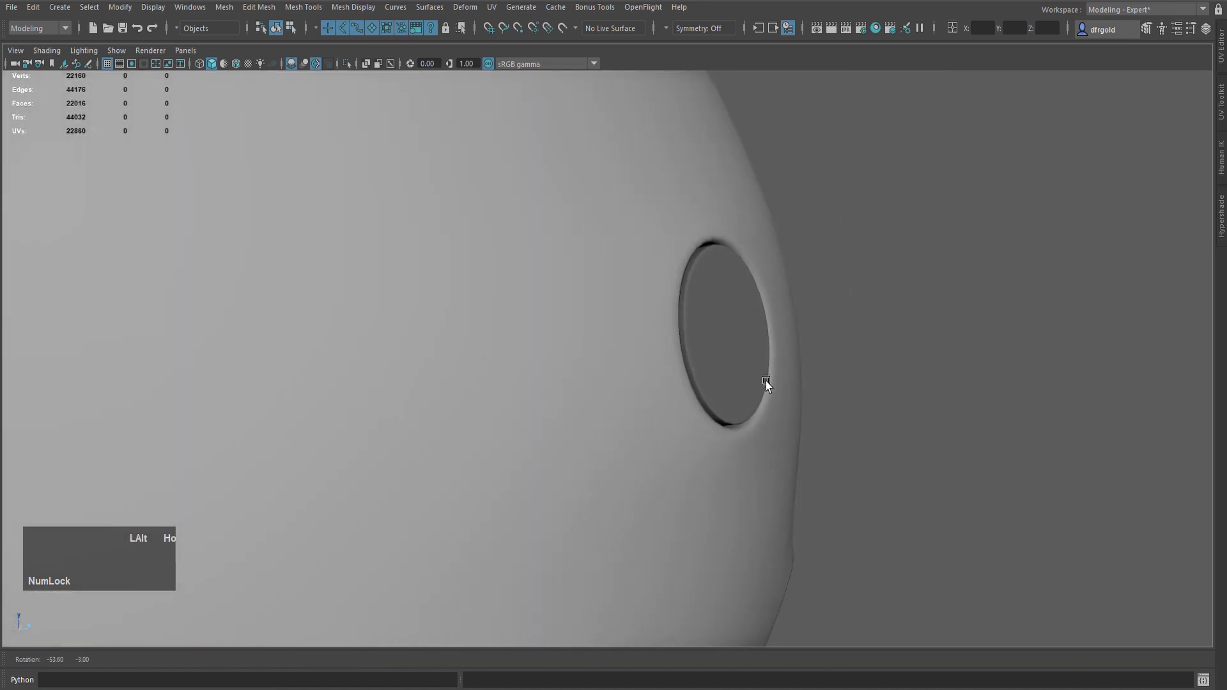
click(543, 314)
scroll(down, 3)
click(628, 391)
key(1)
click(465, 284)
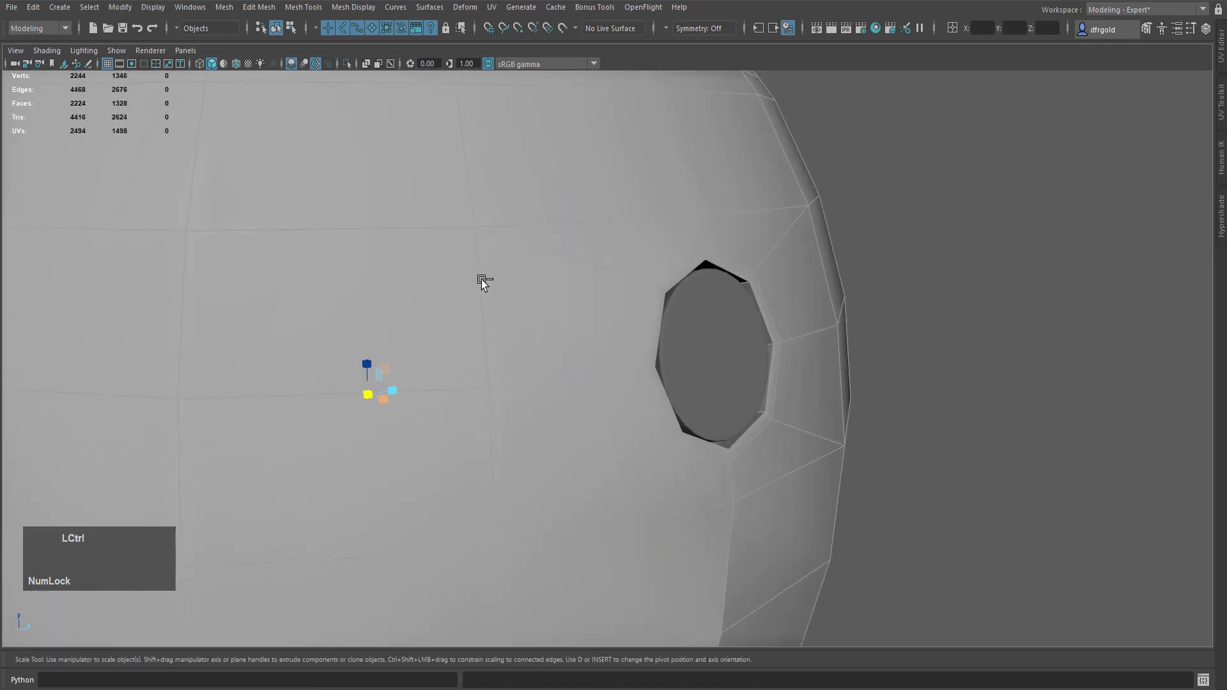
- With wireframe shown, insert an edge loop inside the porthole tube walls in Edge mode, then return to Object mode
key(ctrl+1)
scroll(down, 3)
right_click(736, 277)
key(Home)
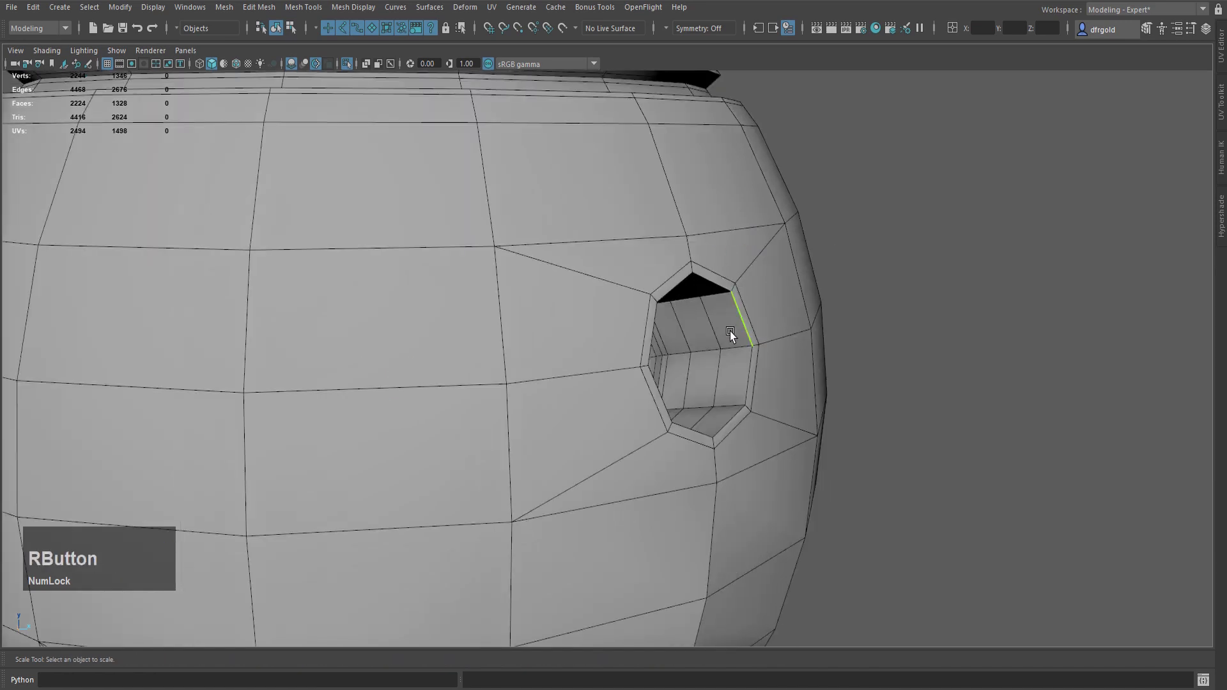
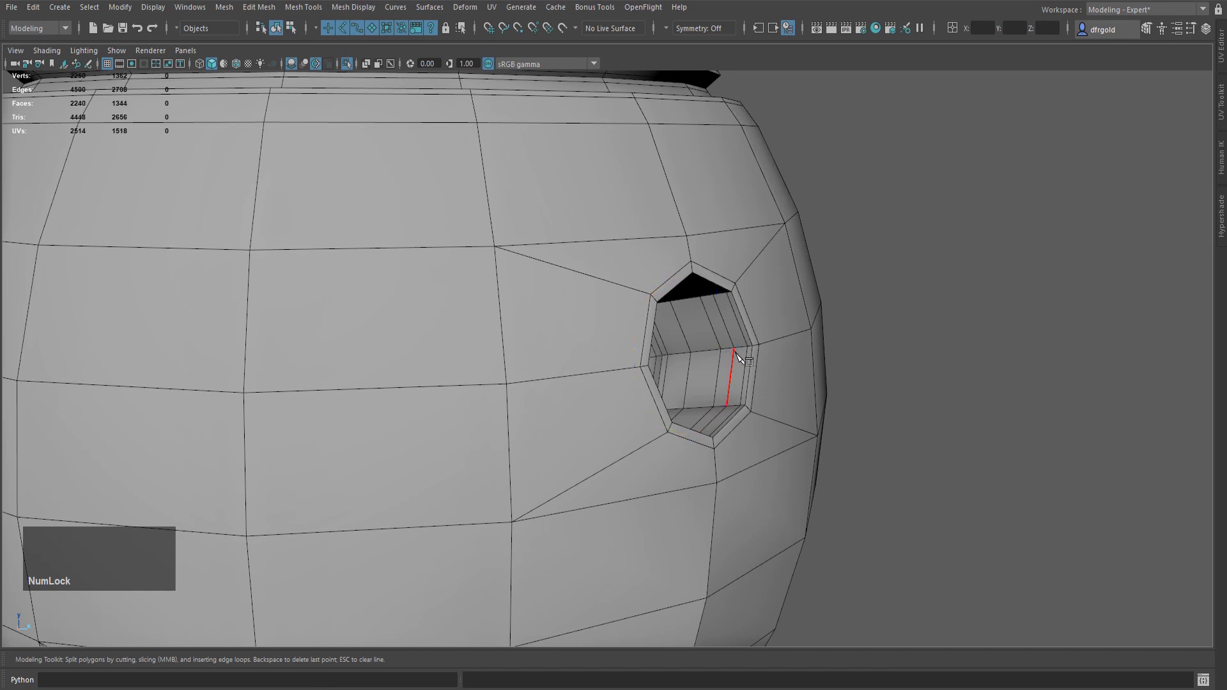
key(q)
scroll(down, 3)
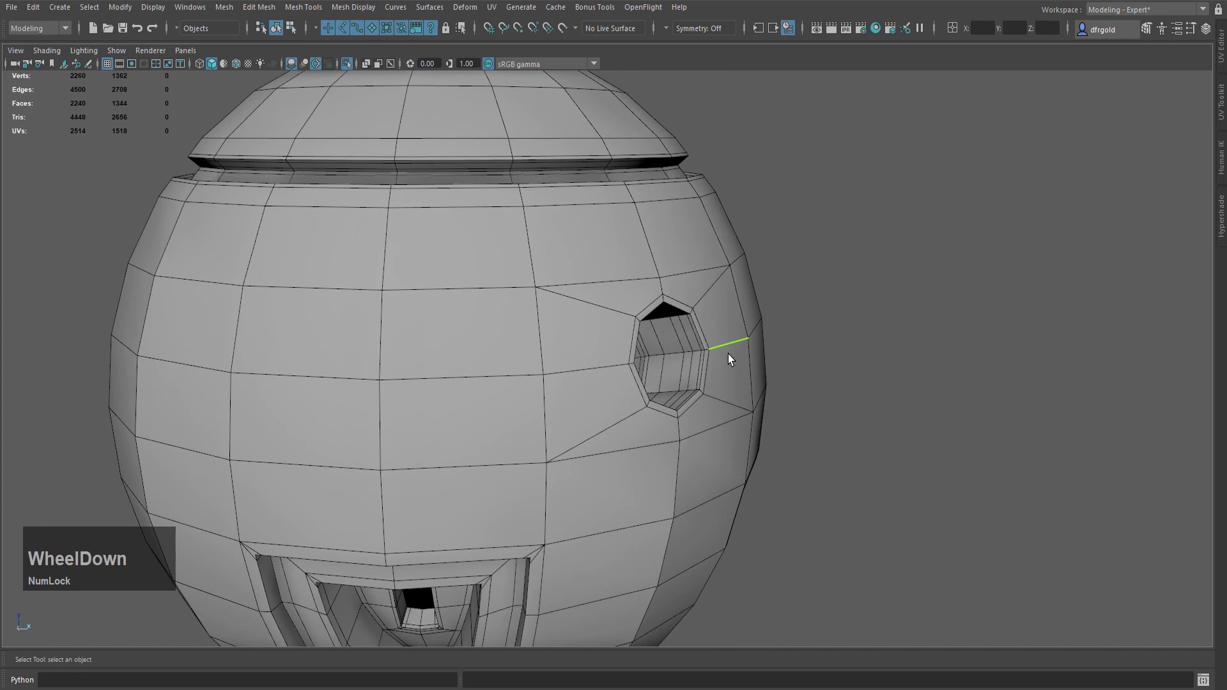
right_click(732, 357)
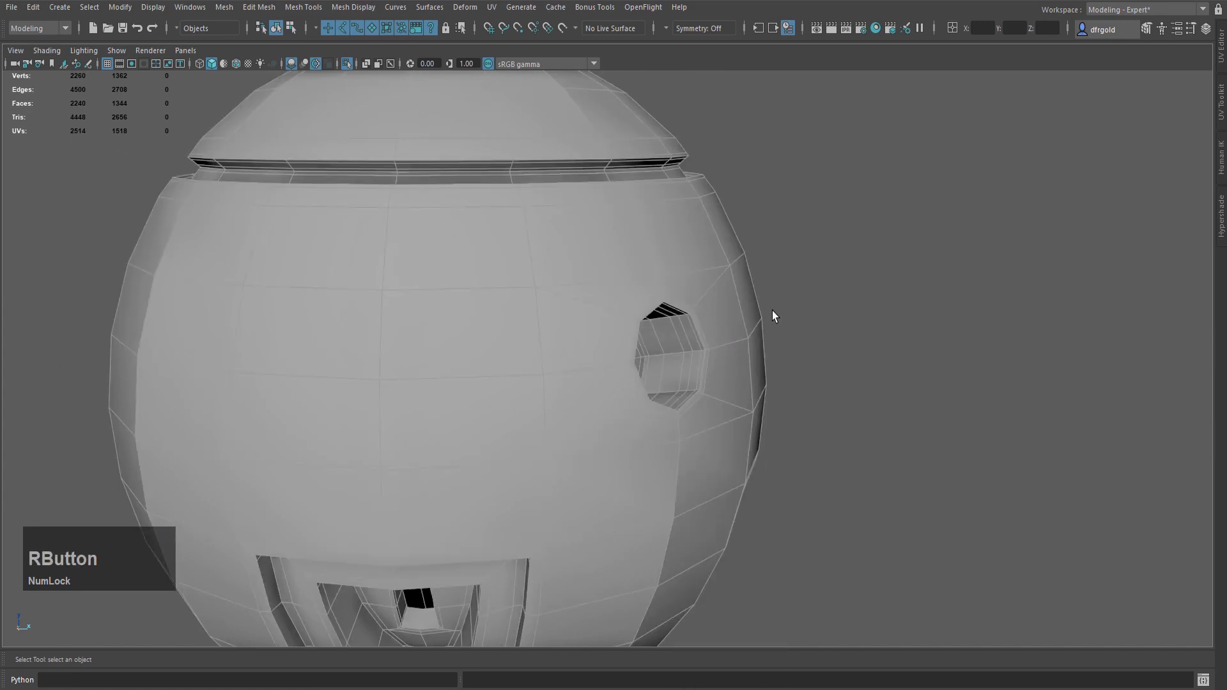
- Hide the wireframe and tumble around the smooth-previewed pod to check the porthole, groove ring and doorway
key(ctrl+1)
scroll(up, 3)
click(807, 334)
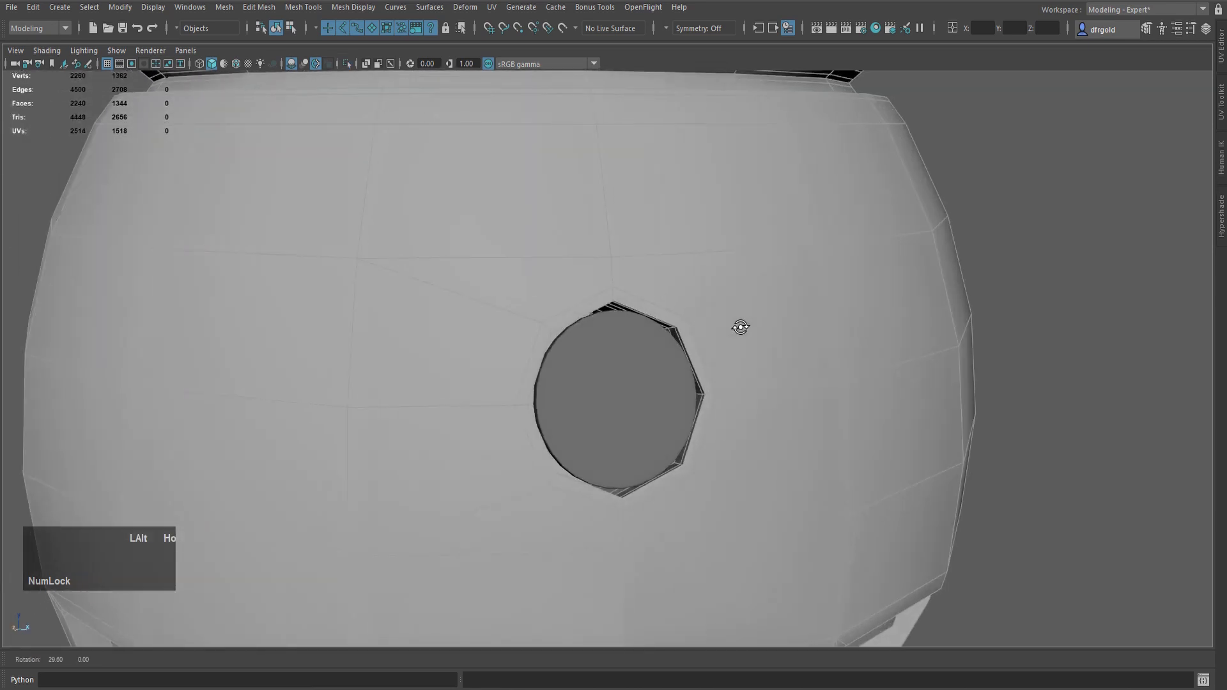
key(3)
scroll(down, 3)
click(739, 340)
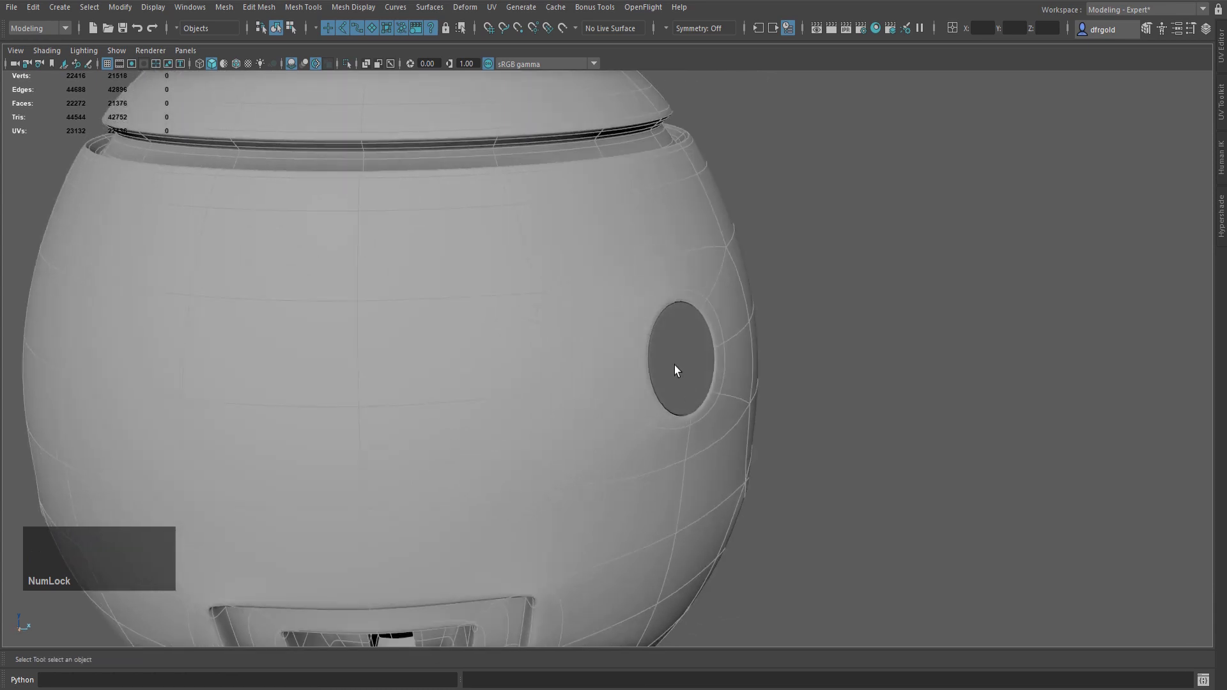
click(787, 324)
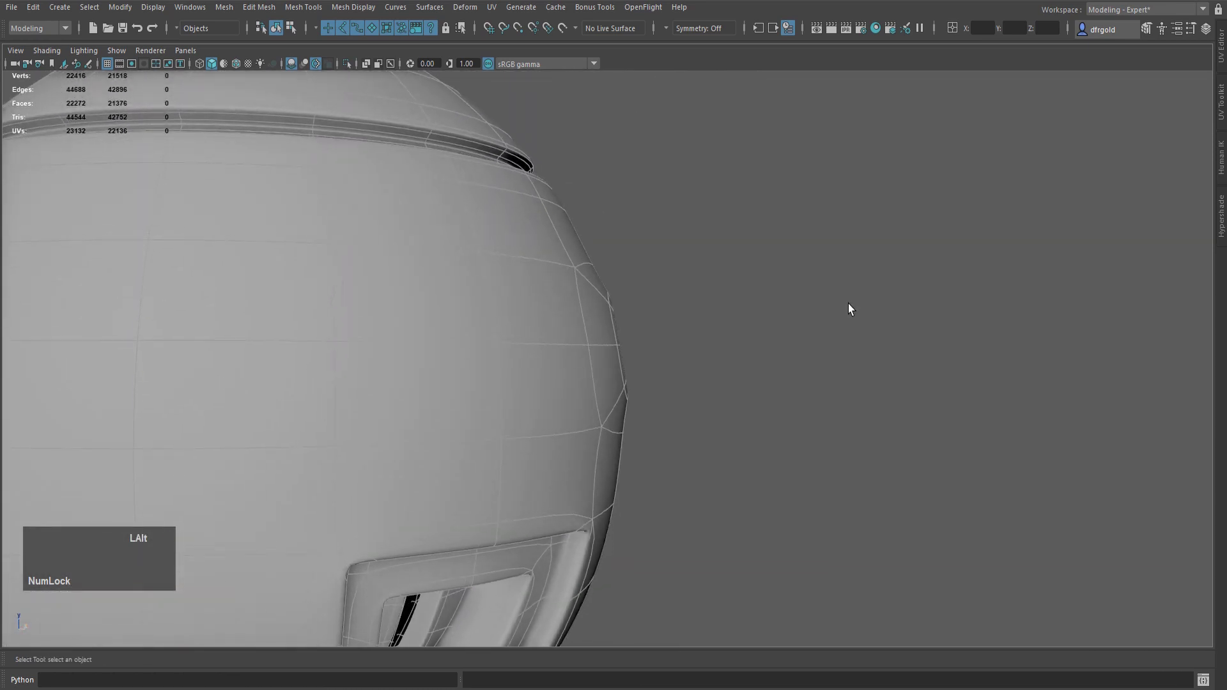
- Return to low-poly view and start saving the scene as a new file named 'hohohoho'
key(1)
scroll(down, 3)
click(757, 334)
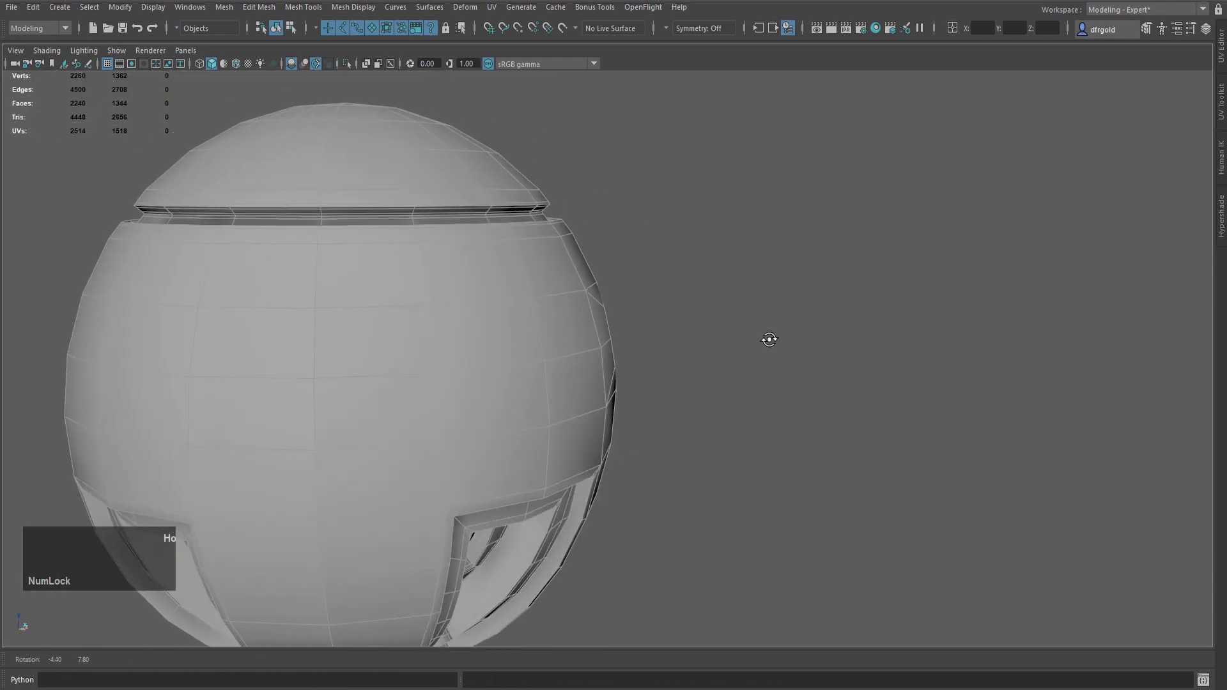
text(hohohoho)
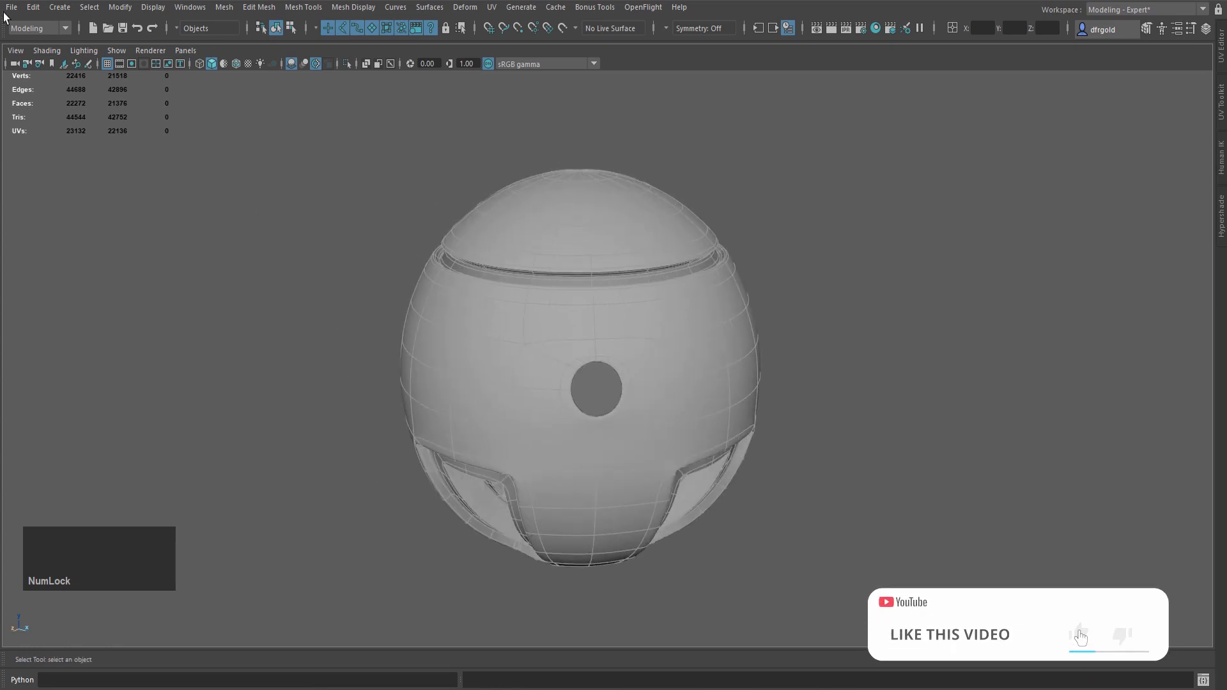